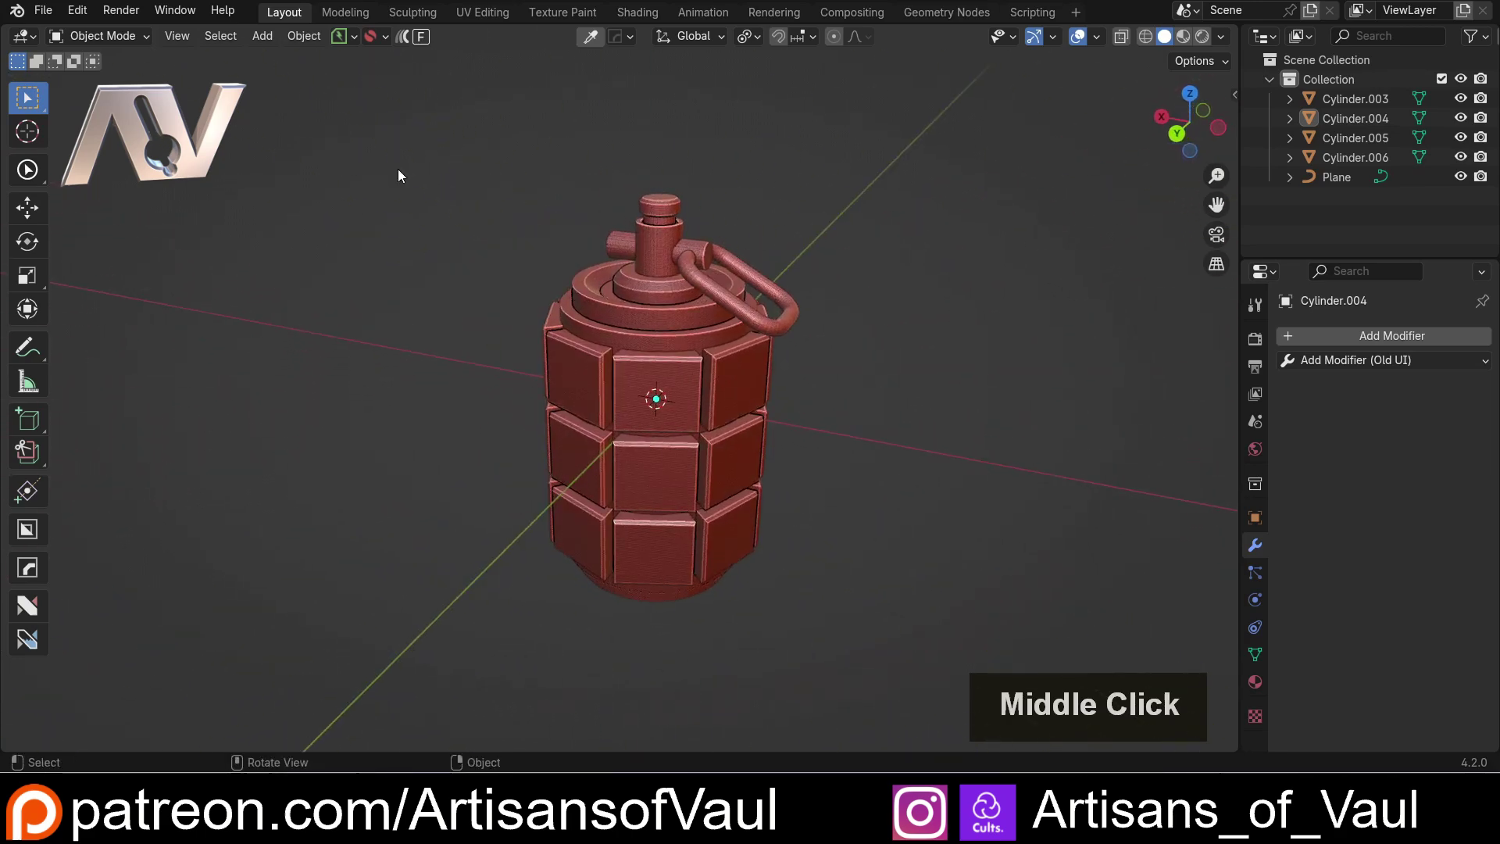
Step: Orbit and zoom around the red grenade to look it over from several angles
{"action": "scroll", "scroll_direction": "down", "scroll_amount": 3}
{"action": "middle_click", "coordinate": [434, 400]}
{"action": "scroll", "scroll_direction": "up", "scroll_amount": 3}
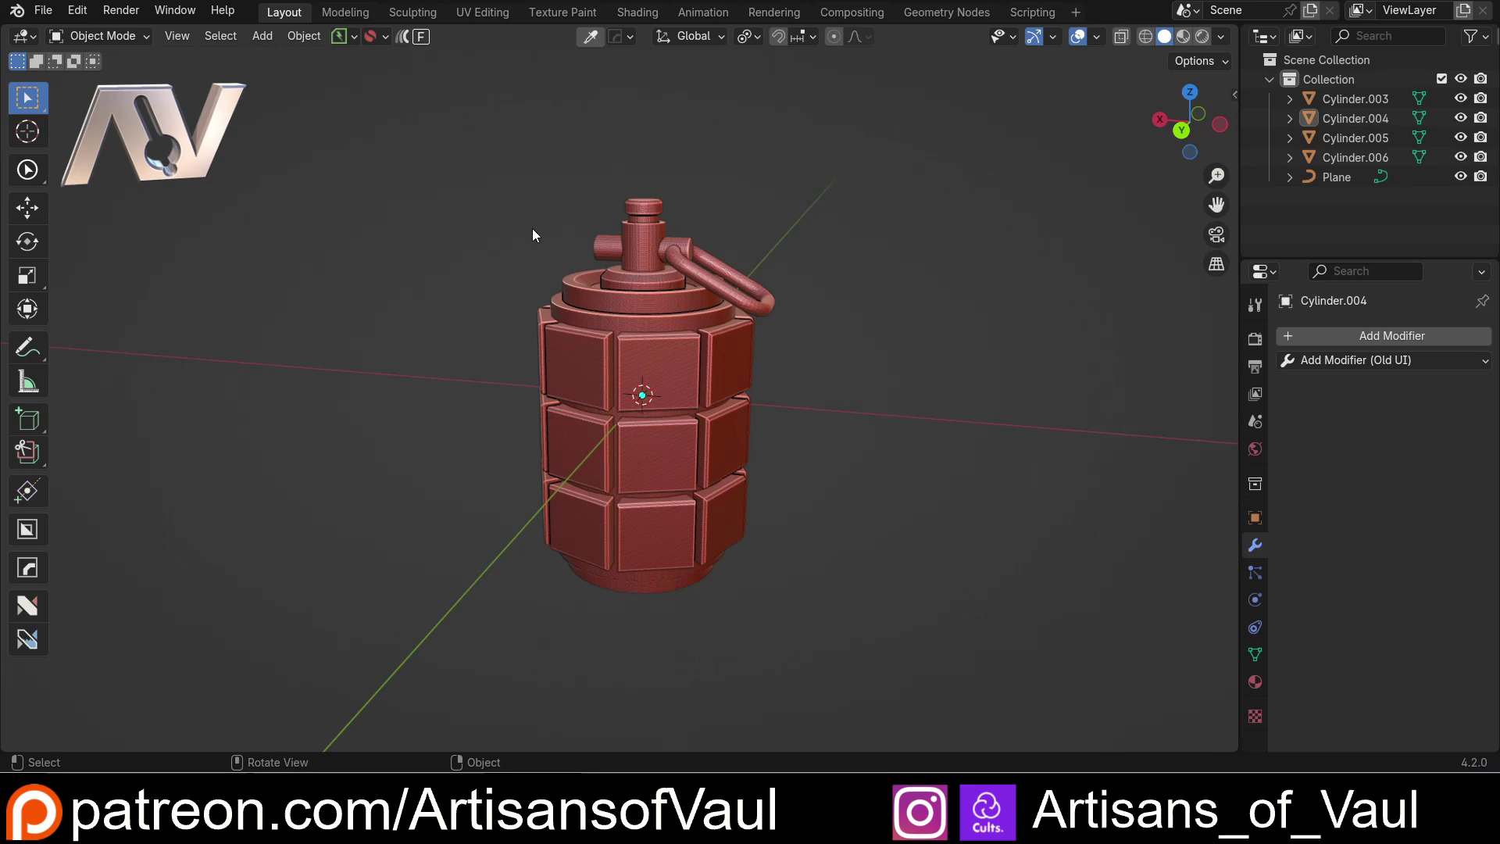
{"action": "middle_click", "coordinate": [517, 250]}
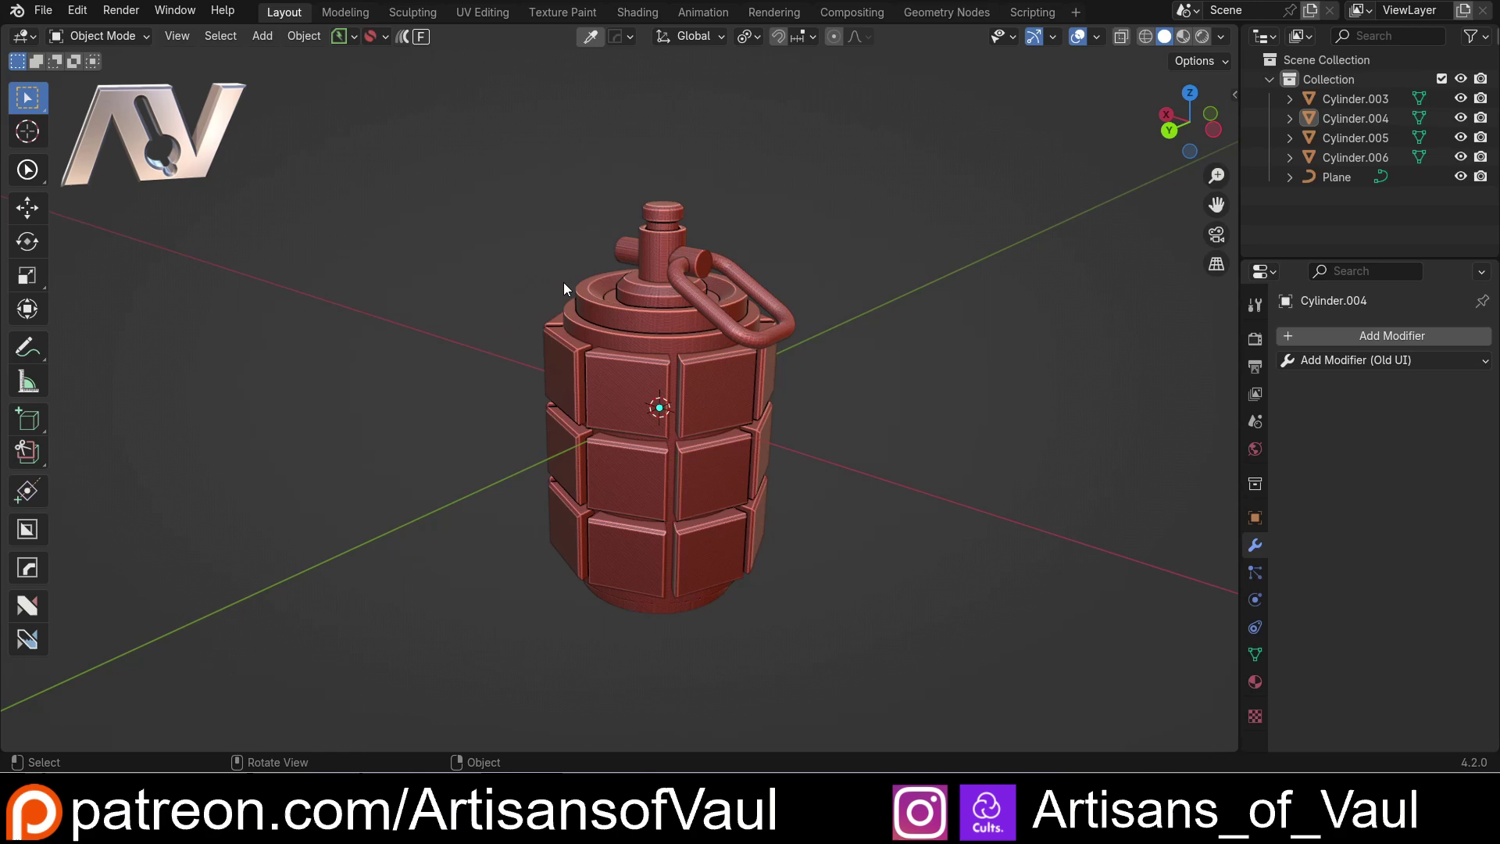
{"action": "scroll", "scroll_direction": "down", "scroll_amount": 3}
{"action": "middle_click", "coordinate": [509, 260]}
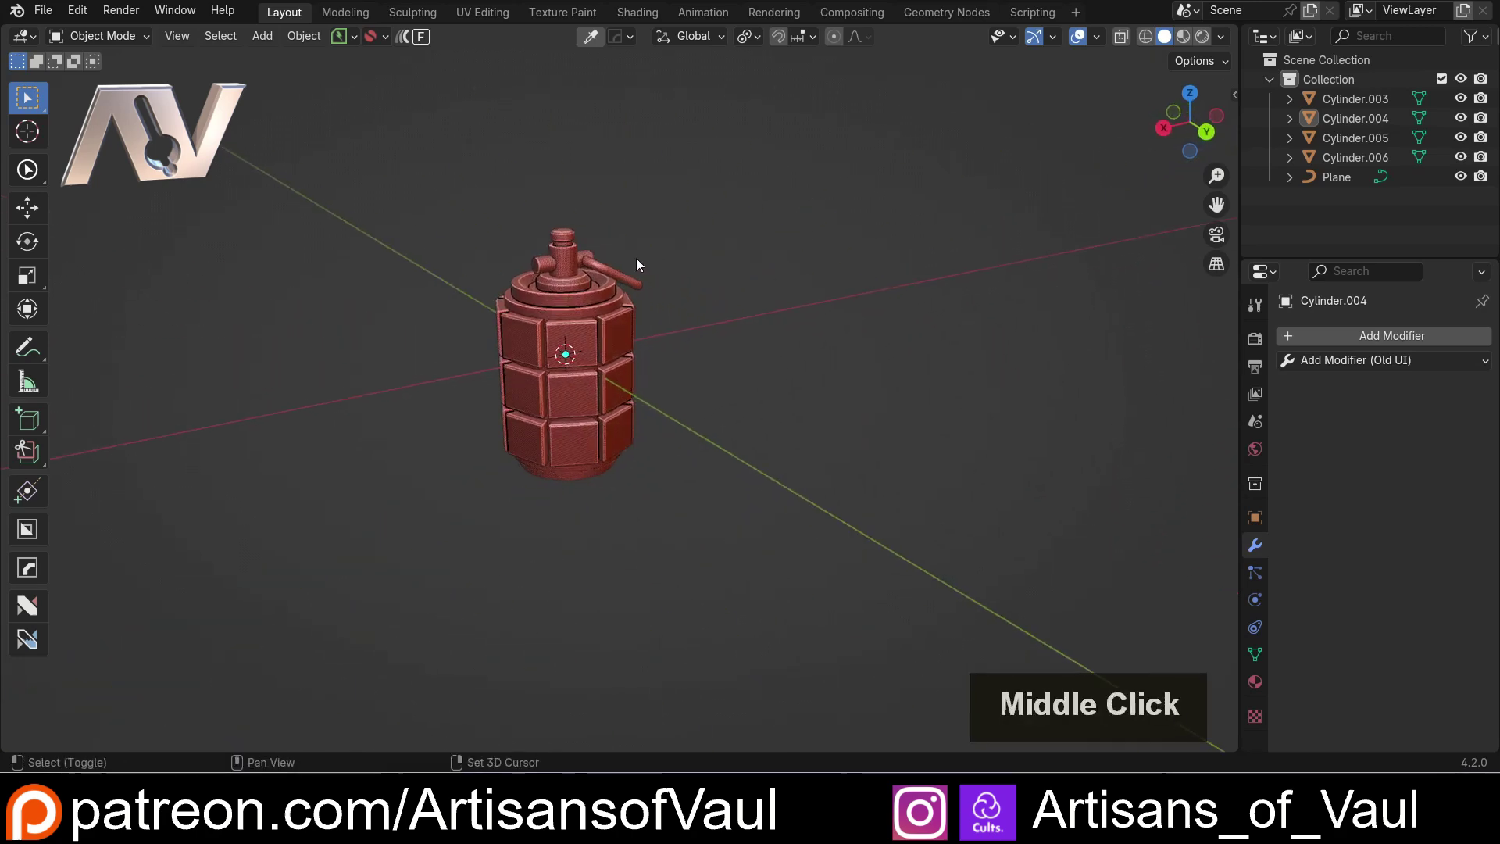
Step: Pan and orbit in closer on the grenade's body, cap and pull ring
{"action": "middle_click", "coordinate": [717, 325]}
{"action": "scroll", "scroll_direction": "up", "scroll_amount": 3}
{"action": "middle_click", "coordinate": [758, 328]}
{"action": "middle_click", "coordinate": [713, 344]}
{"action": "scroll", "scroll_direction": "up", "scroll_amount": 3}
{"action": "middle_click", "coordinate": [715, 346]}
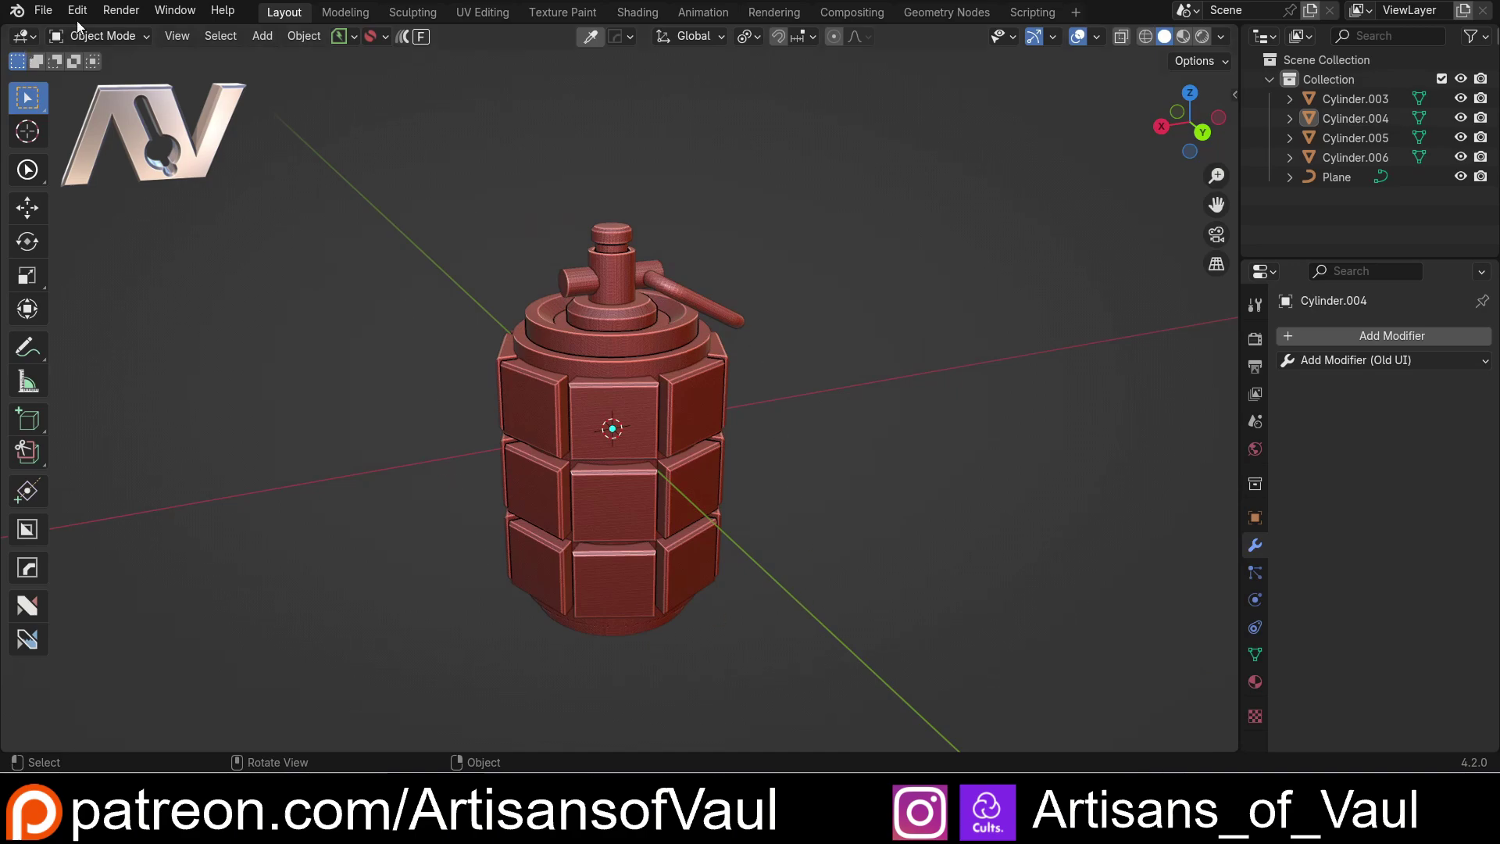
Step: In Preferences, search 'fre' under Get Extensions for the Freestyle exporter
{"action": "left_click", "coordinate": [80, 18]}
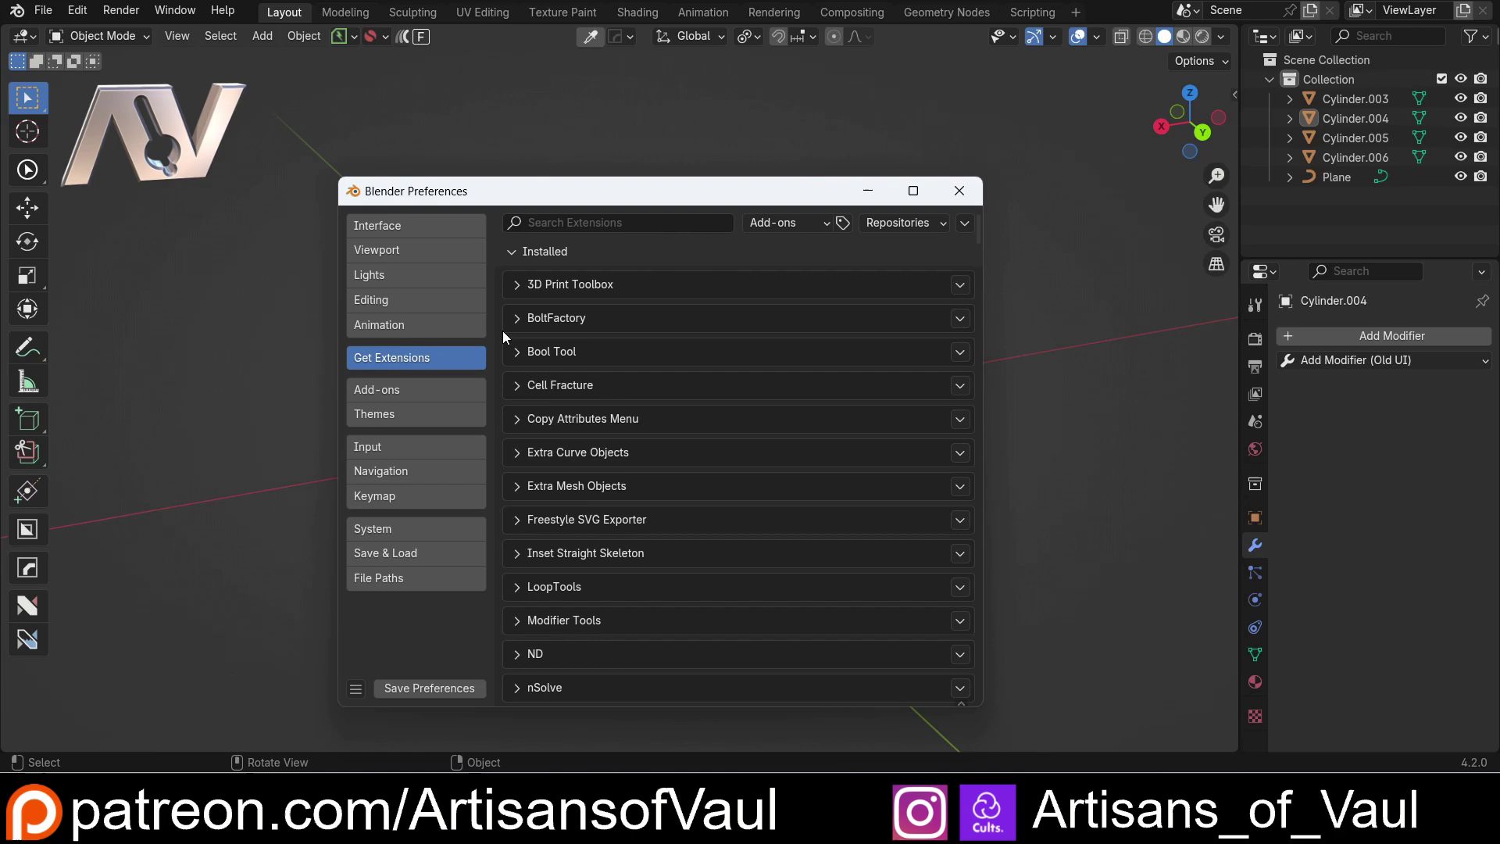
{"action": "left_click", "coordinate": [573, 228]}
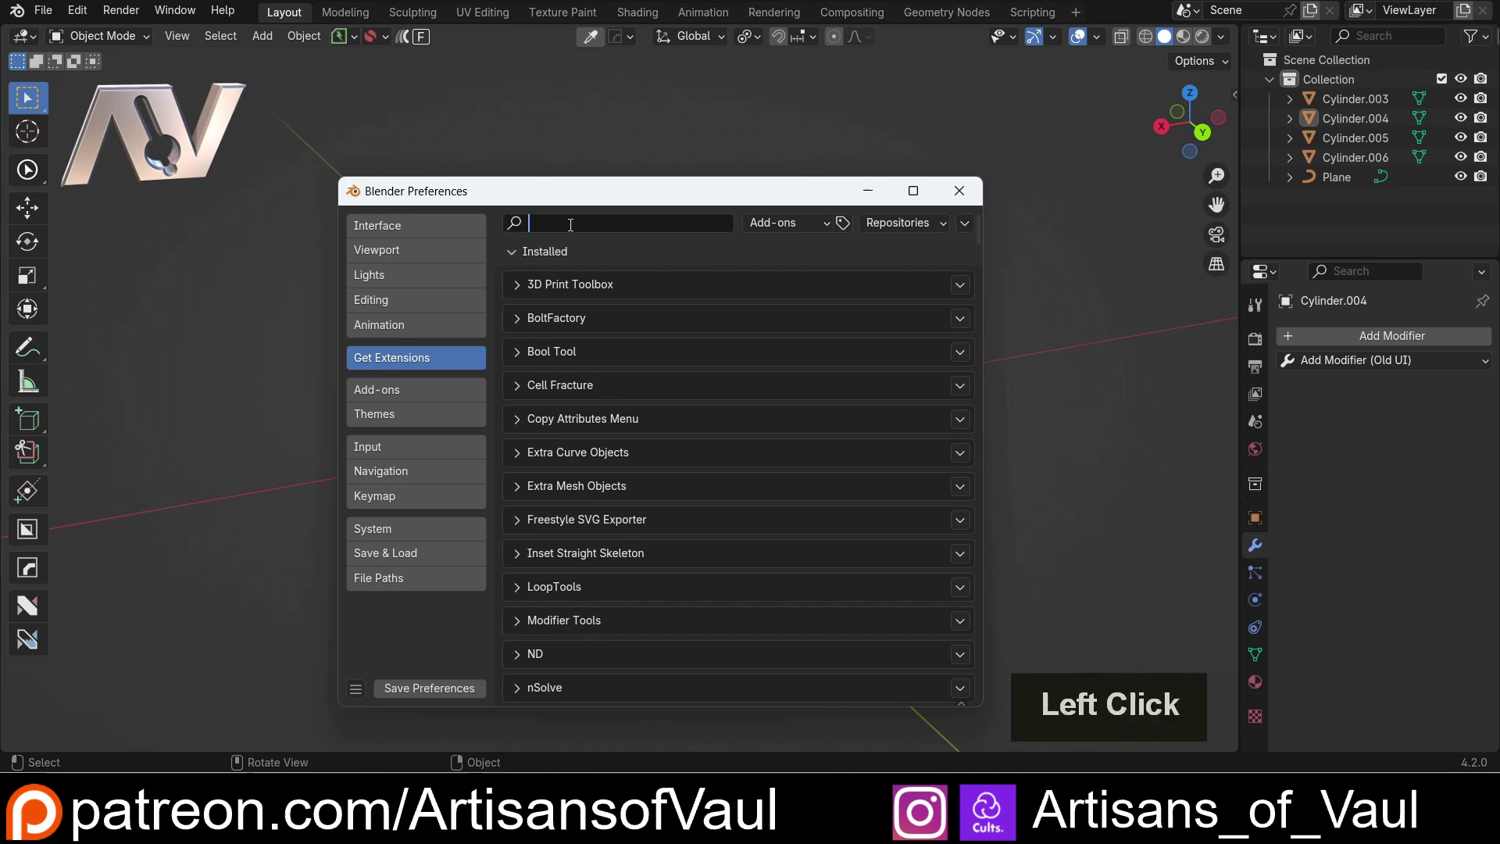
{"action": "key", "text": "f"}
{"action": "key", "text": "r"}
{"action": "key", "text": "e"}
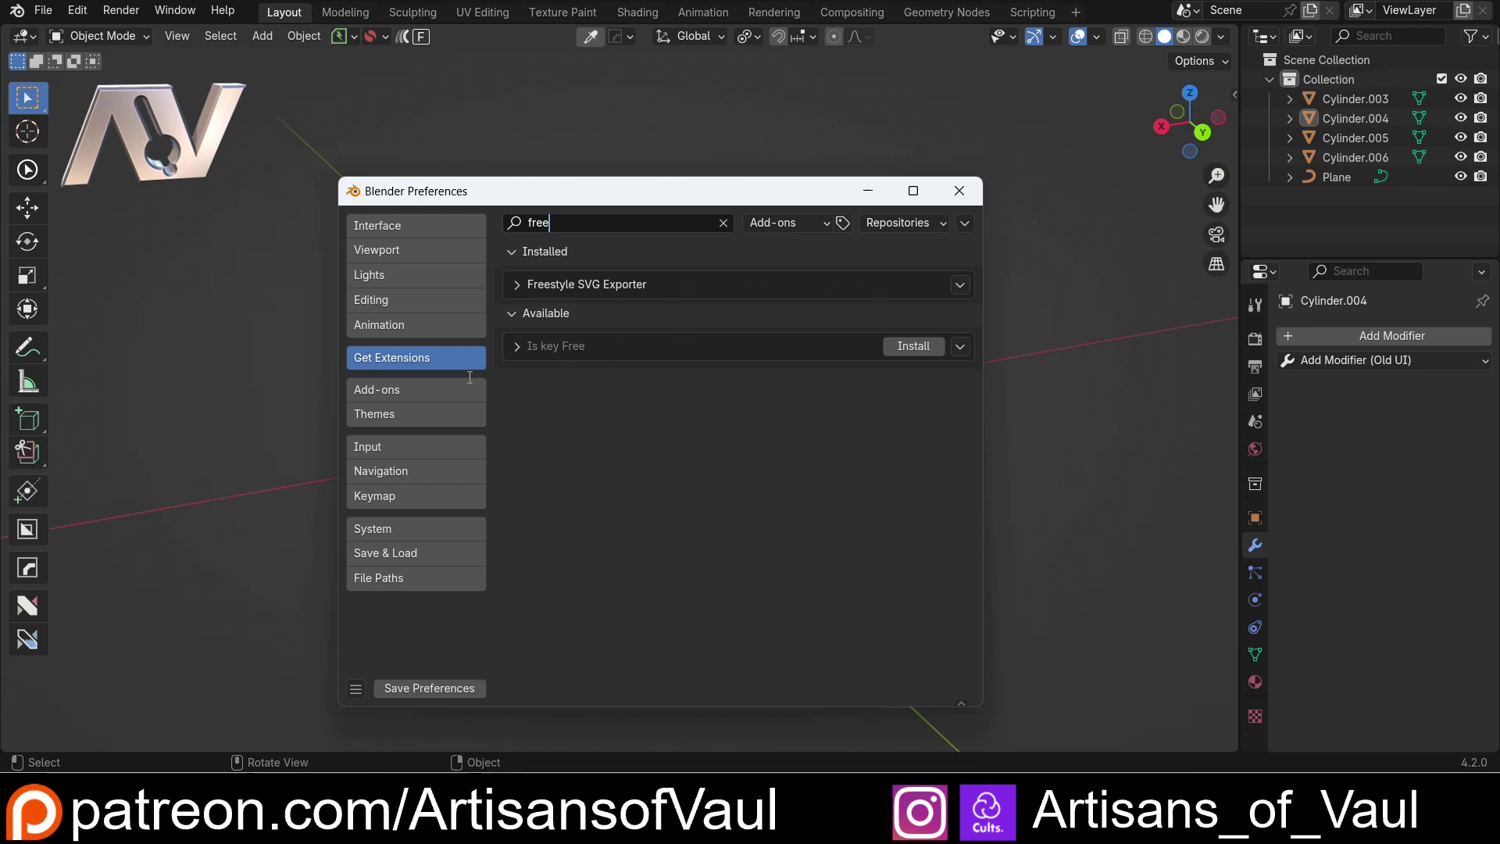
Step: Confirm Freestyle SVG Exporter is enabled under Add-ons and close the preferences
{"action": "left_click", "coordinate": [434, 392]}
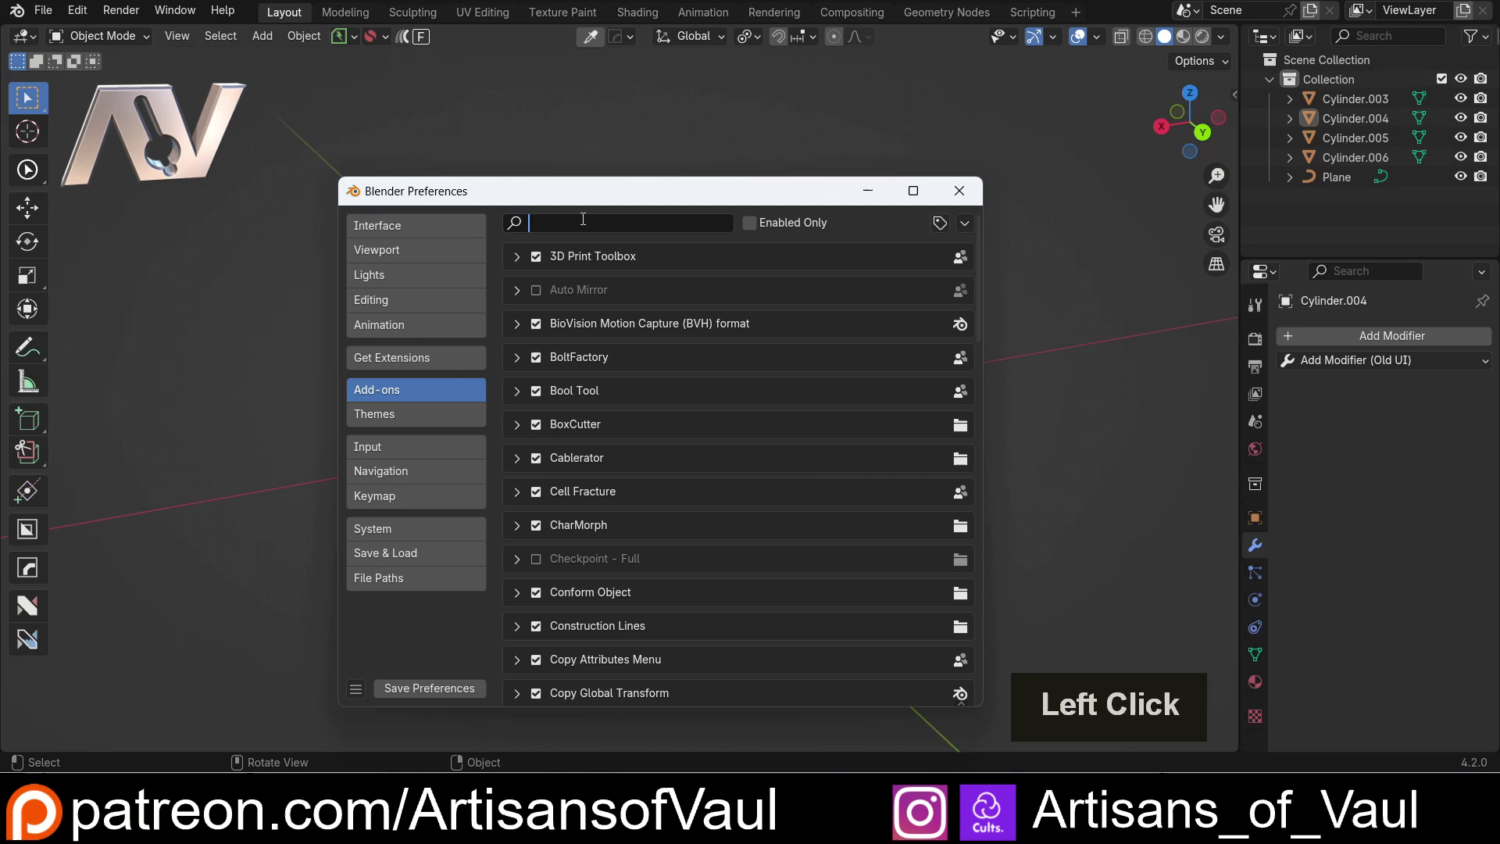
{"action": "key", "text": "r"}
{"action": "key", "text": "e"}
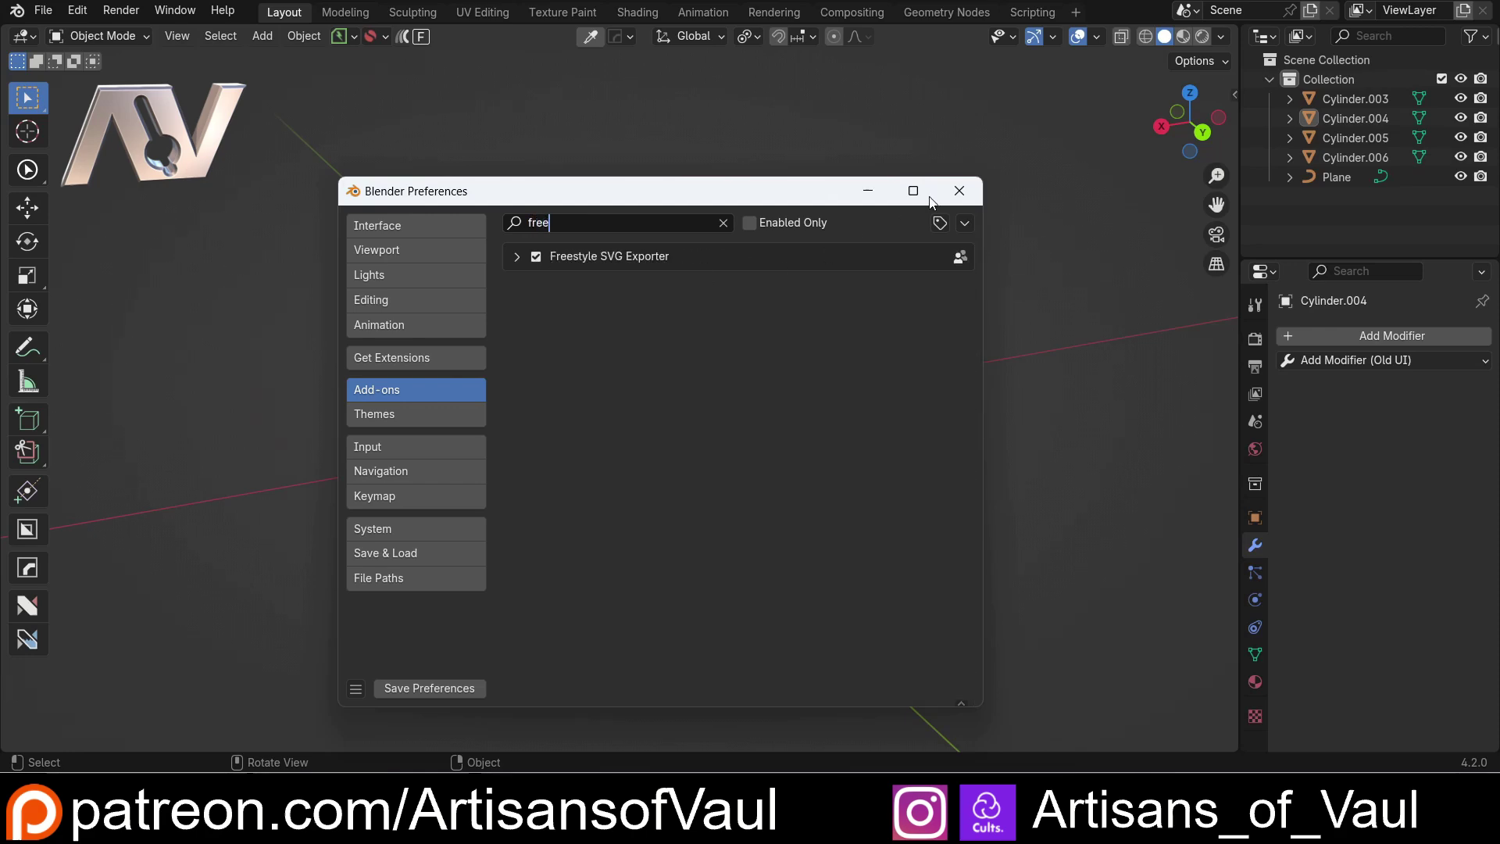
{"action": "left_click", "coordinate": [966, 193]}
{"action": "scroll", "scroll_direction": "down", "scroll_amount": 3}
{"action": "middle_click", "coordinate": [781, 309]}
{"action": "scroll", "scroll_direction": "up", "scroll_amount": 3}
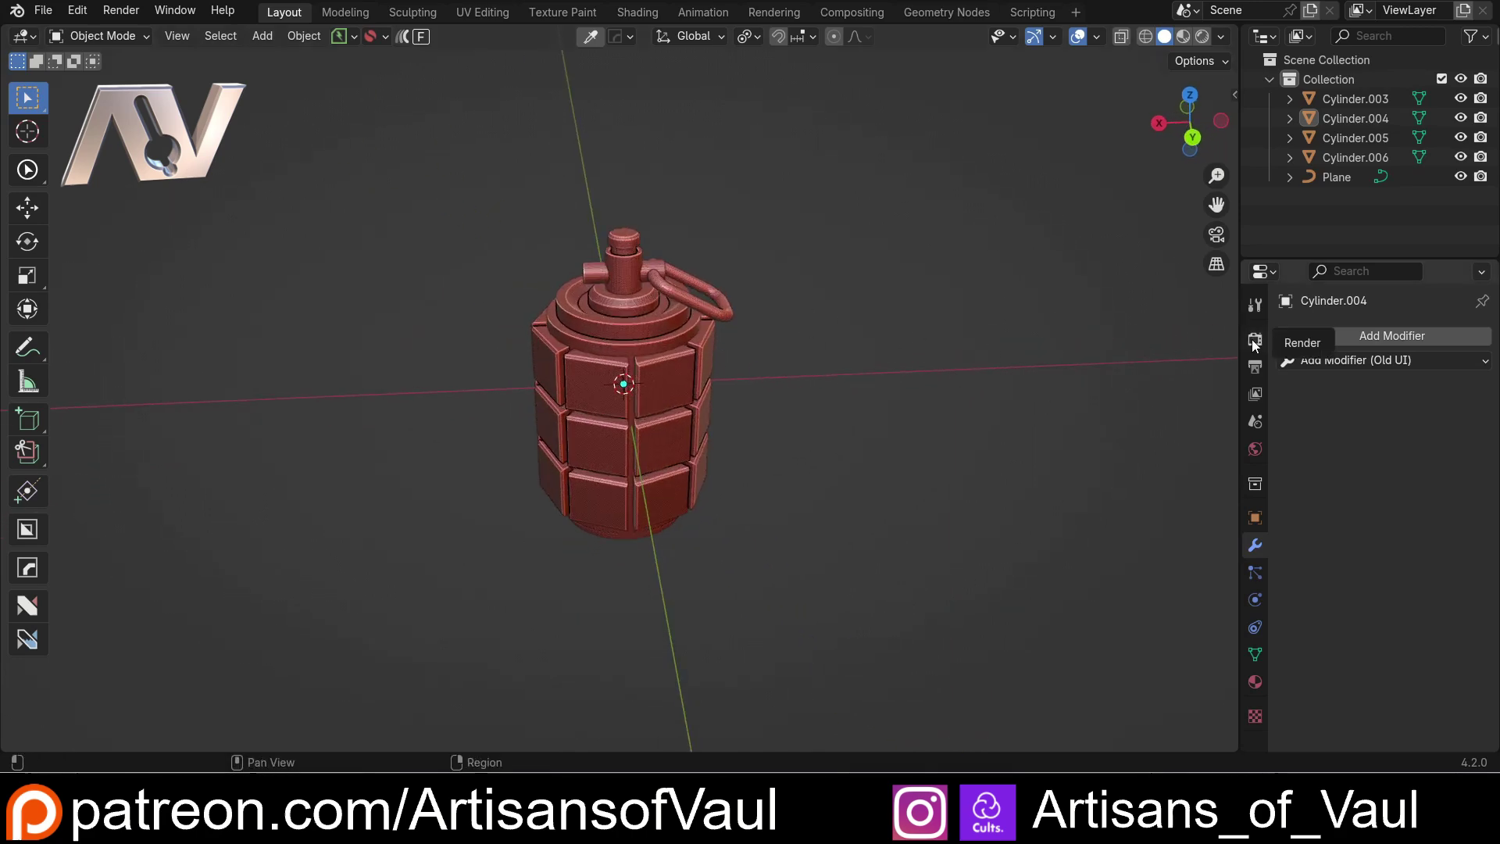
Step: Enable Freestyle SVG Export and Freestyle rendering in Render Properties, then go to Output Properties
{"action": "left_click", "coordinate": [1262, 338]}
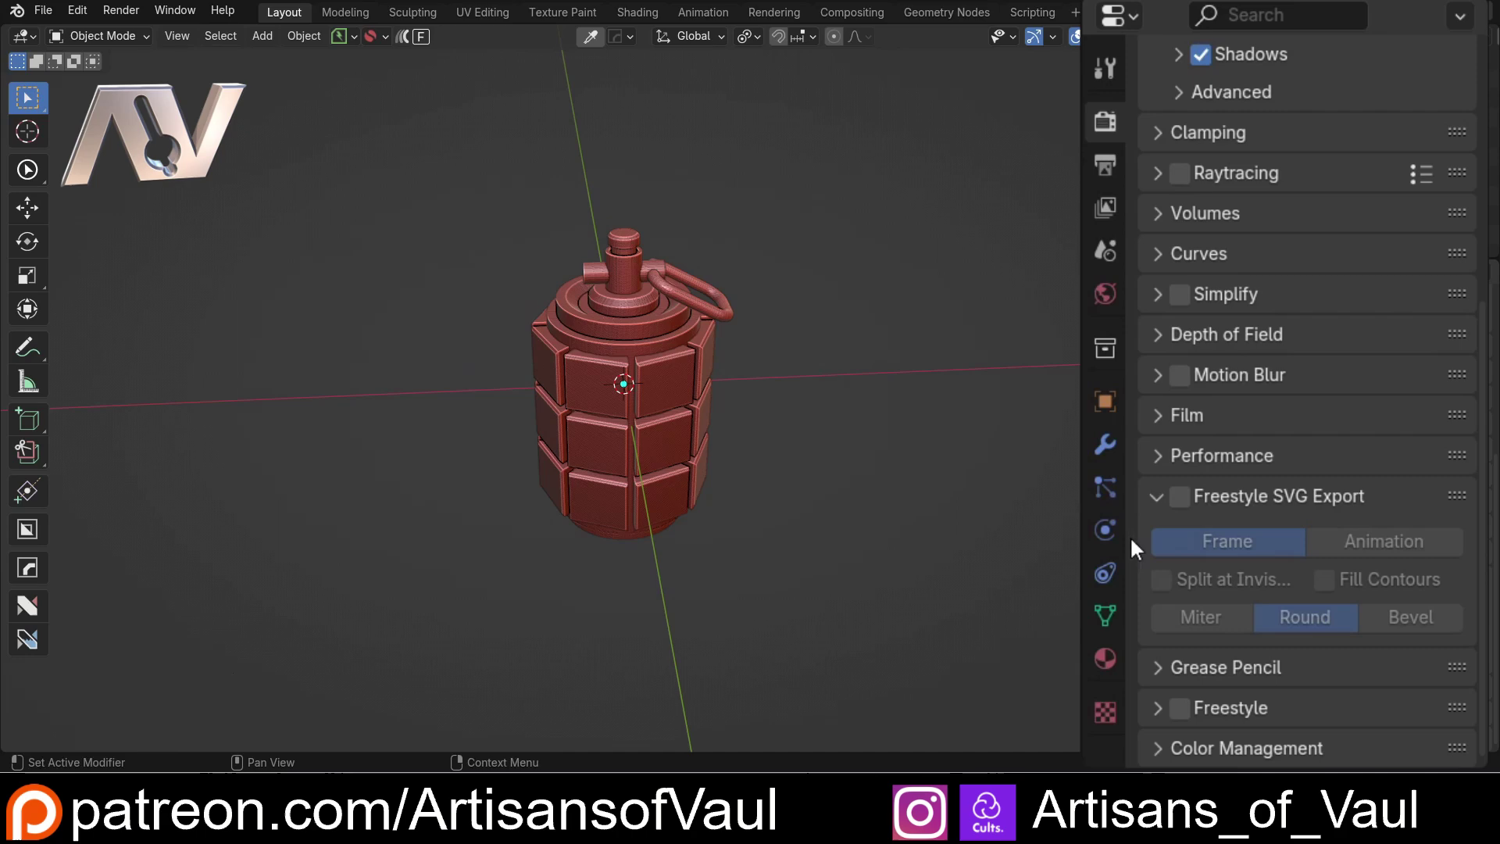
{"action": "left_click", "coordinate": [1194, 507]}
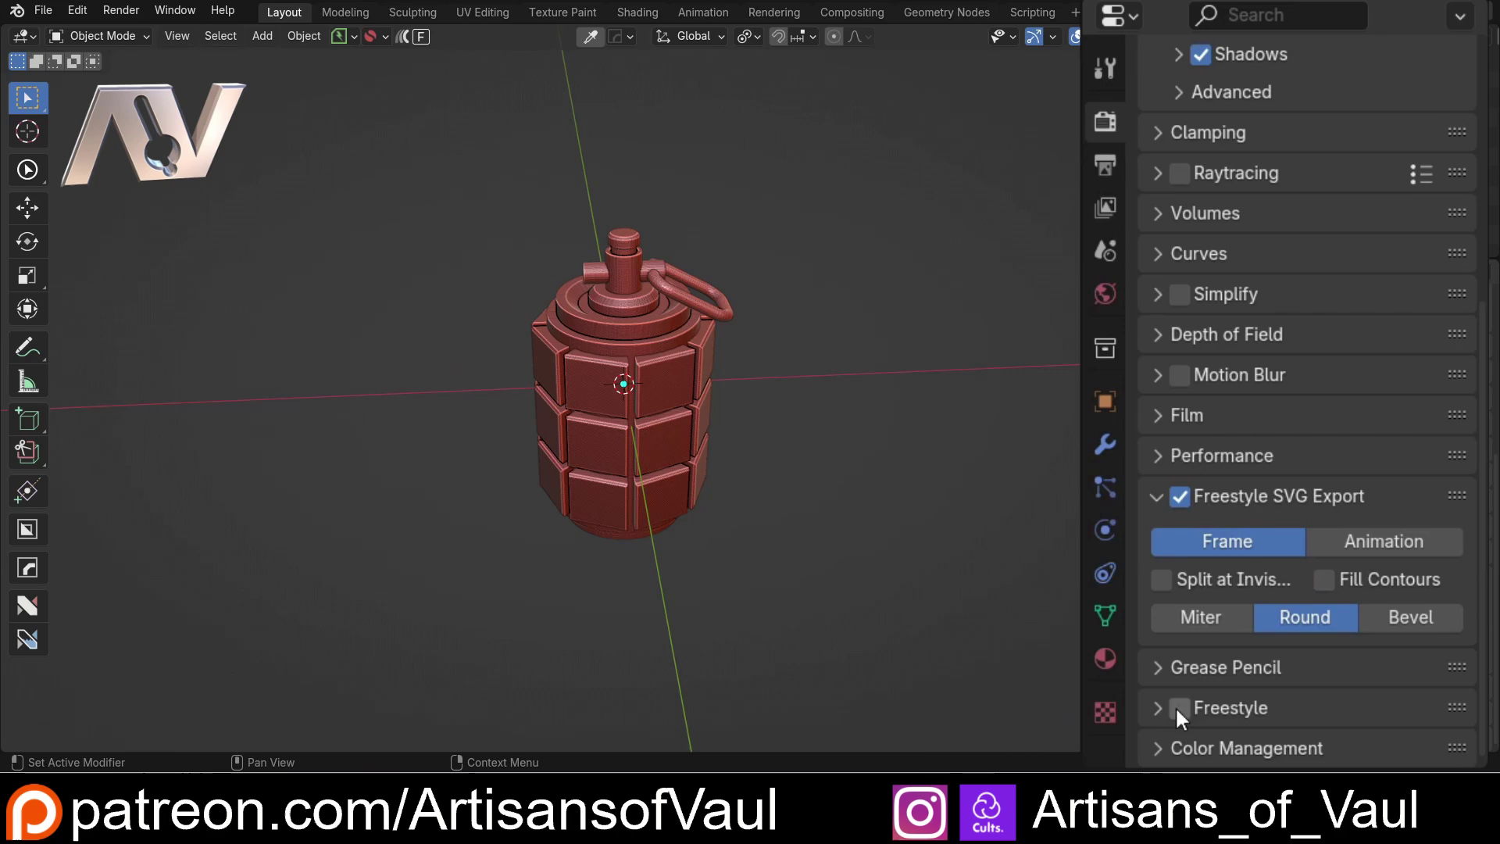
{"action": "left_click", "coordinate": [1187, 714]}
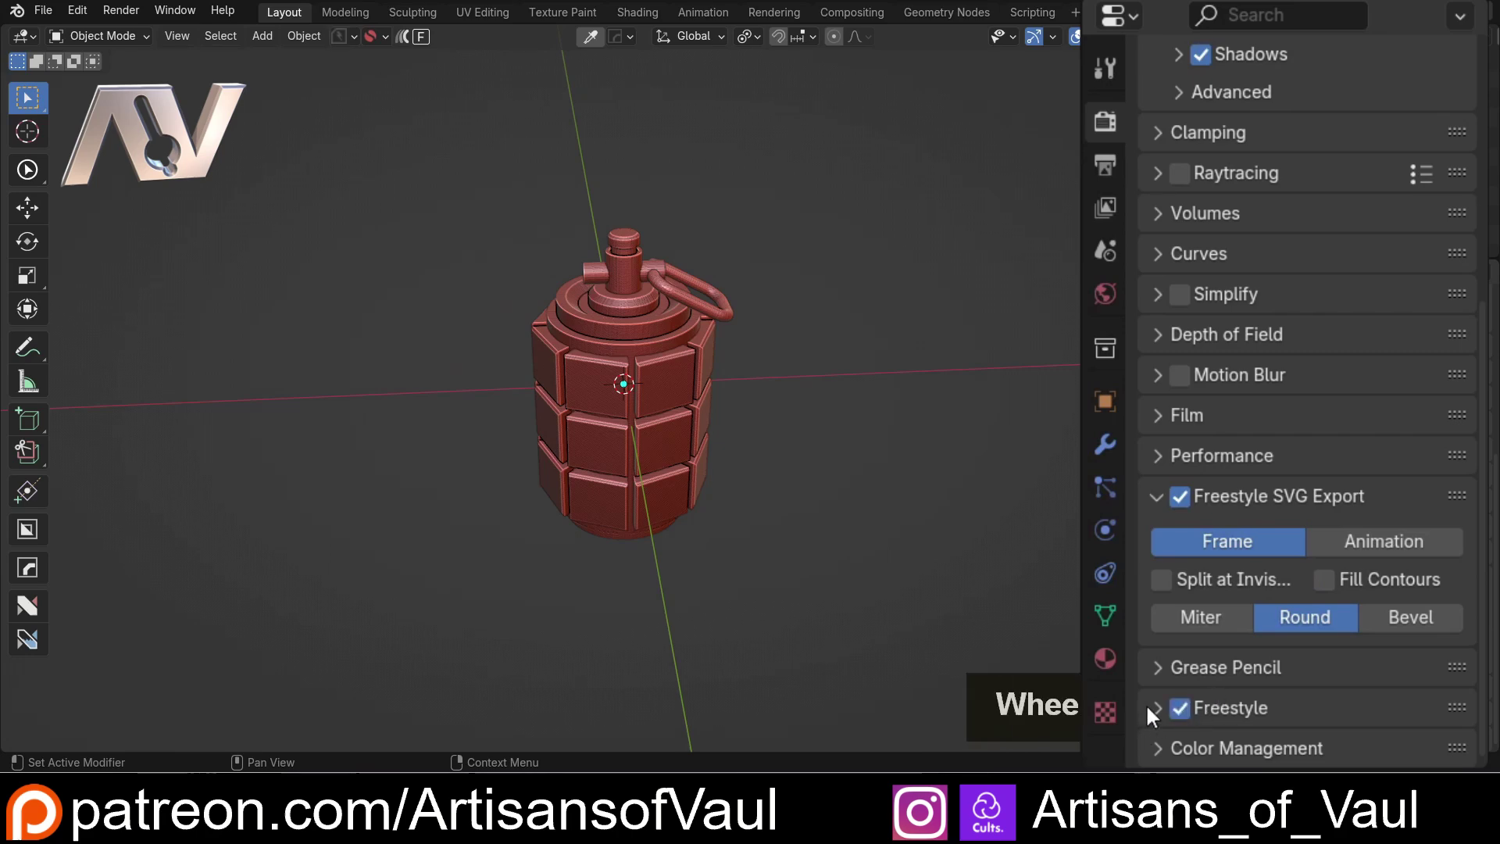
{"action": "left_click", "coordinate": [1164, 716]}
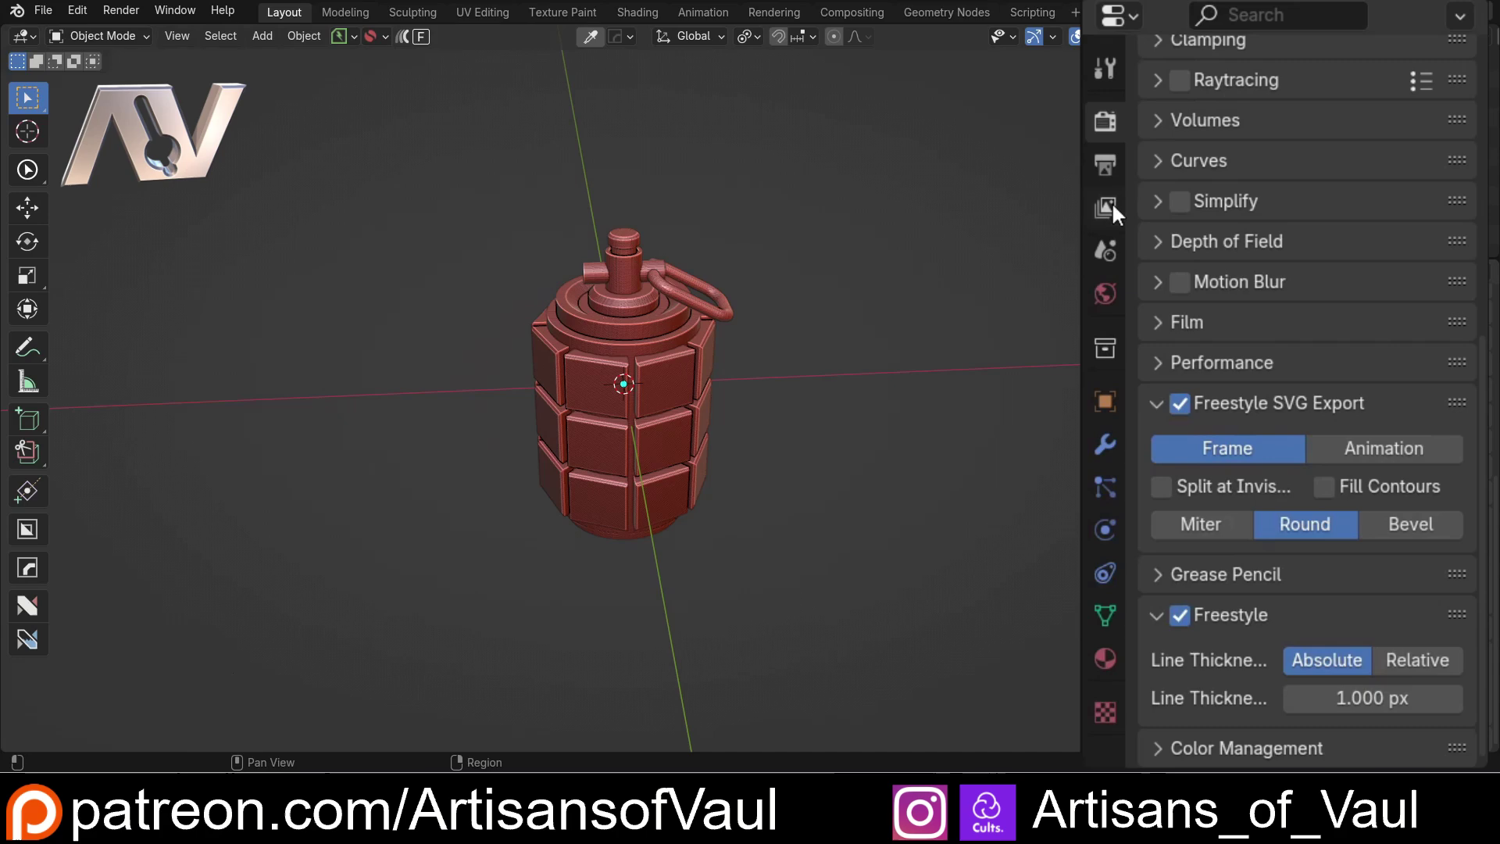
{"action": "left_click", "coordinate": [1120, 171]}
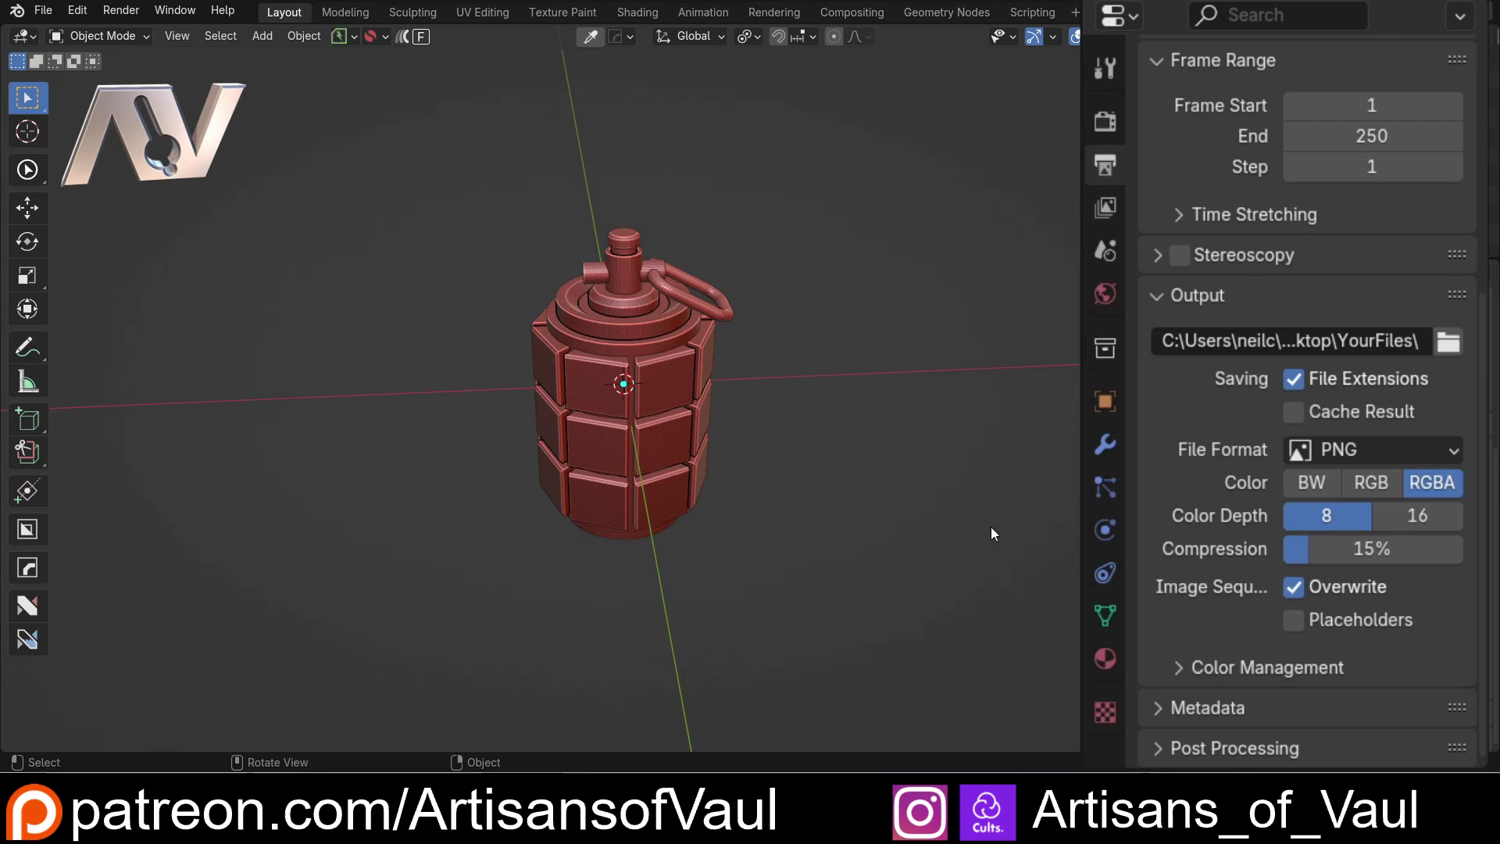
Step: Orbit to a good angle on the grenade and add a camera to the scene
{"action": "scroll", "scroll_direction": "down", "scroll_amount": 3}
{"action": "middle_click", "coordinate": [750, 406]}
{"action": "middle_click", "coordinate": [846, 357]}
{"action": "middle_click", "coordinate": [838, 371]}
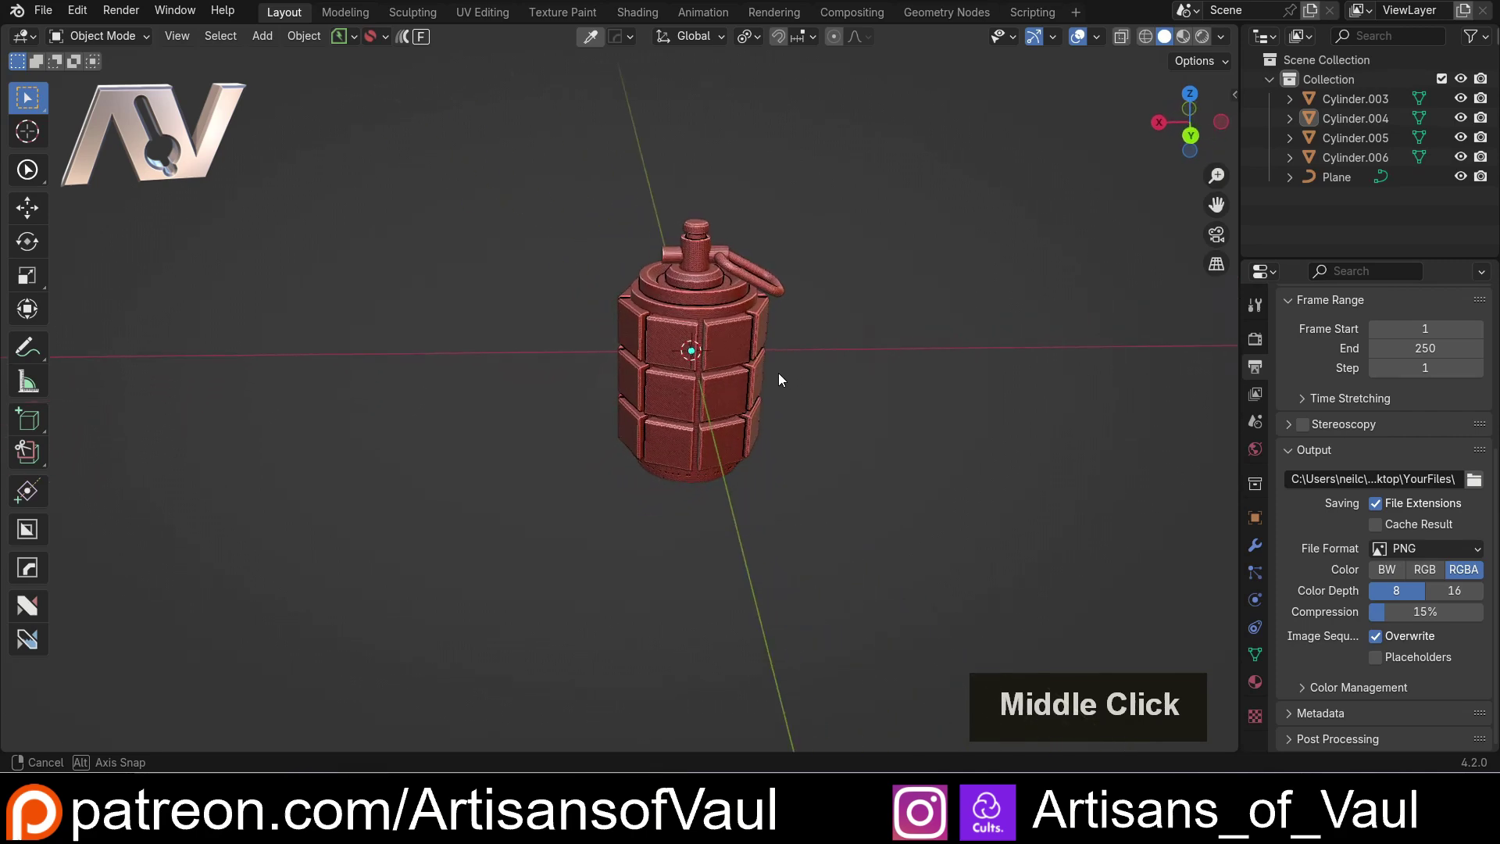
{"action": "scroll", "scroll_direction": "up", "scroll_amount": 3}
{"action": "middle_click", "coordinate": [836, 383]}
{"action": "middle_click", "coordinate": [826, 403]}
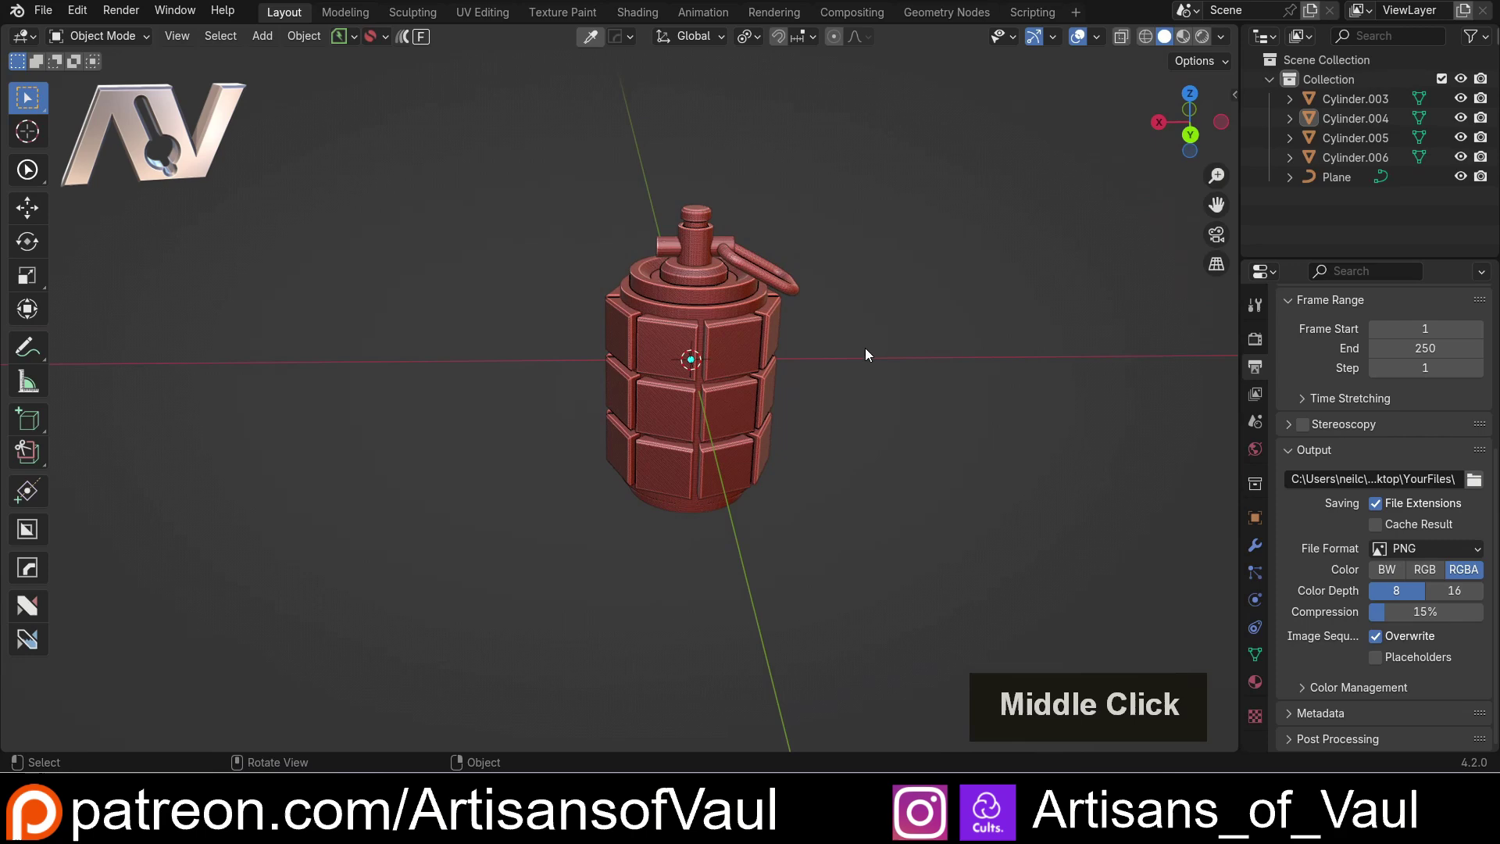
{"action": "key", "text": "shift+a"}
{"action": "left_click", "coordinate": [831, 565]}
Step: Align the camera to the current view and show the sidebar's View settings
{"action": "key", "text": "shift+z"}
{"action": "key", "text": "shift+z"}
{"action": "key", "text": "ctrl+alt+Insert"}
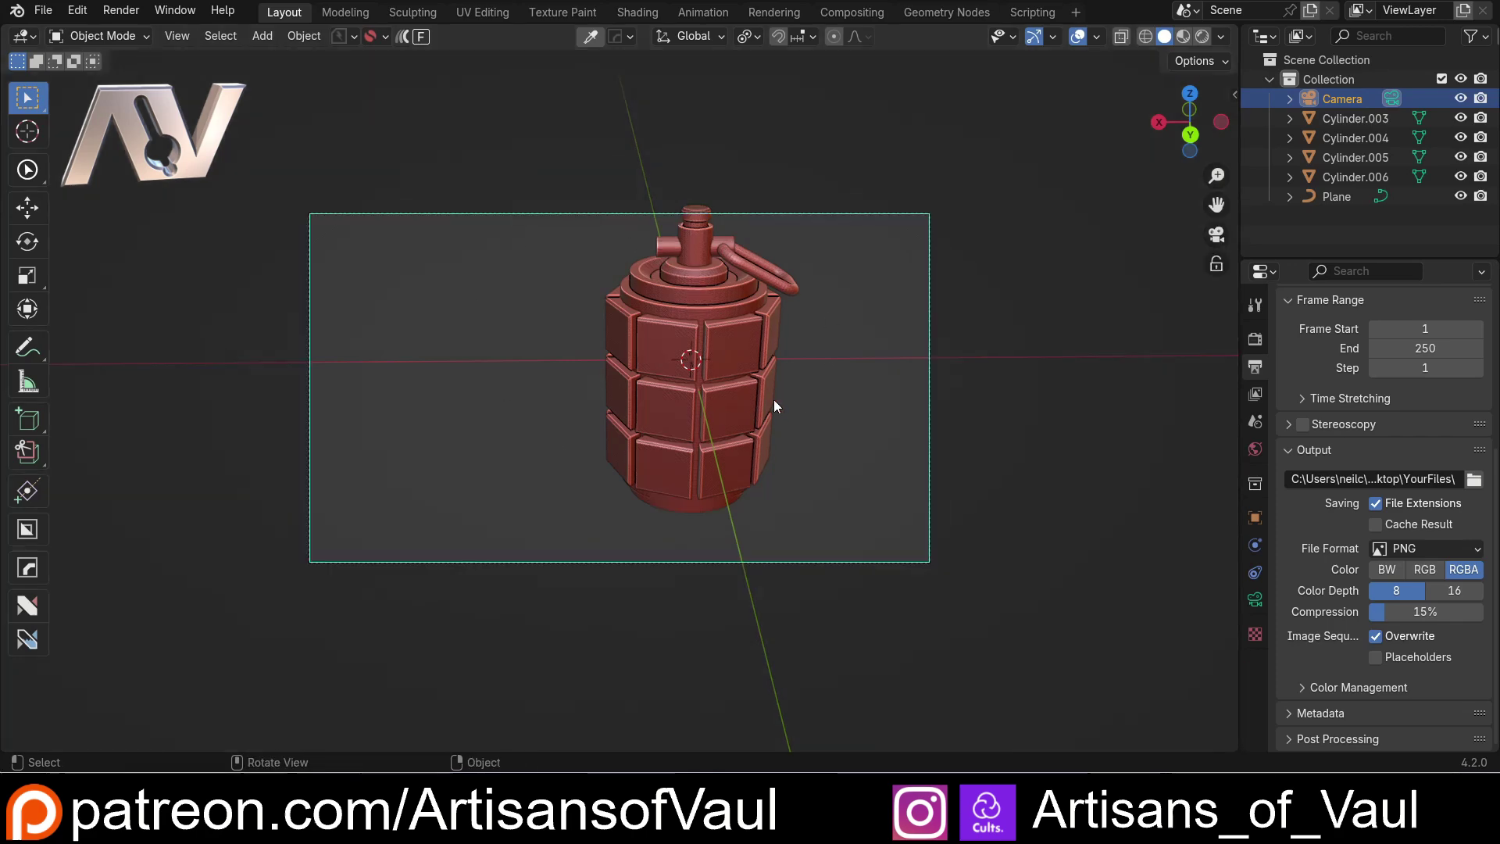
{"action": "key", "text": "n"}
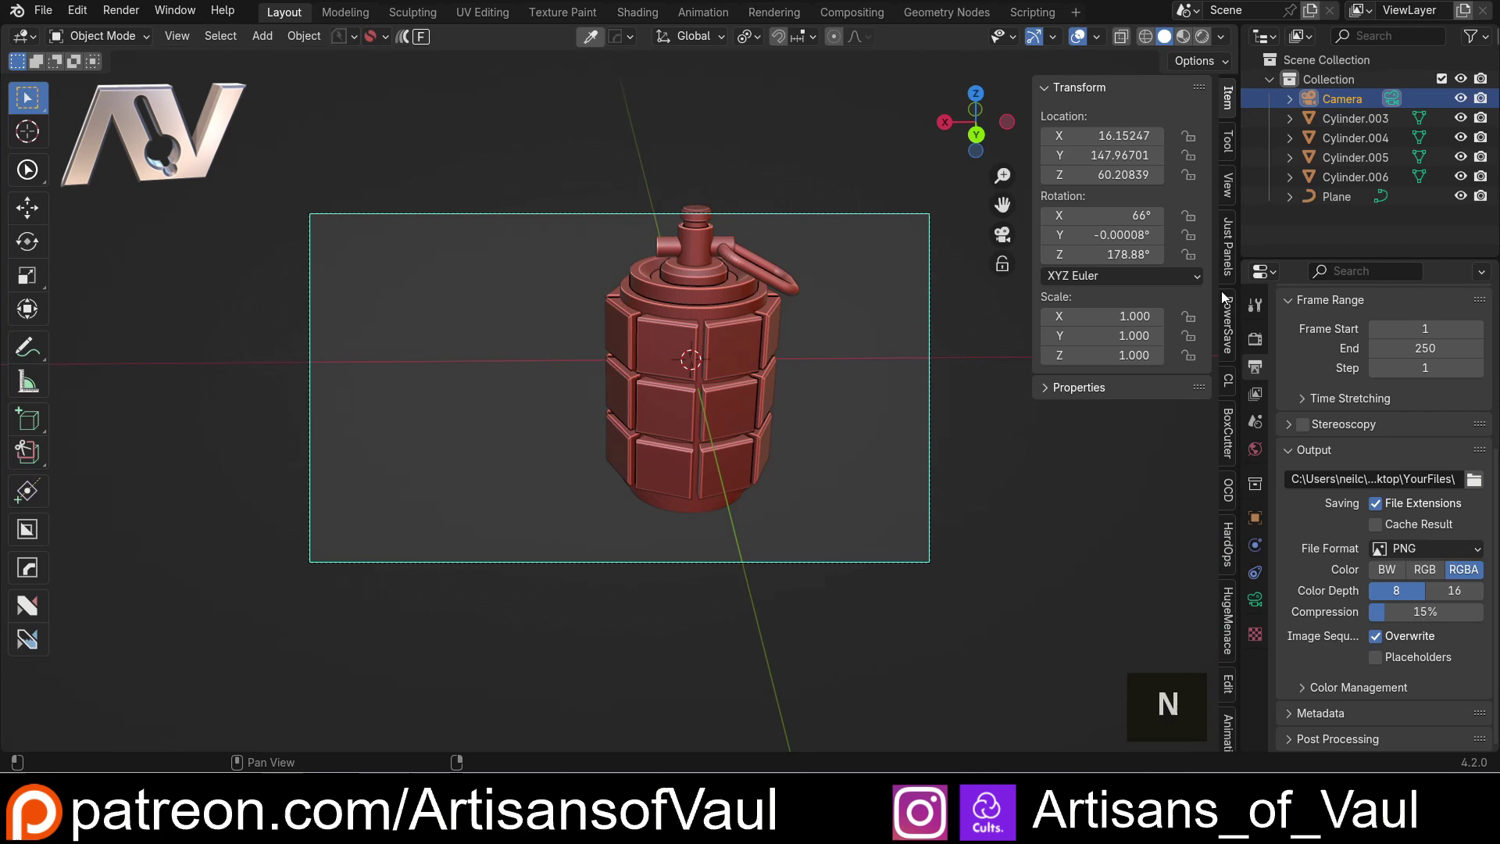
{"action": "left_click", "coordinate": [1229, 185]}
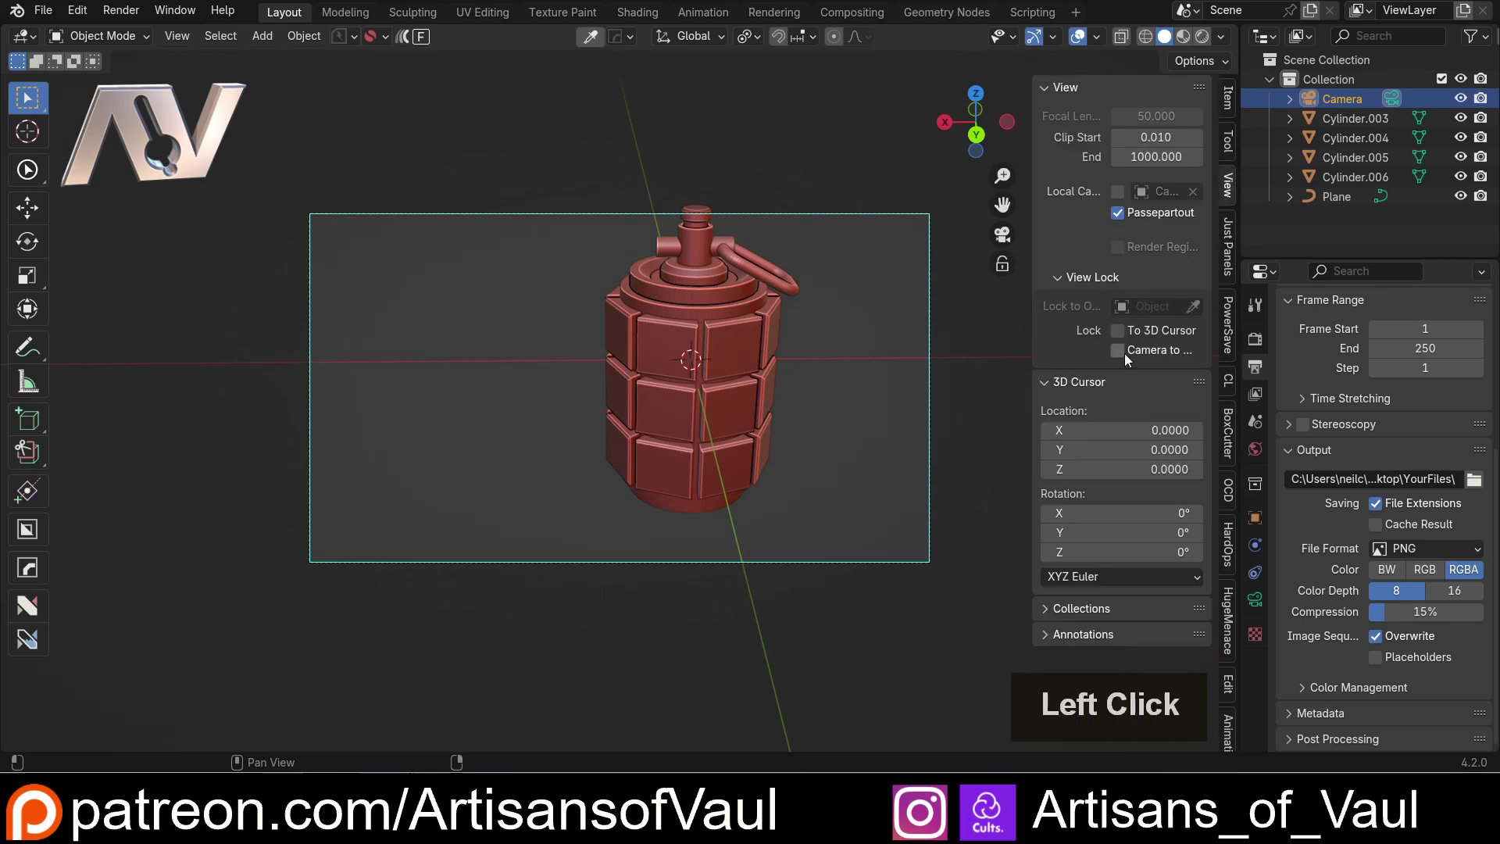
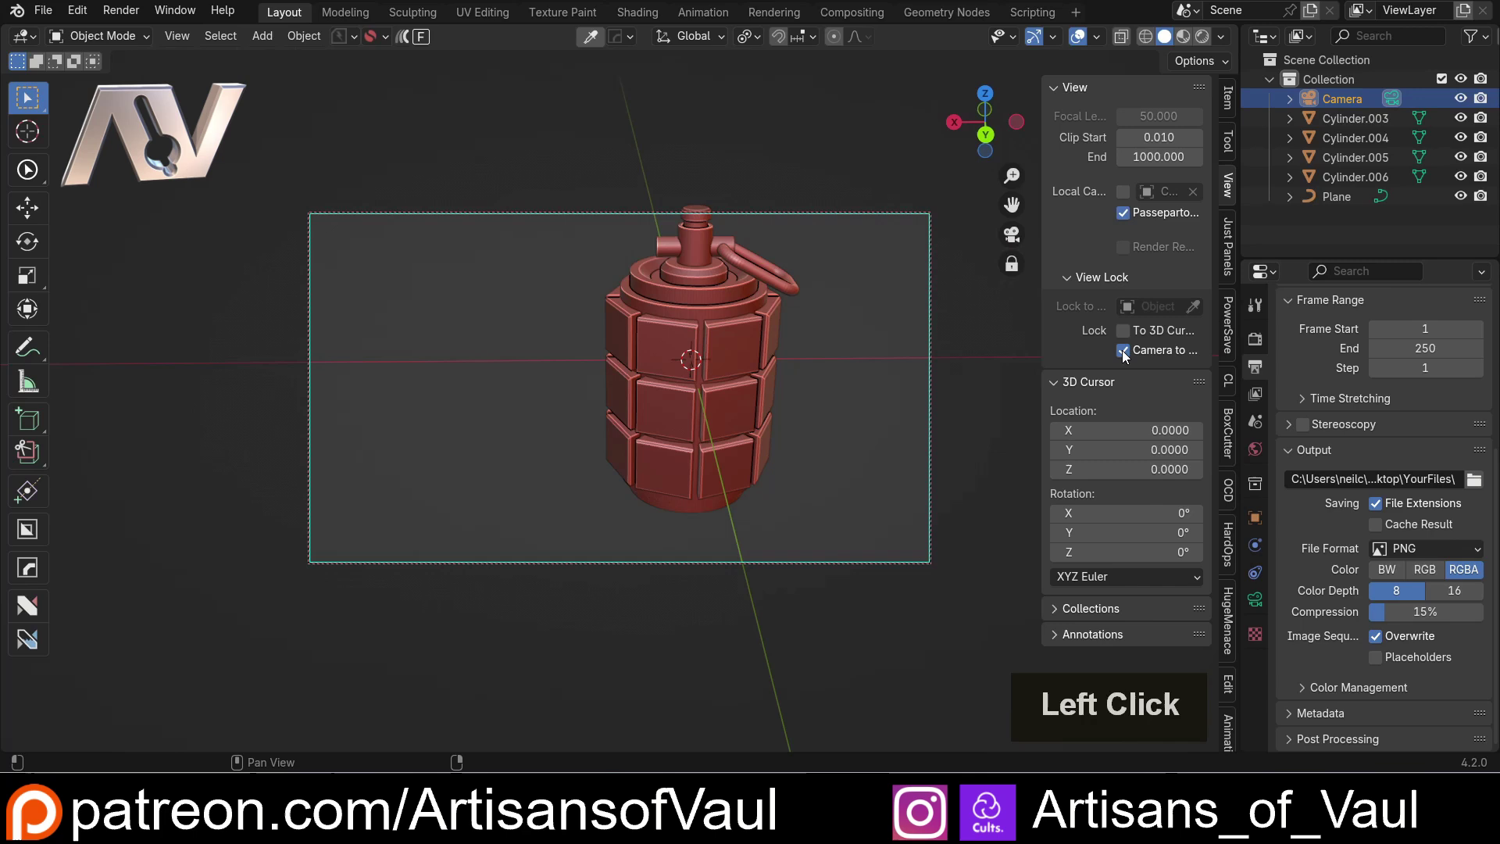
Step: With Lock Camera to View on, frame the whole grenade, then unlock the camera
{"action": "scroll", "scroll_direction": "down", "scroll_amount": 3}
{"action": "middle_click", "coordinate": [758, 328]}
{"action": "scroll", "scroll_direction": "up", "scroll_amount": 3}
{"action": "middle_click", "coordinate": [678, 332]}
{"action": "middle_click", "coordinate": [682, 333]}
{"action": "middle_click", "coordinate": [683, 334]}
{"action": "left_click", "coordinate": [1126, 354]}
Step: Orbit freely around the scene to check the camera and grenade placement
{"action": "middle_click", "coordinate": [617, 337]}
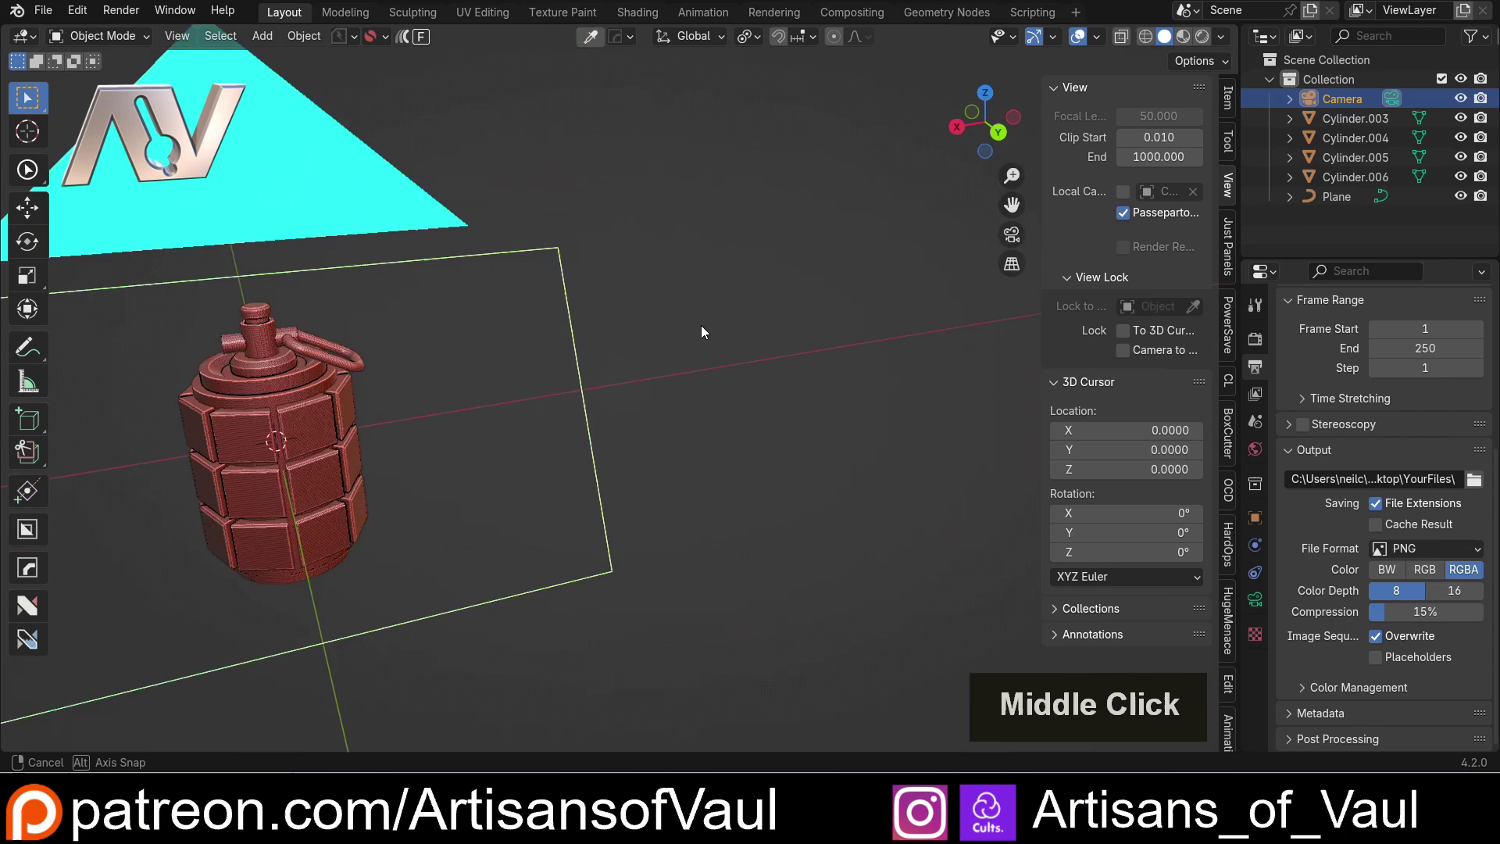
{"action": "middle_click", "coordinate": [354, 420]}
{"action": "middle_click", "coordinate": [451, 383]}
{"action": "scroll", "scroll_direction": "down", "scroll_amount": 3}
{"action": "middle_click", "coordinate": [475, 371]}
{"action": "middle_click", "coordinate": [604, 350]}
{"action": "scroll", "scroll_direction": "up", "scroll_amount": 3}
{"action": "middle_click", "coordinate": [758, 341]}
{"action": "middle_click", "coordinate": [832, 295]}
{"action": "scroll", "scroll_direction": "up", "scroll_amount": 3}
{"action": "middle_click", "coordinate": [445, 391]}
{"action": "middle_click", "coordinate": [548, 384]}
{"action": "middle_click", "coordinate": [569, 378]}
{"action": "middle_click", "coordinate": [436, 412]}
{"action": "scroll", "scroll_direction": "up", "scroll_amount": 3}
{"action": "middle_click", "coordinate": [415, 420]}
{"action": "middle_click", "coordinate": [621, 468]}
{"action": "middle_click", "coordinate": [533, 448]}
{"action": "scroll", "scroll_direction": "up", "scroll_amount": 3}
{"action": "middle_click", "coordinate": [429, 419]}
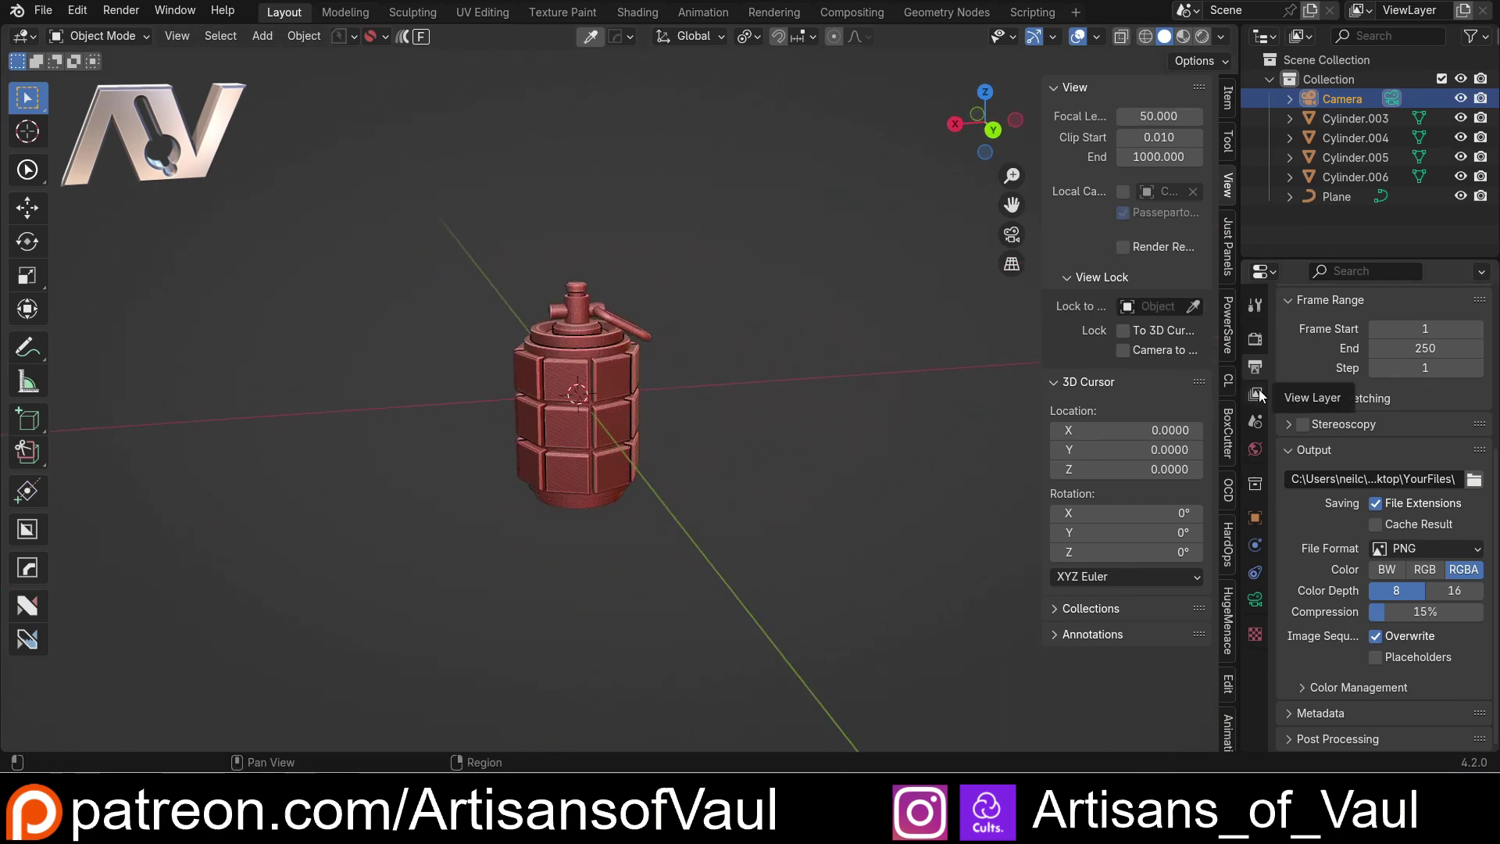
Step: Enable Export Strokes under Freestyle Line Style SVG Export in View Layer Properties
{"action": "left_click", "coordinate": [1263, 392]}
{"action": "scroll", "scroll_direction": "up", "scroll_amount": 3}
{"action": "left_click", "coordinate": [1291, 357]}
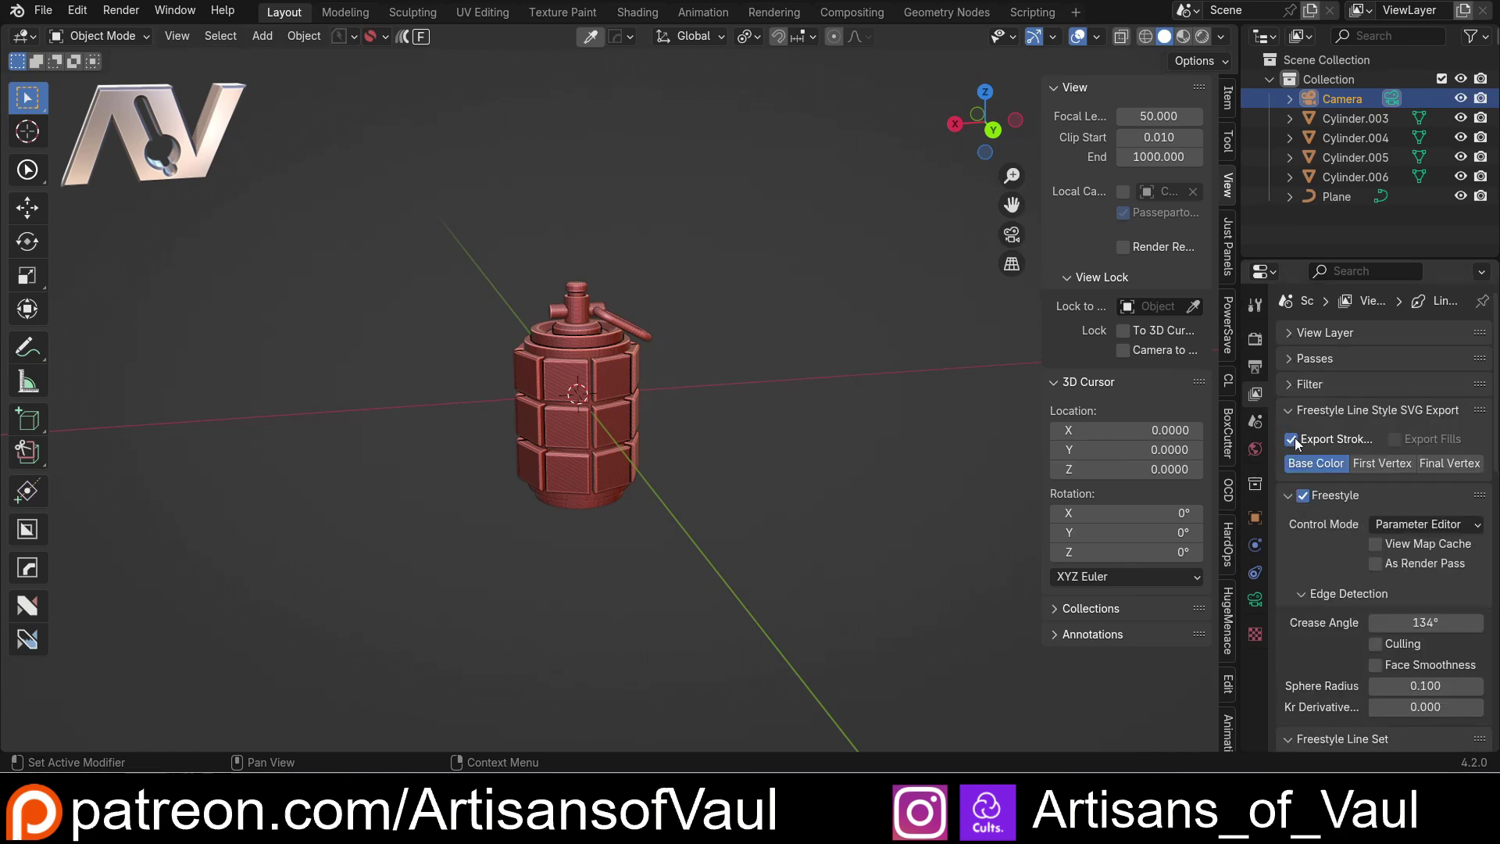
{"action": "scroll", "scroll_direction": "down", "scroll_amount": 3}
{"action": "scroll", "scroll_direction": "up", "scroll_amount": 3}
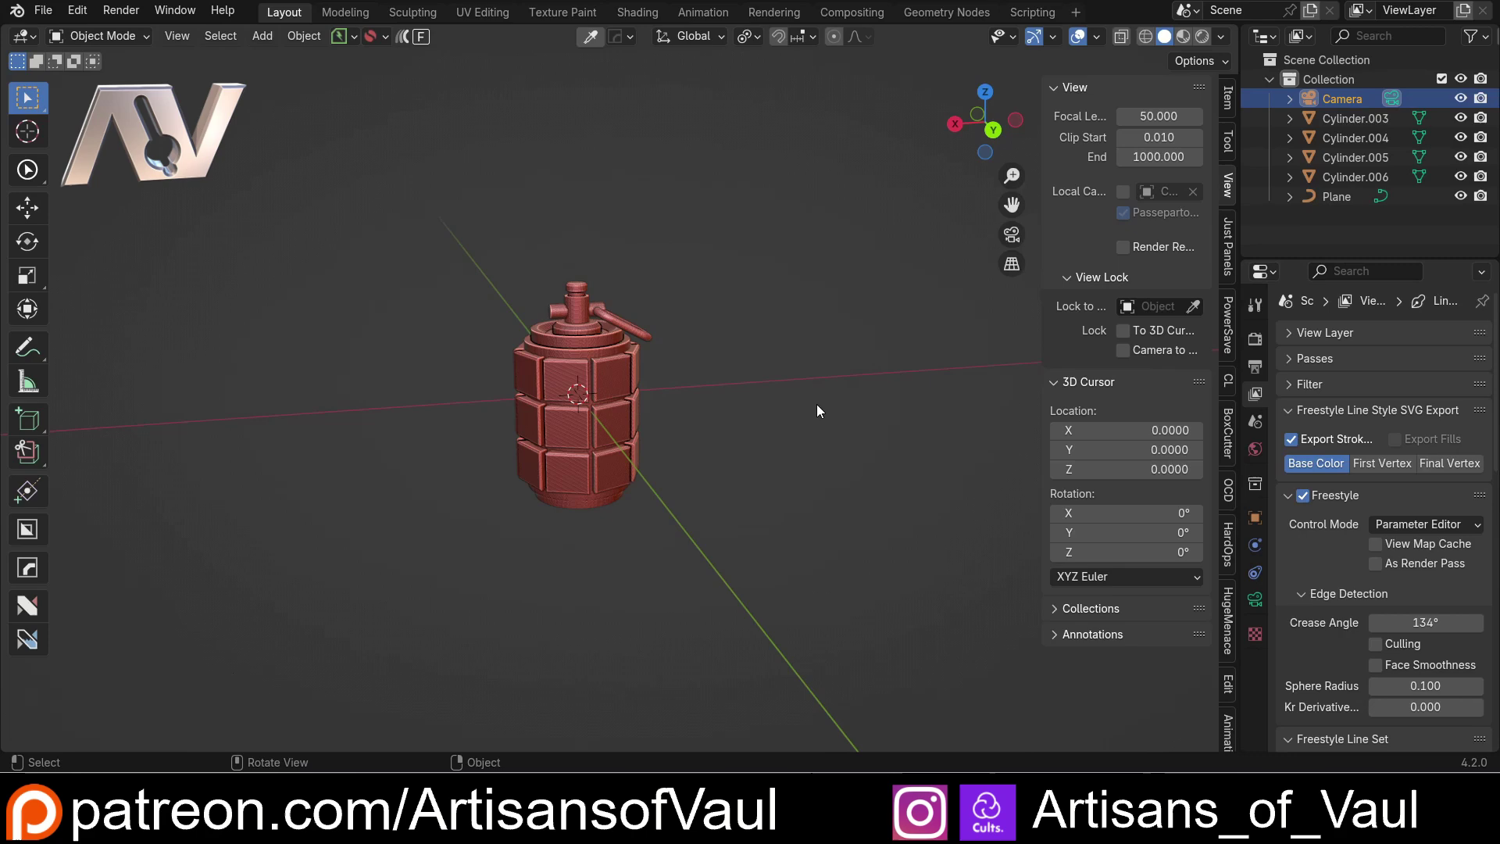
{"action": "left_click", "coordinate": [116, 14]}
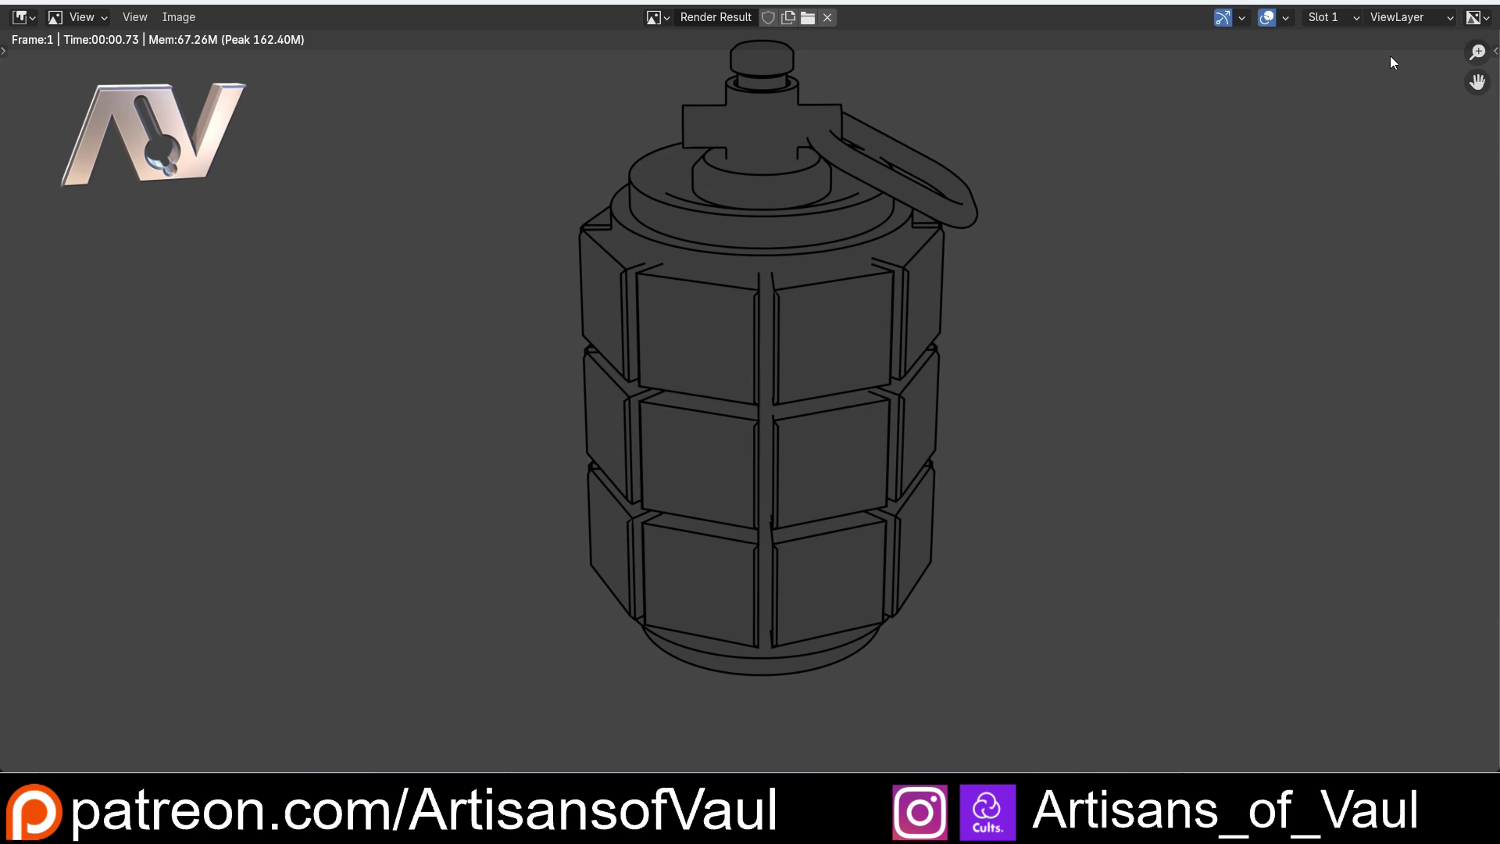
{"action": "left_click", "coordinate": [1475, 1]}
Step: Zoom in on the grenade and select the body part Cylinder.003
{"action": "scroll", "scroll_direction": "up", "scroll_amount": 3}
{"action": "middle_click", "coordinate": [465, 320]}
{"action": "scroll", "scroll_direction": "up", "scroll_amount": 3}
{"action": "middle_click", "coordinate": [612, 491]}
{"action": "scroll", "scroll_direction": "down", "scroll_amount": 3}
{"action": "left_click", "coordinate": [520, 237]}
{"action": "middle_click", "coordinate": [529, 195]}
{"action": "middle_click", "coordinate": [539, 248]}
{"action": "middle_click", "coordinate": [571, 372]}
{"action": "scroll", "scroll_direction": "up", "scroll_amount": 3}
{"action": "middle_click", "coordinate": [591, 523]}
{"action": "middle_click", "coordinate": [593, 416]}
Step: Click through the grenade parts in the viewport to settle on the body mesh
{"action": "scroll", "scroll_direction": "up", "scroll_amount": 3}
{"action": "left_click", "coordinate": [600, 312]}
{"action": "scroll", "scroll_direction": "down", "scroll_amount": 3}
{"action": "left_click", "coordinate": [554, 448]}
{"action": "left_click", "coordinate": [571, 353]}
{"action": "left_click", "coordinate": [624, 163]}
{"action": "double_click", "coordinate": [564, 156]}
{"action": "left_click", "coordinate": [582, 440]}
{"action": "scroll", "scroll_direction": "up", "scroll_amount": 3}
Step: In Edit Mode select a panel's sloped top face, inspect it, and return to Object Mode
{"action": "key", "text": "Tab"}
{"action": "left_click", "coordinate": [632, 388]}
{"action": "scroll", "scroll_direction": "up", "scroll_amount": 3}
{"action": "middle_click", "coordinate": [533, 383]}
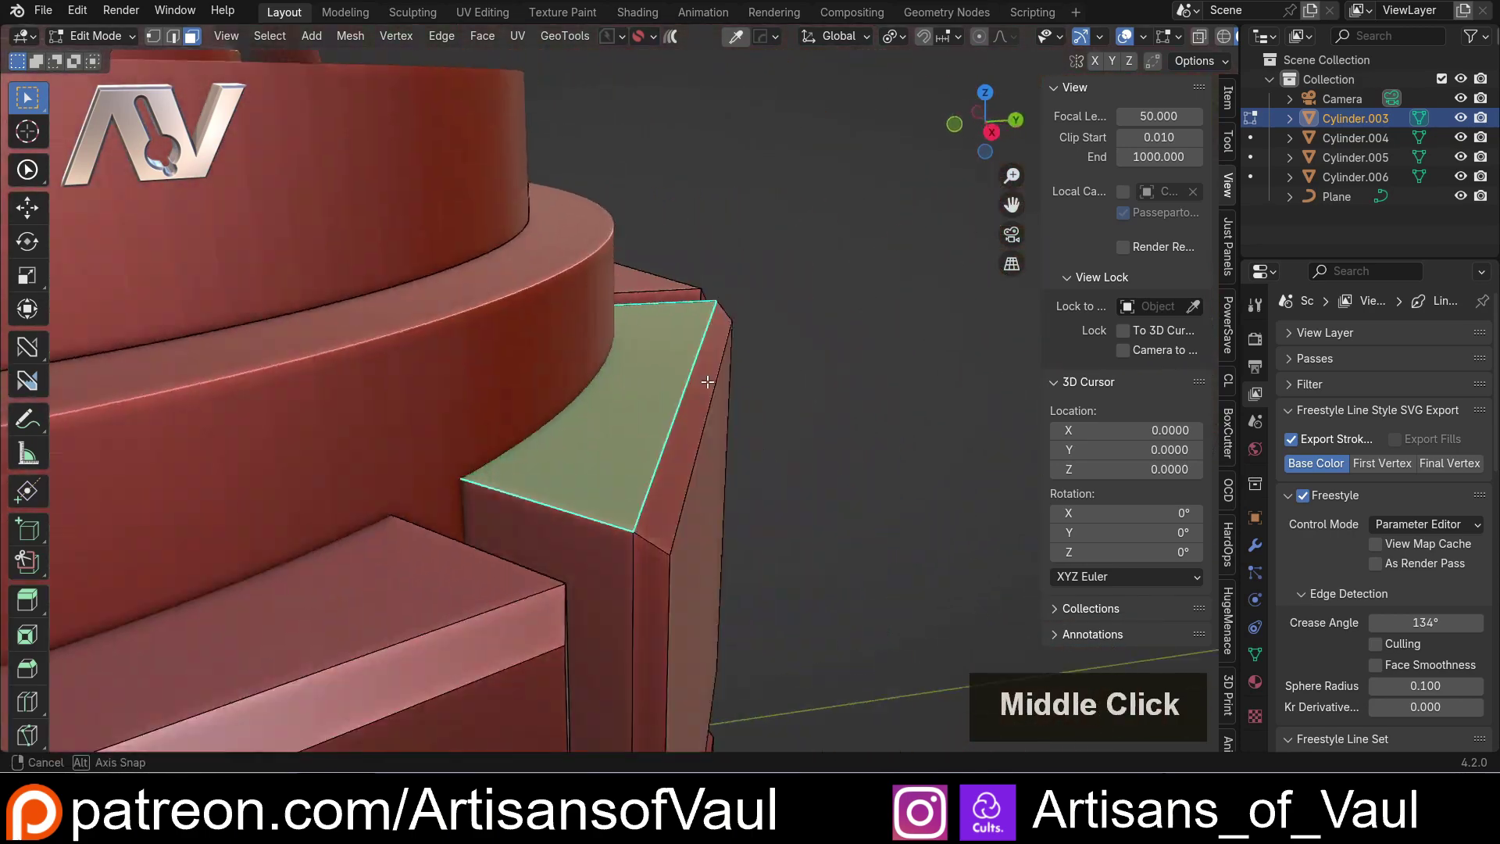
{"action": "key", "text": "shift+z"}
{"action": "middle_click", "coordinate": [726, 352]}
{"action": "scroll", "scroll_direction": "down", "scroll_amount": 3}
{"action": "key", "text": "Tab"}
Step: Select grenade parts in pairs and join them with Ctrl+J
{"action": "scroll", "scroll_direction": "down", "scroll_amount": 3}
{"action": "scroll", "scroll_direction": "up", "scroll_amount": 3}
{"action": "left_click", "coordinate": [618, 449]}
{"action": "double_click", "coordinate": [613, 320]}
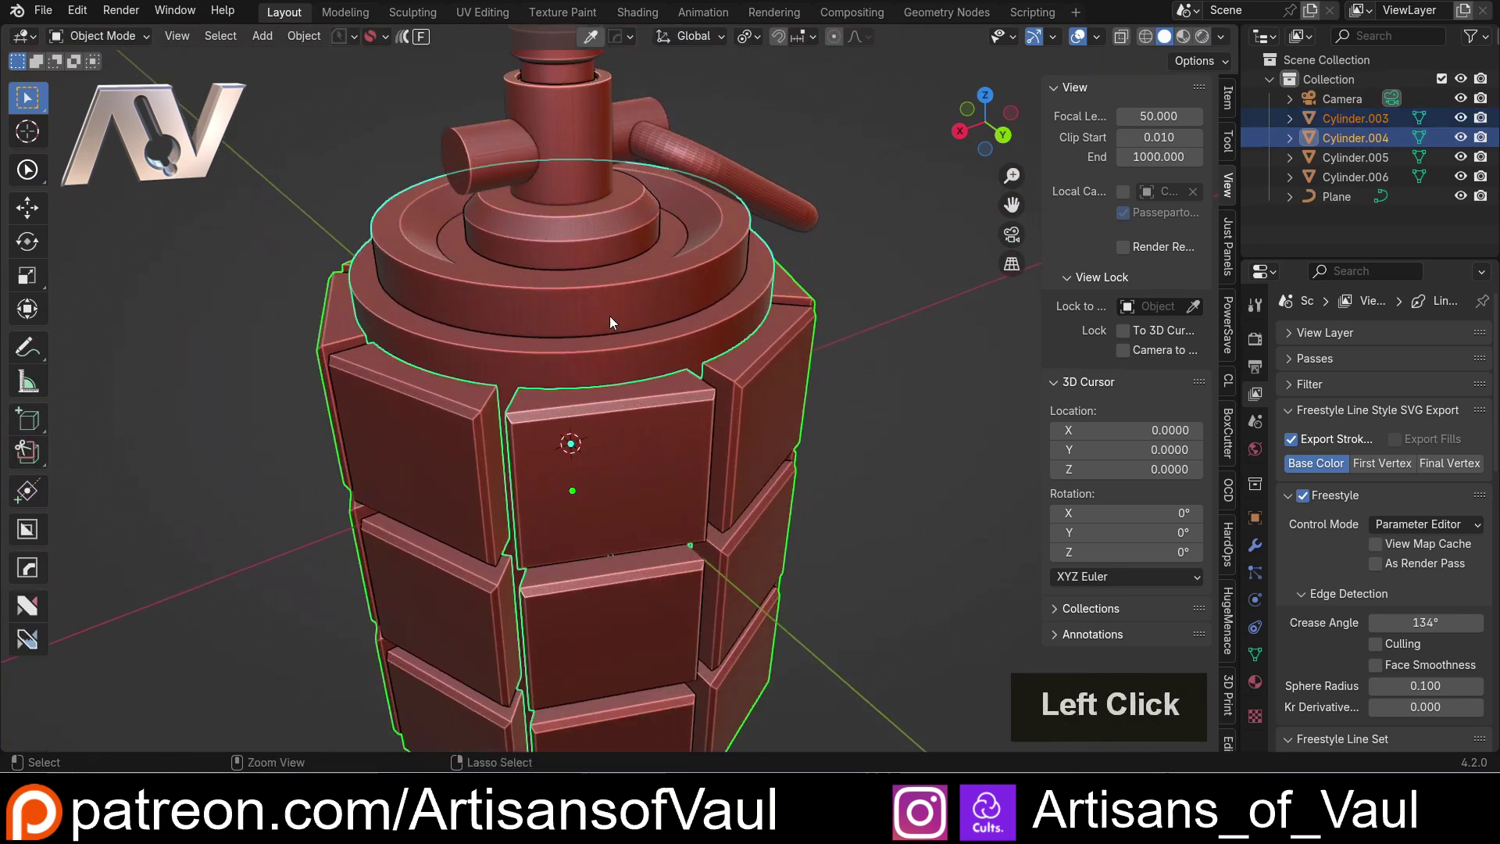
{"action": "key", "text": "ctrl+shift+KP_Add"}
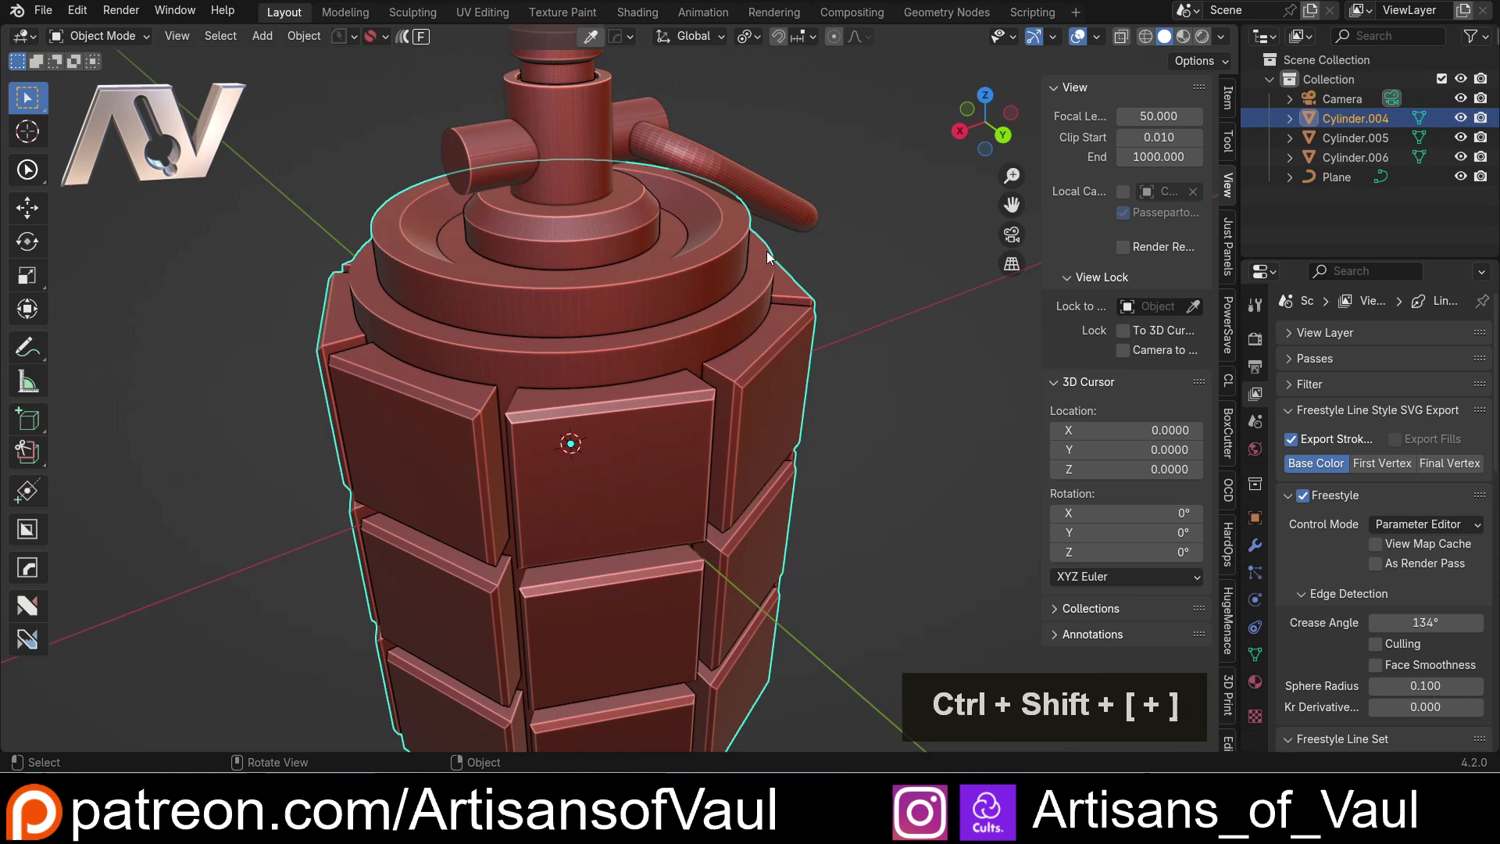
{"action": "middle_click", "coordinate": [631, 276]}
{"action": "left_click", "coordinate": [574, 213]}
{"action": "double_click", "coordinate": [492, 137]}
{"action": "key", "text": "ctrl+shift+KP_Add"}
Step: Join the remaining parts into one grenade object and render a line-art preview
{"action": "left_click", "coordinate": [683, 169]}
{"action": "left_click", "coordinate": [648, 105]}
{"action": "key", "text": "ctrl+shift+KP_Add"}
{"action": "double_click", "coordinate": [581, 194]}
{"action": "key", "text": "ctrl+shift+KP_Add"}
{"action": "scroll", "scroll_direction": "down", "scroll_amount": 3}
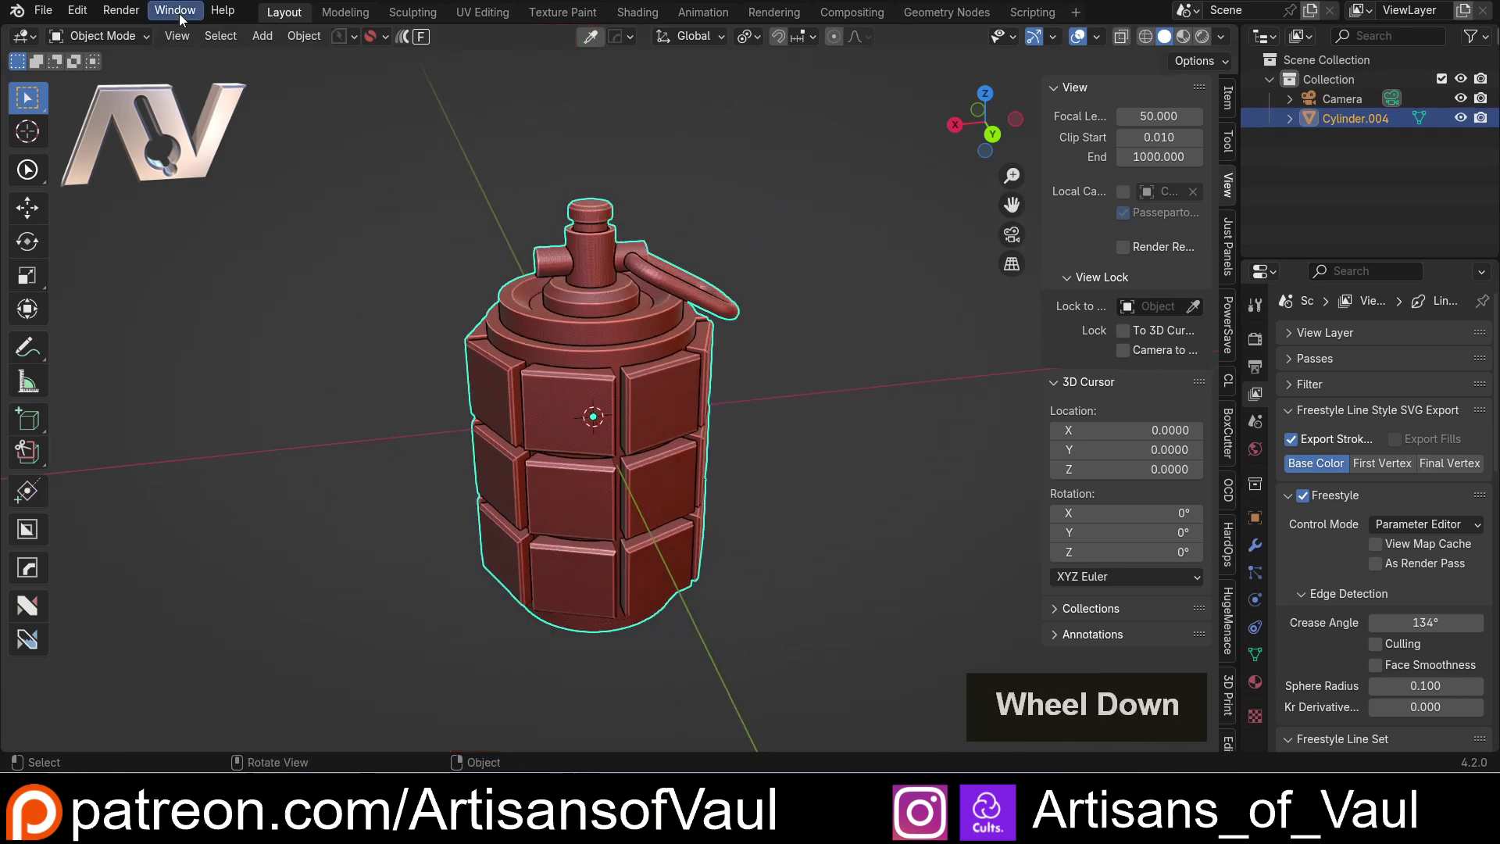
{"action": "left_click", "coordinate": [107, 12]}
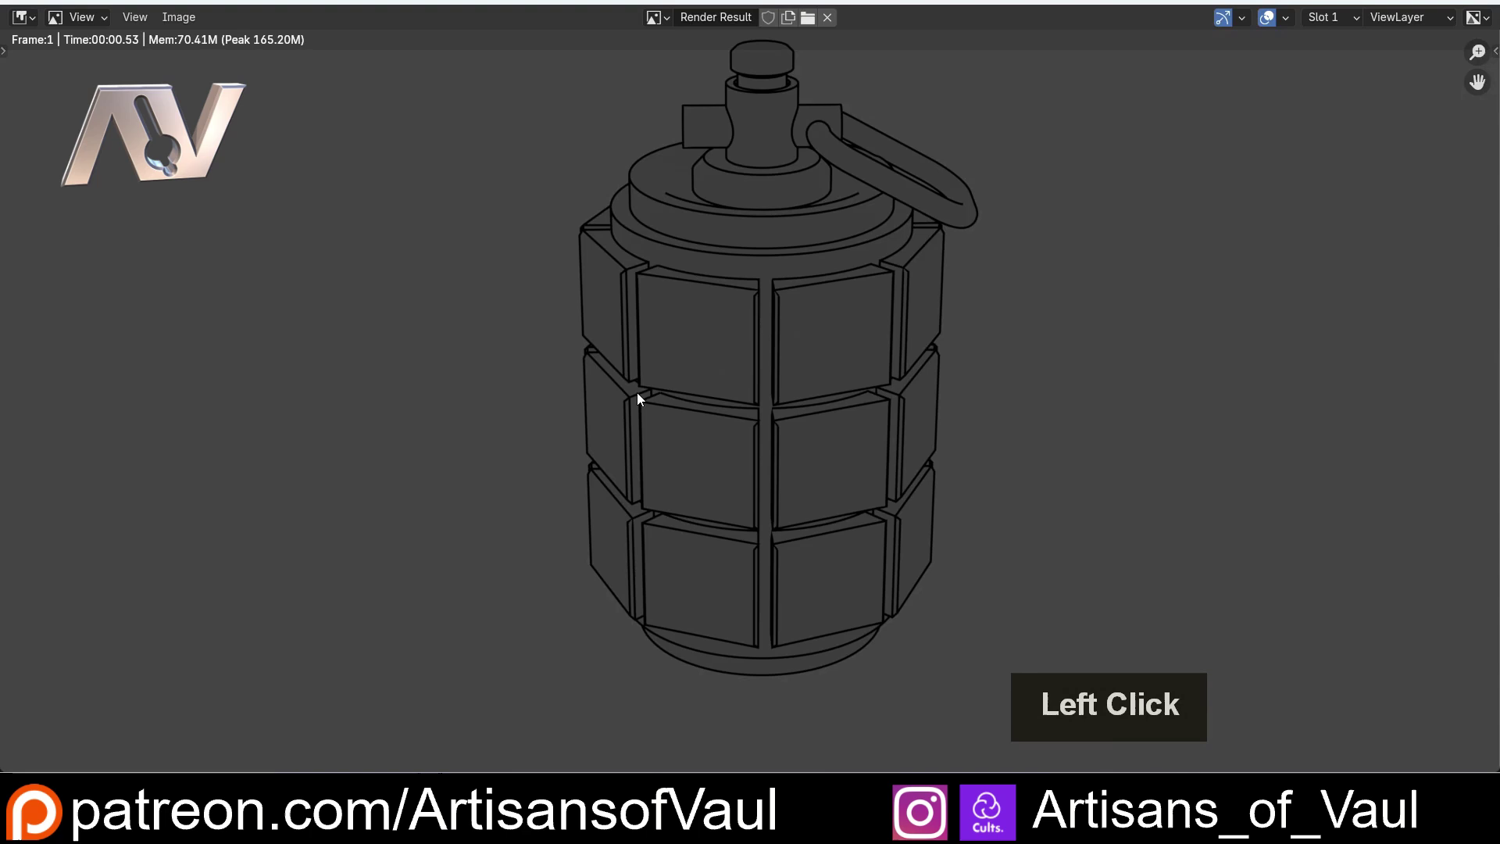
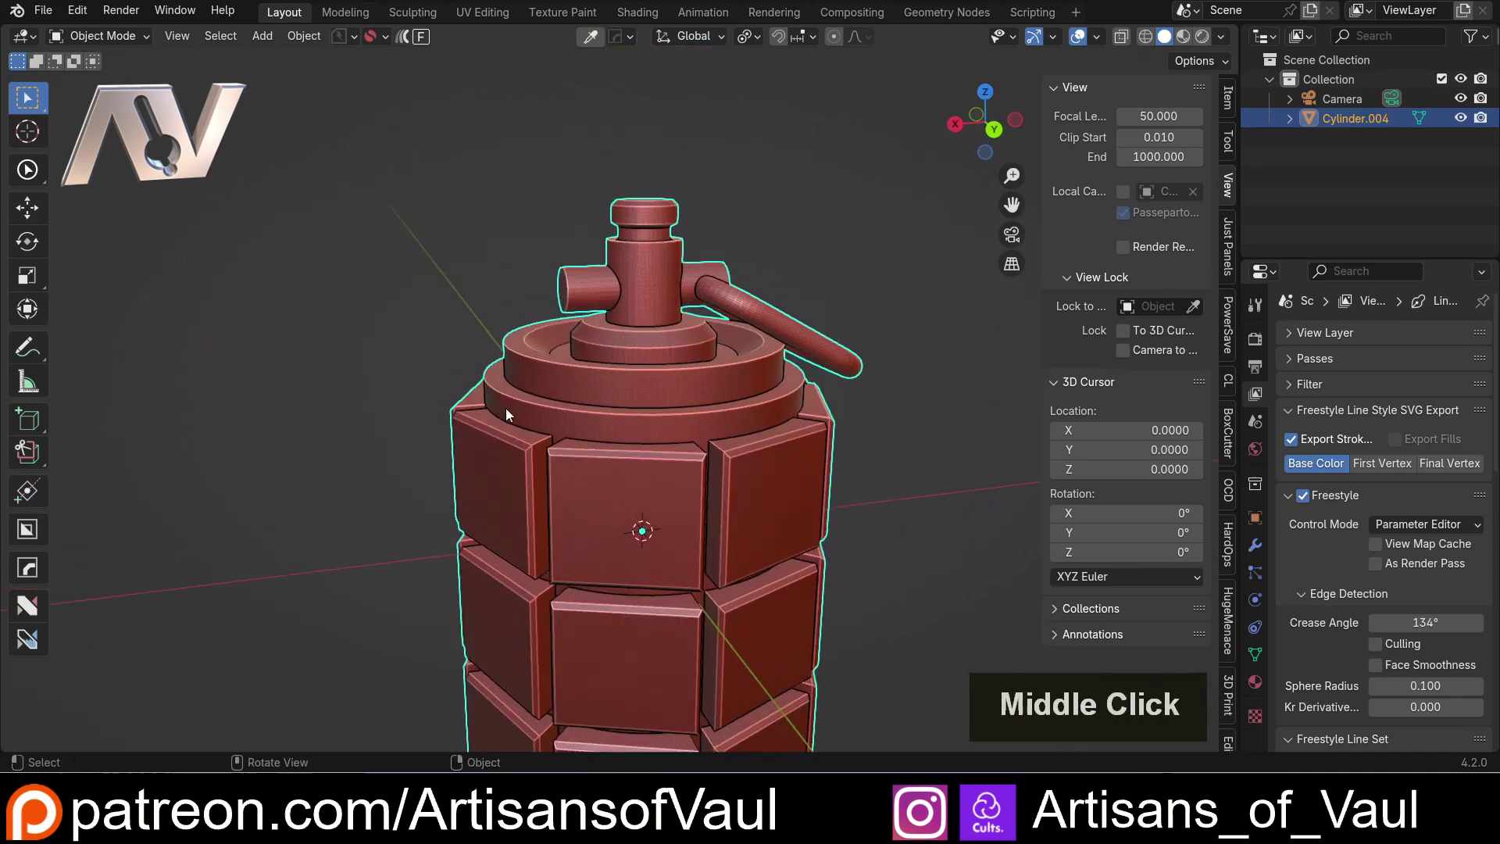
Step: Look down on the grenade top, select it and enter Edit Mode
{"action": "scroll", "scroll_direction": "up", "scroll_amount": 3}
{"action": "middle_click", "coordinate": [534, 352]}
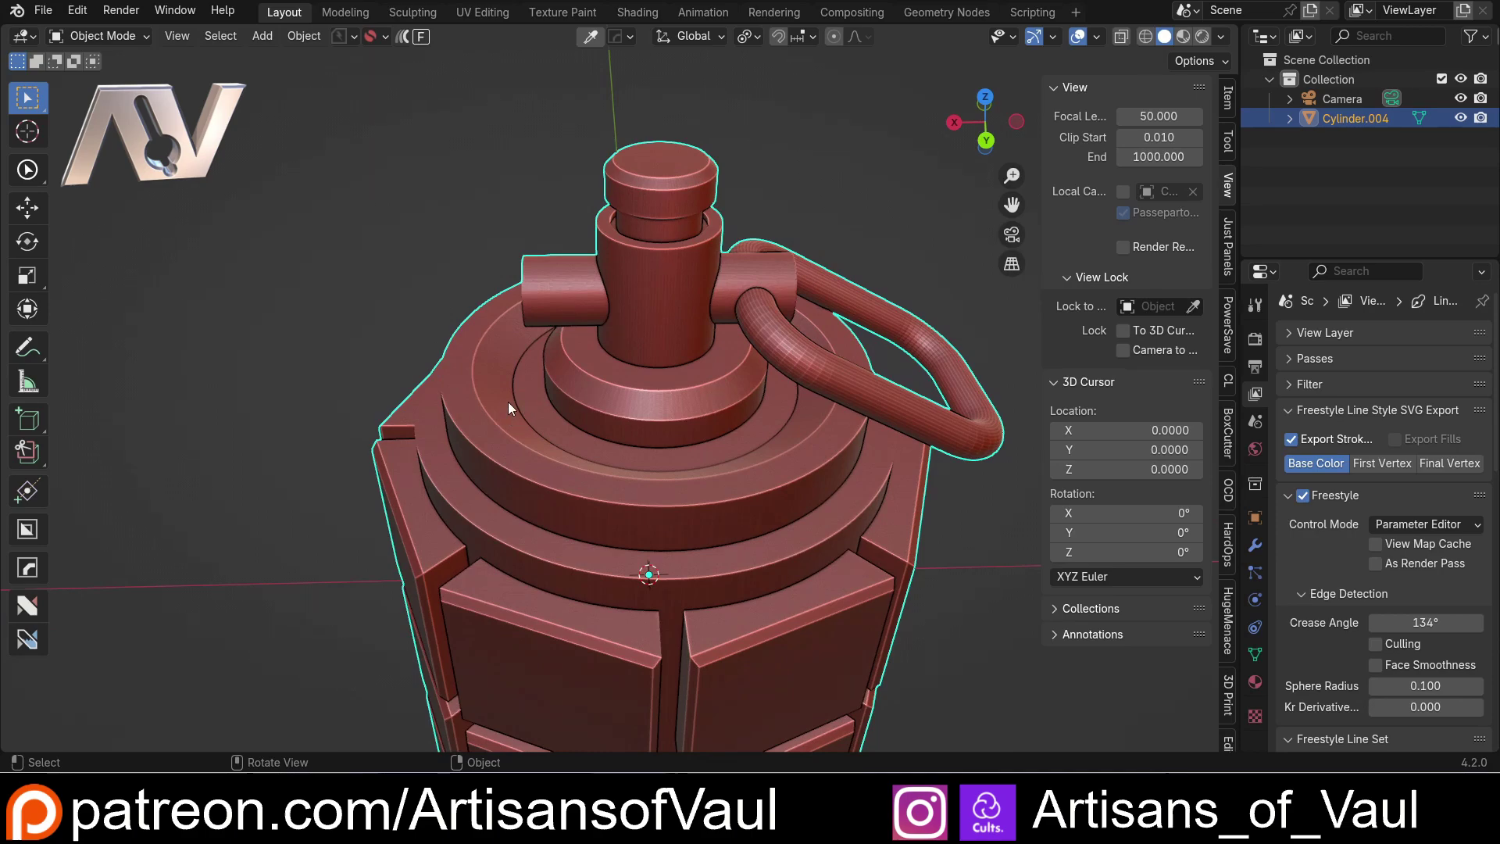
{"action": "scroll", "scroll_direction": "down", "scroll_amount": 3}
{"action": "left_click", "coordinate": [500, 405]}
{"action": "key", "text": "Tab"}
{"action": "scroll", "scroll_direction": "up", "scroll_amount": 3}
Step: Select the outer edge loop of the grenade's top ring, undoing a wrong pick
{"action": "left_click", "coordinate": [342, 408]}
{"action": "left_click", "coordinate": [342, 408]}
{"action": "left_click", "coordinate": [430, 419]}
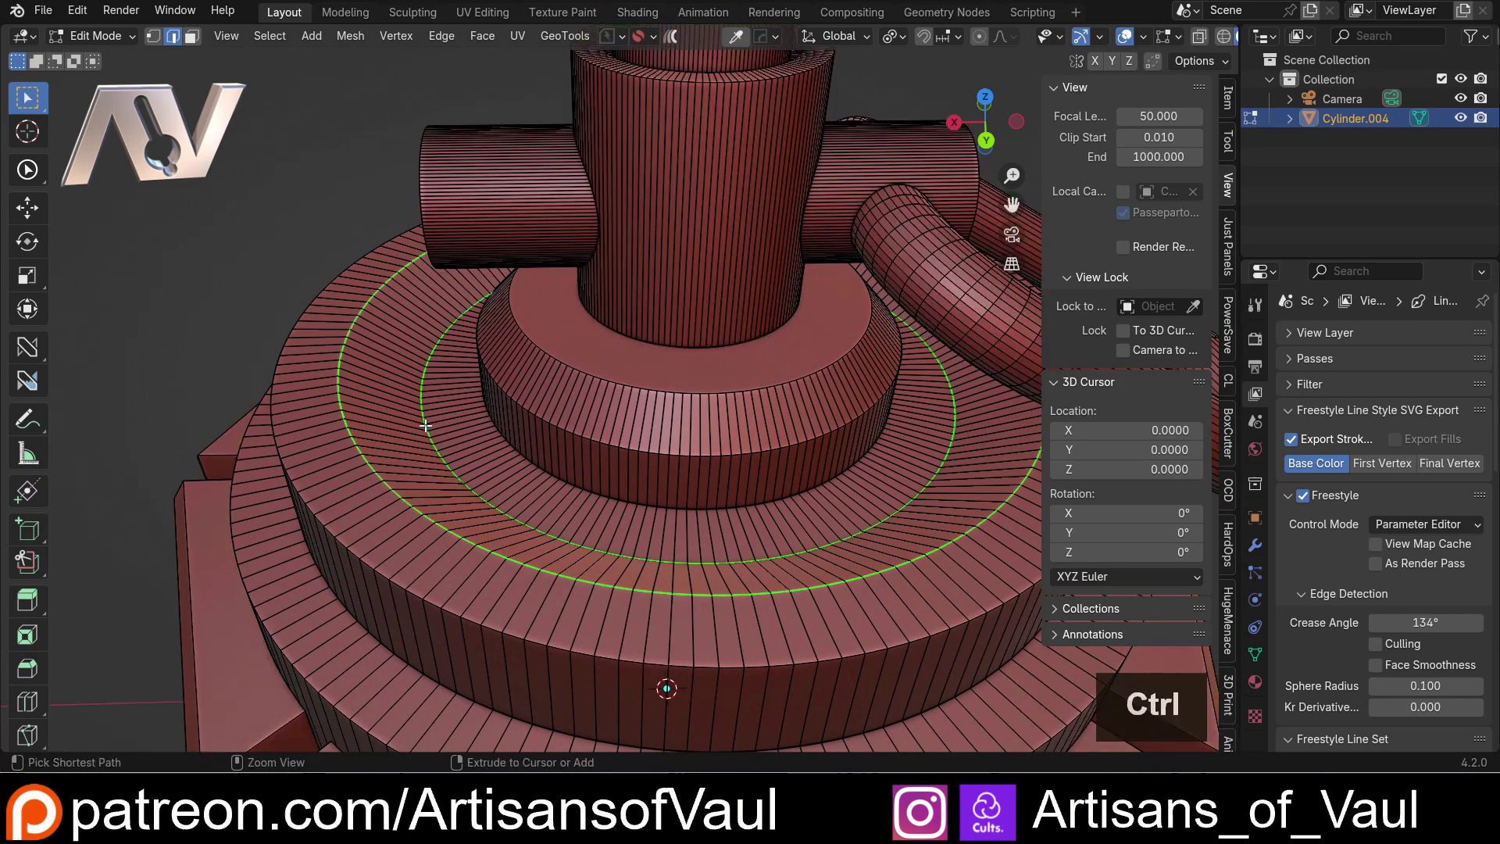
{"action": "key", "text": "ctrl+z"}
{"action": "left_click", "coordinate": [336, 374]}
{"action": "left_click", "coordinate": [340, 374]}
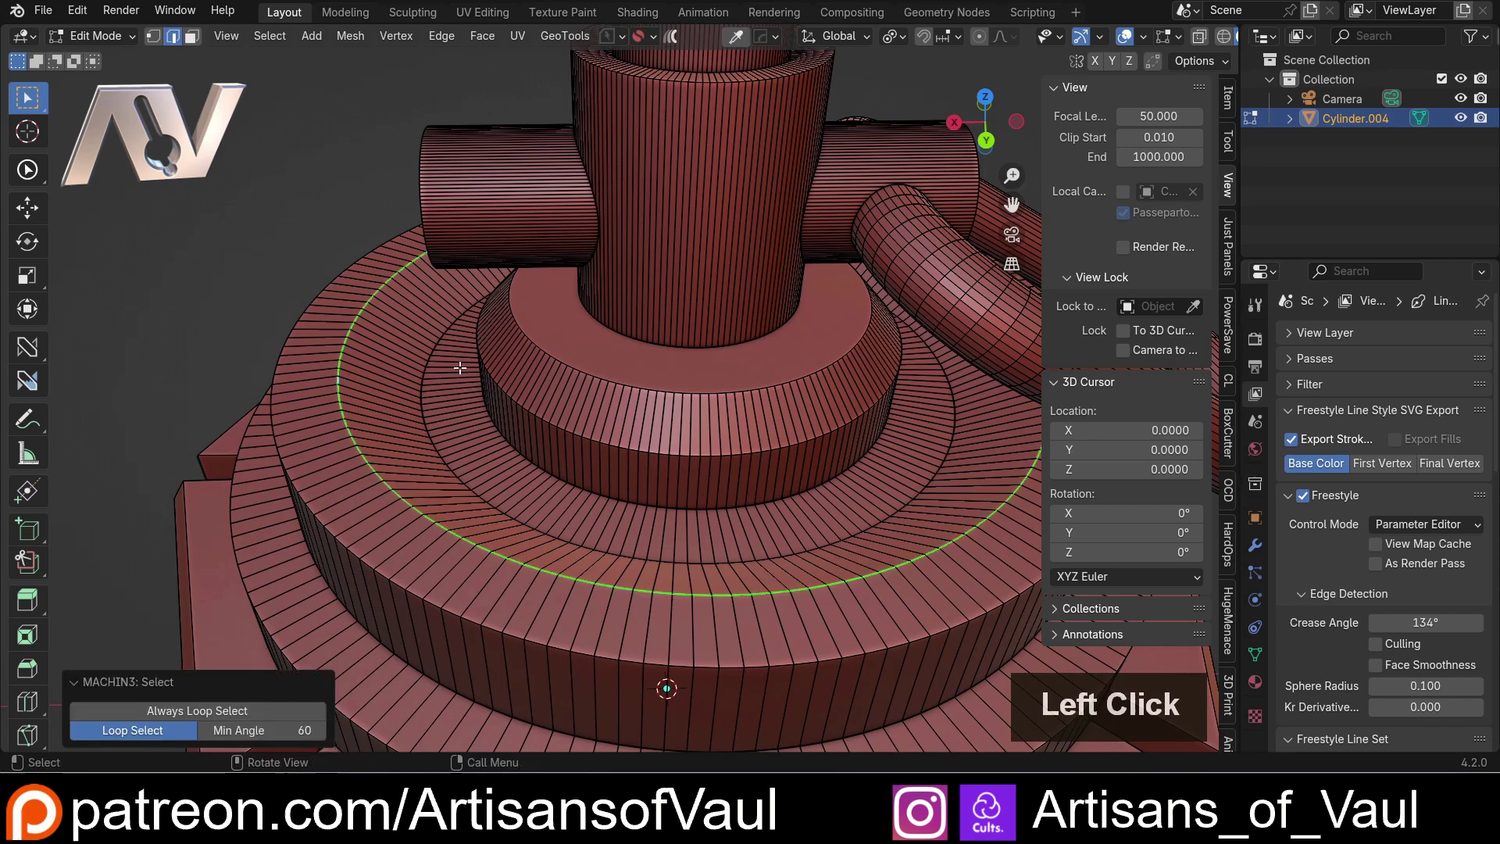
Step: Mark the selected loop as a Freestyle edge via the Edge menu and return to Object Mode
{"action": "key", "text": "ctrl+e"}
{"action": "key", "text": "Escape"}
{"action": "left_click", "coordinate": [443, 45]}
{"action": "key", "text": "Escape"}
{"action": "key", "text": "ctrl+e"}
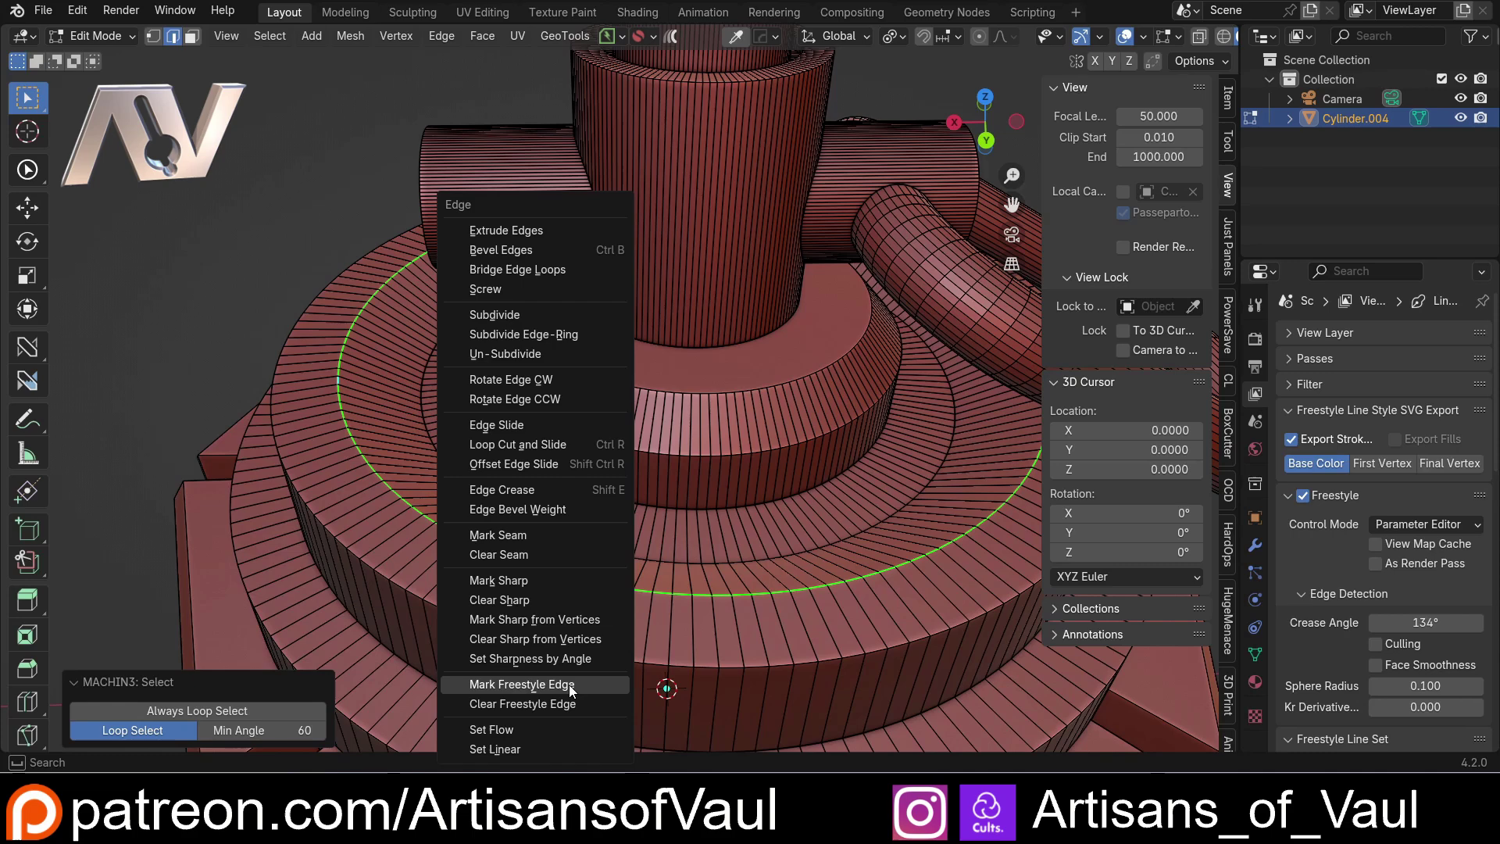
{"action": "left_click", "coordinate": [547, 687]}
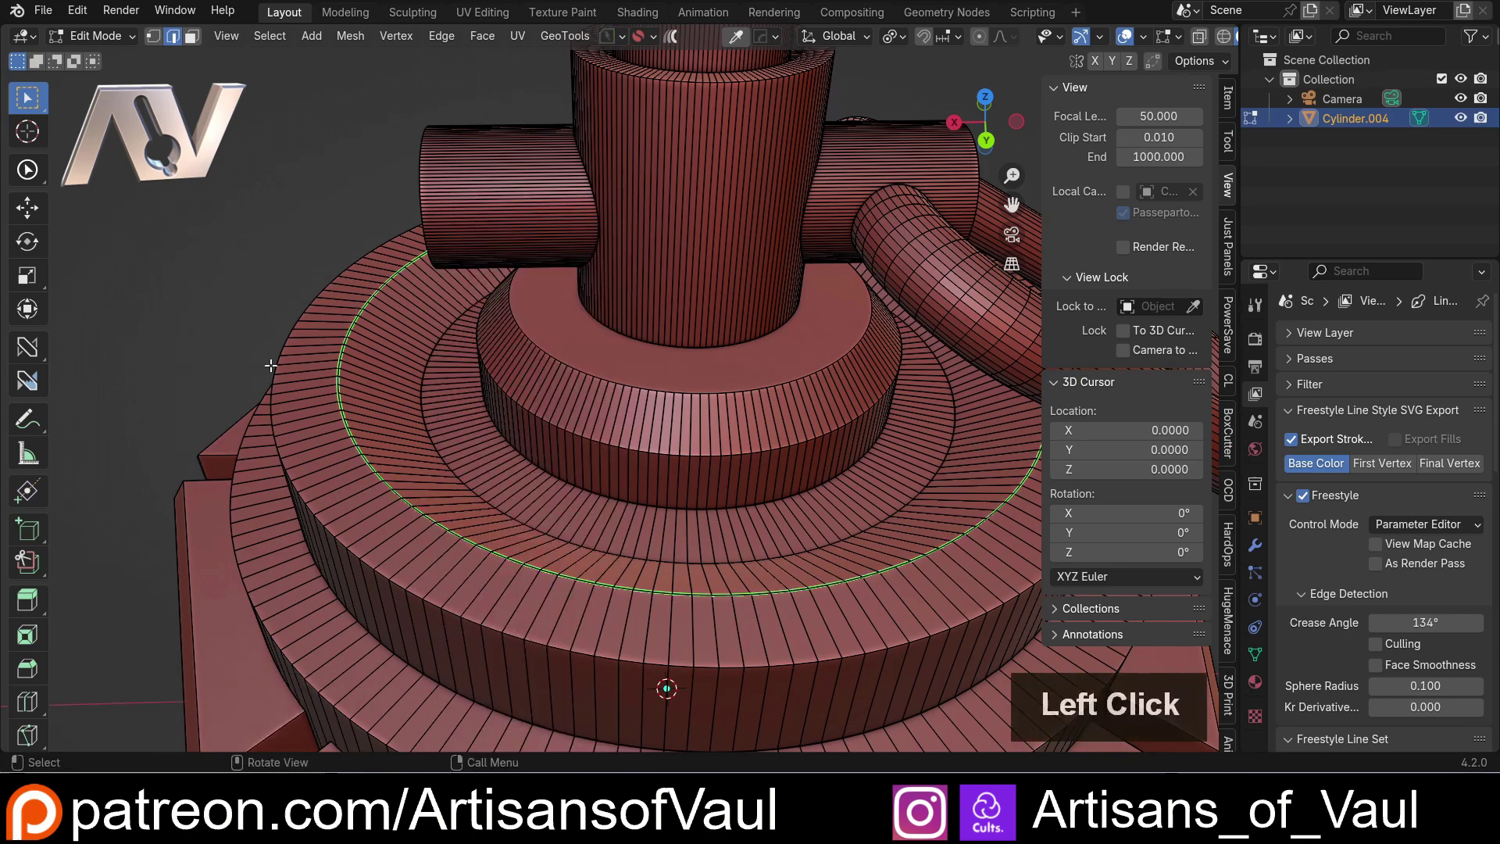
{"action": "scroll", "scroll_direction": "down", "scroll_amount": 3}
{"action": "key", "text": "Tab"}
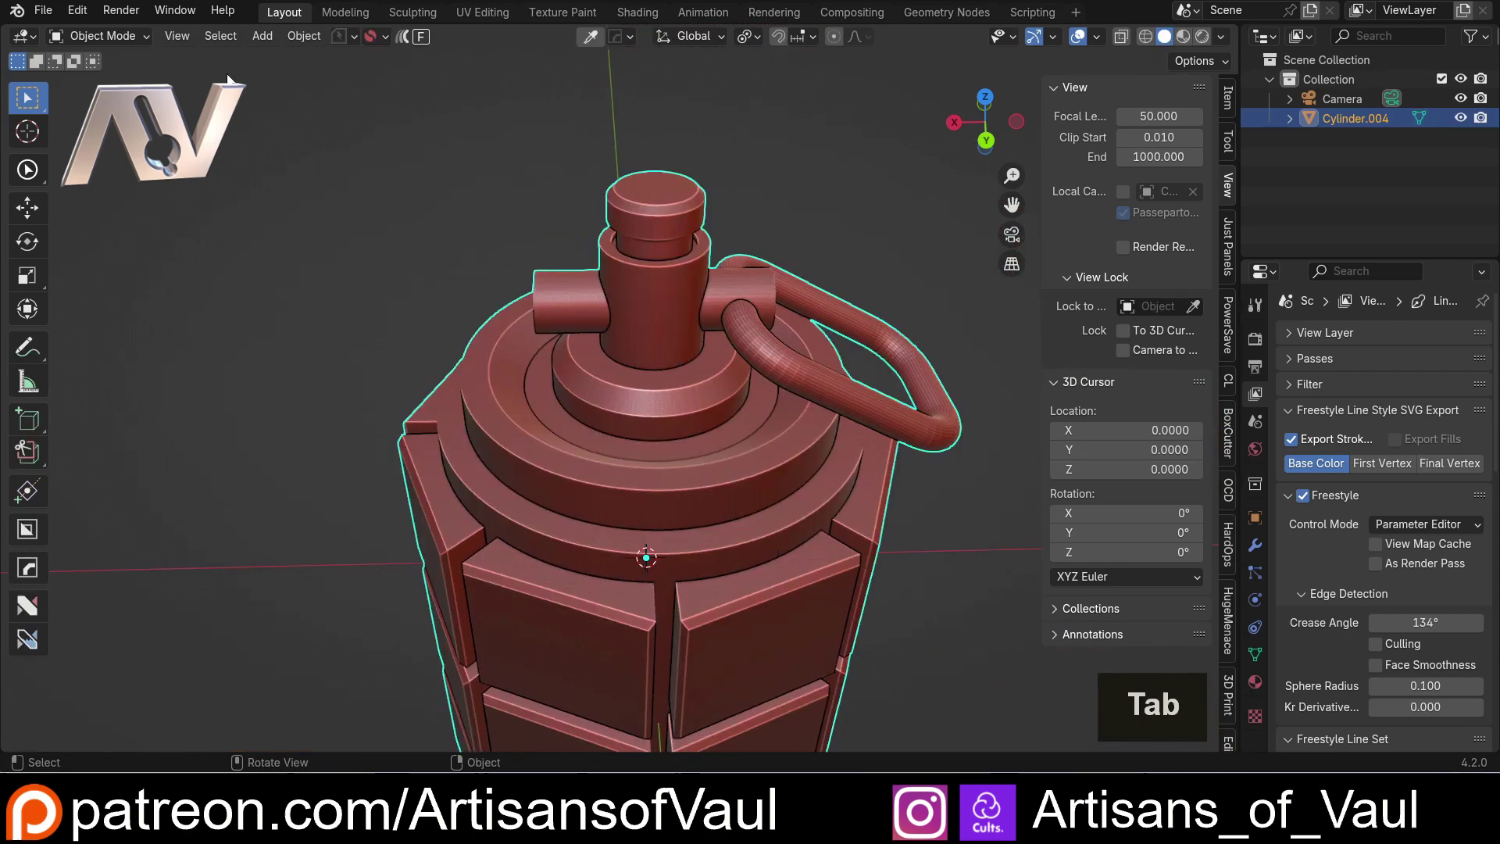
Step: Re-render the line art, then scroll the View Layer panel down to the Freestyle Line Set edge types
{"action": "left_click", "coordinate": [112, 19]}
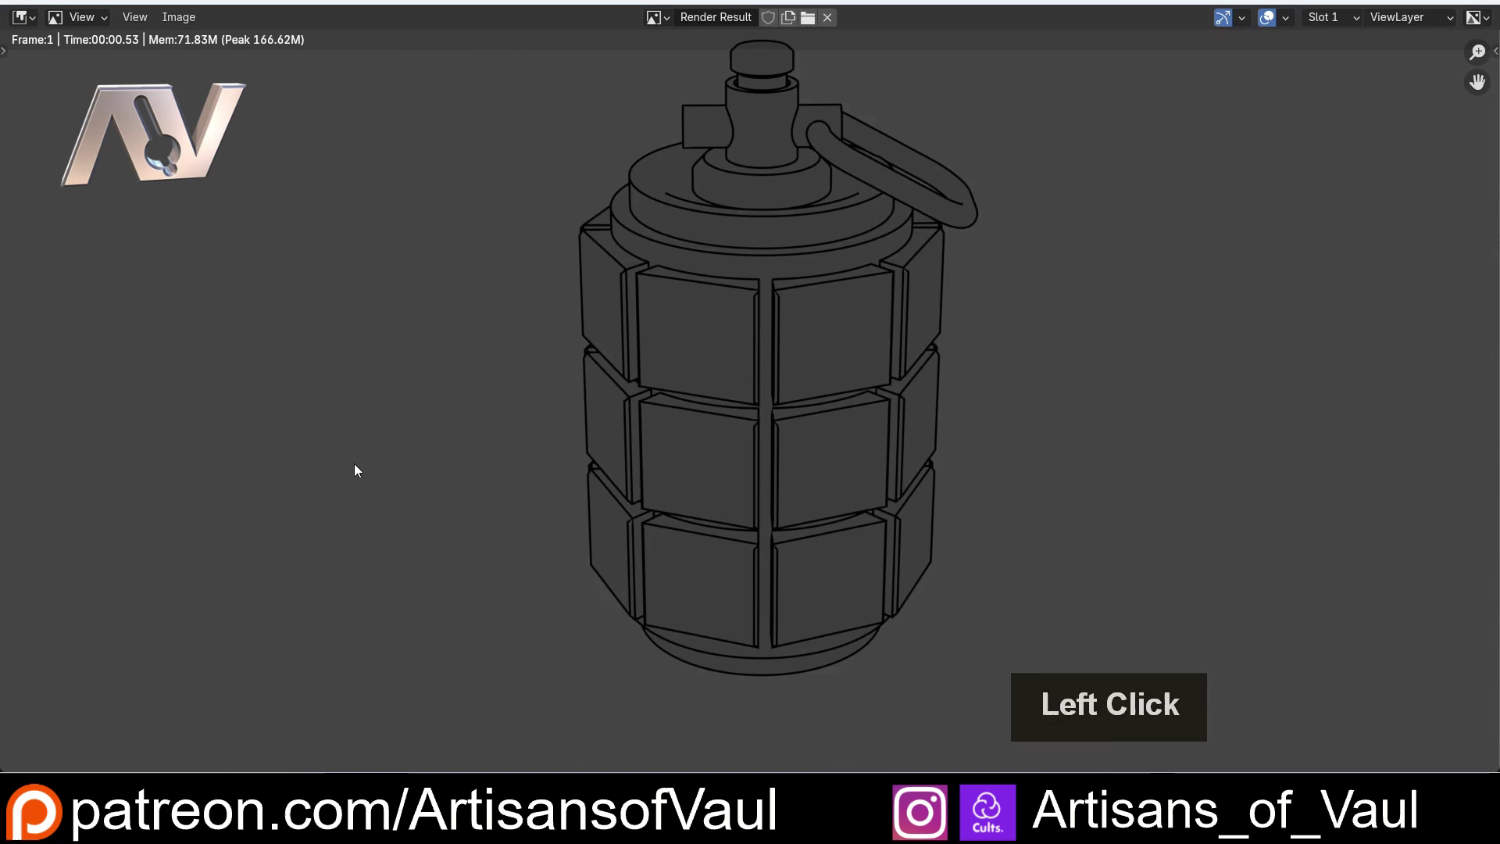
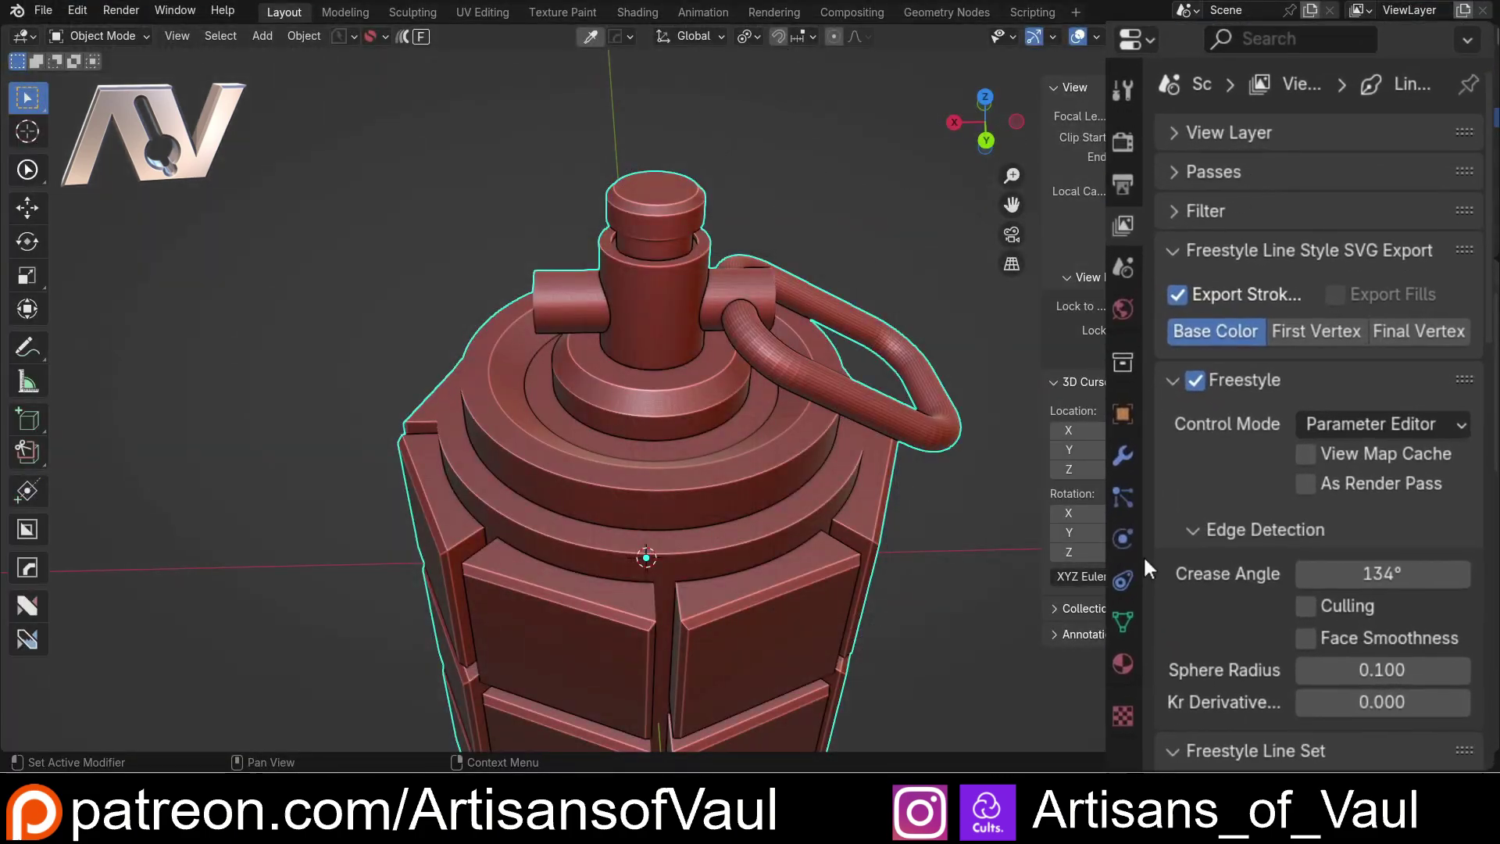
{"action": "scroll", "scroll_direction": "down", "scroll_amount": 3}
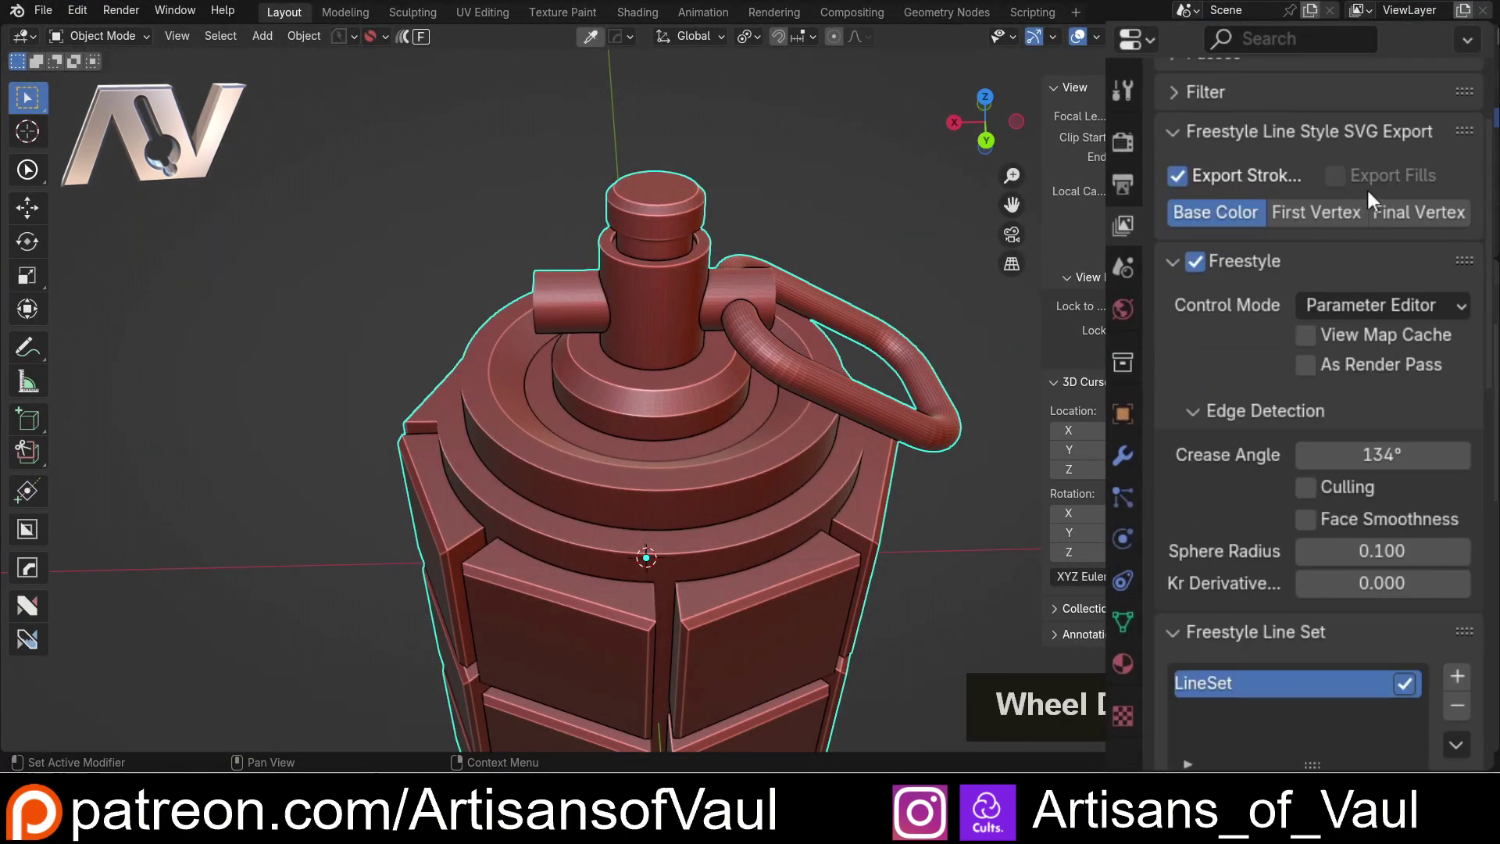
{"action": "scroll", "scroll_direction": "down", "scroll_amount": 3}
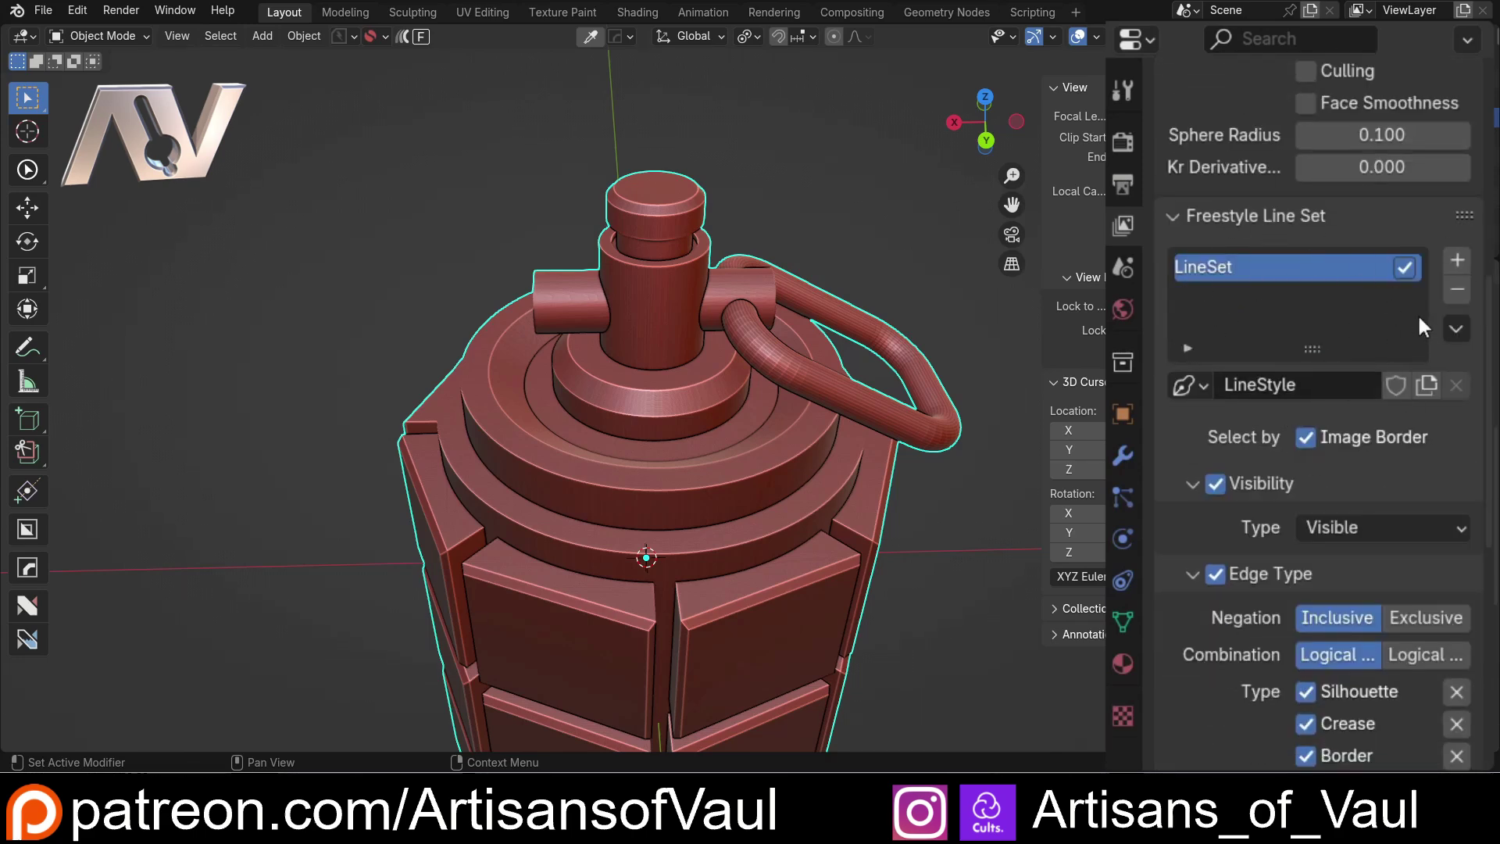
{"action": "scroll", "scroll_direction": "down", "scroll_amount": 3}
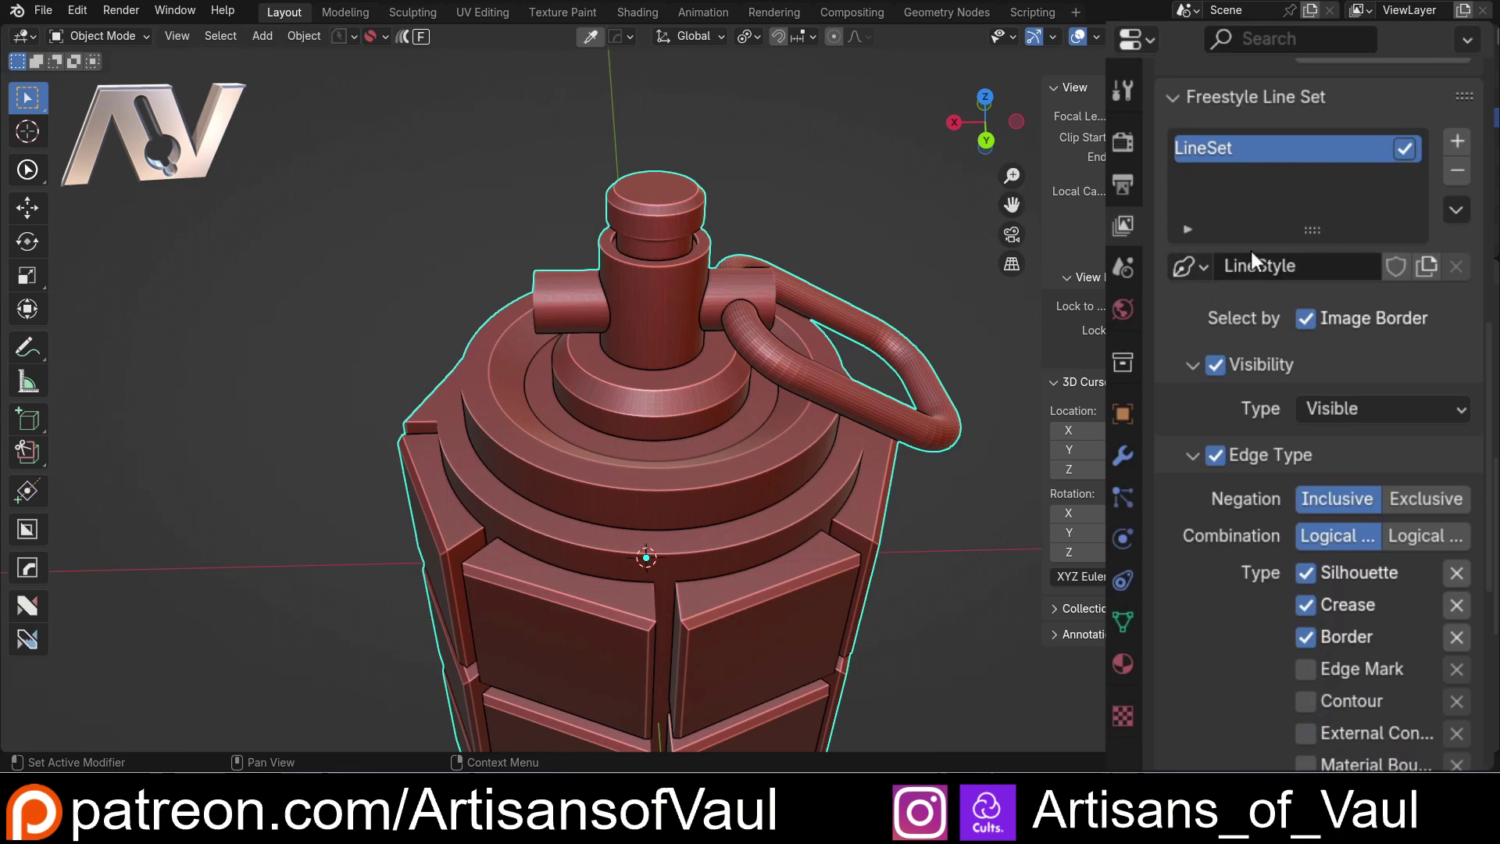
{"action": "scroll", "scroll_direction": "down", "scroll_amount": 3}
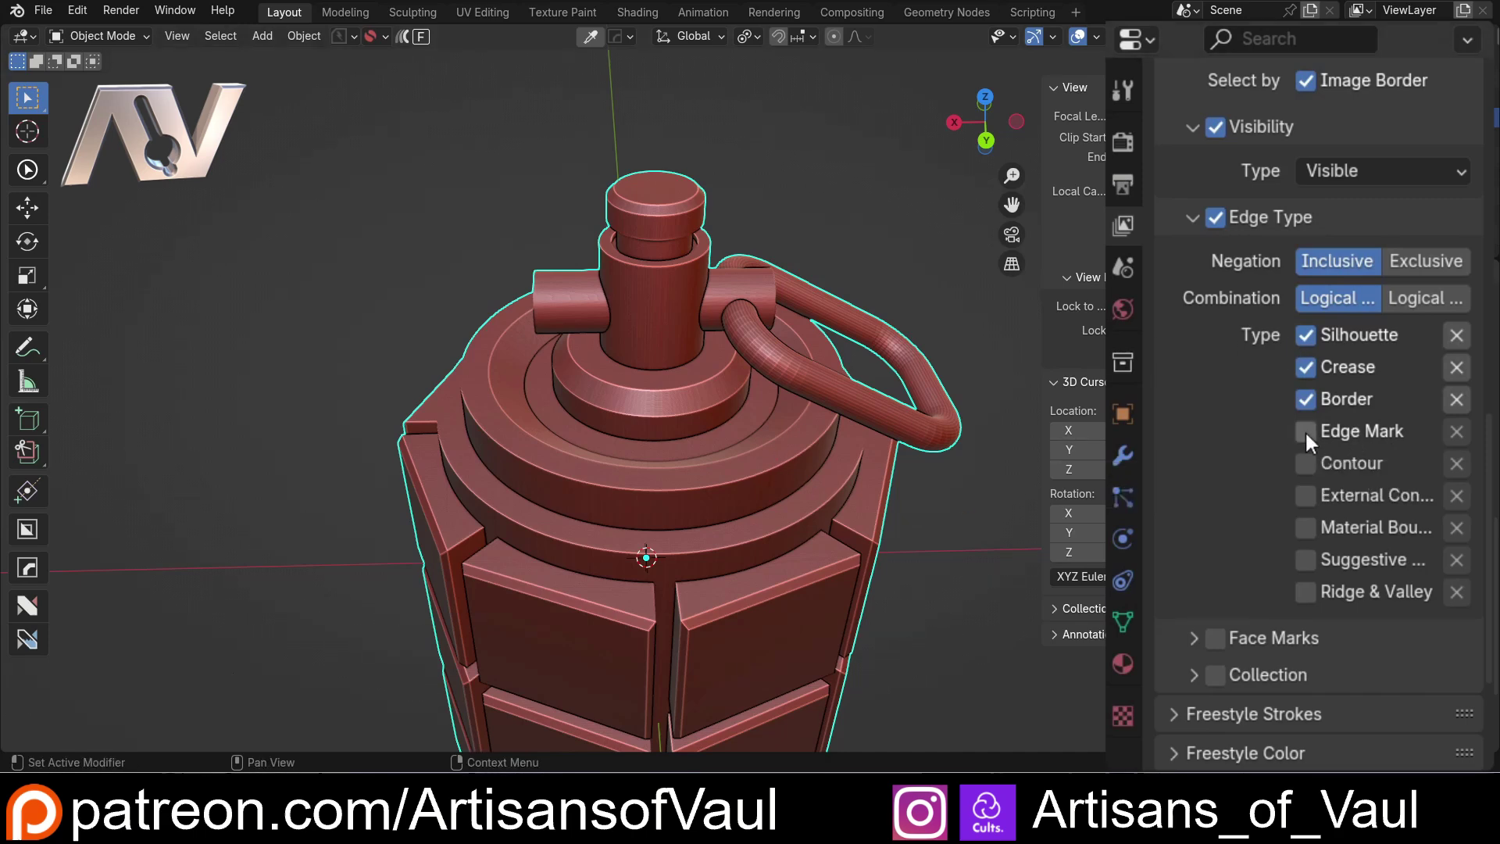
Step: Enable Edge Mark in the line set and select the edge loop on the top pin's cap
{"action": "left_click", "coordinate": [1316, 445]}
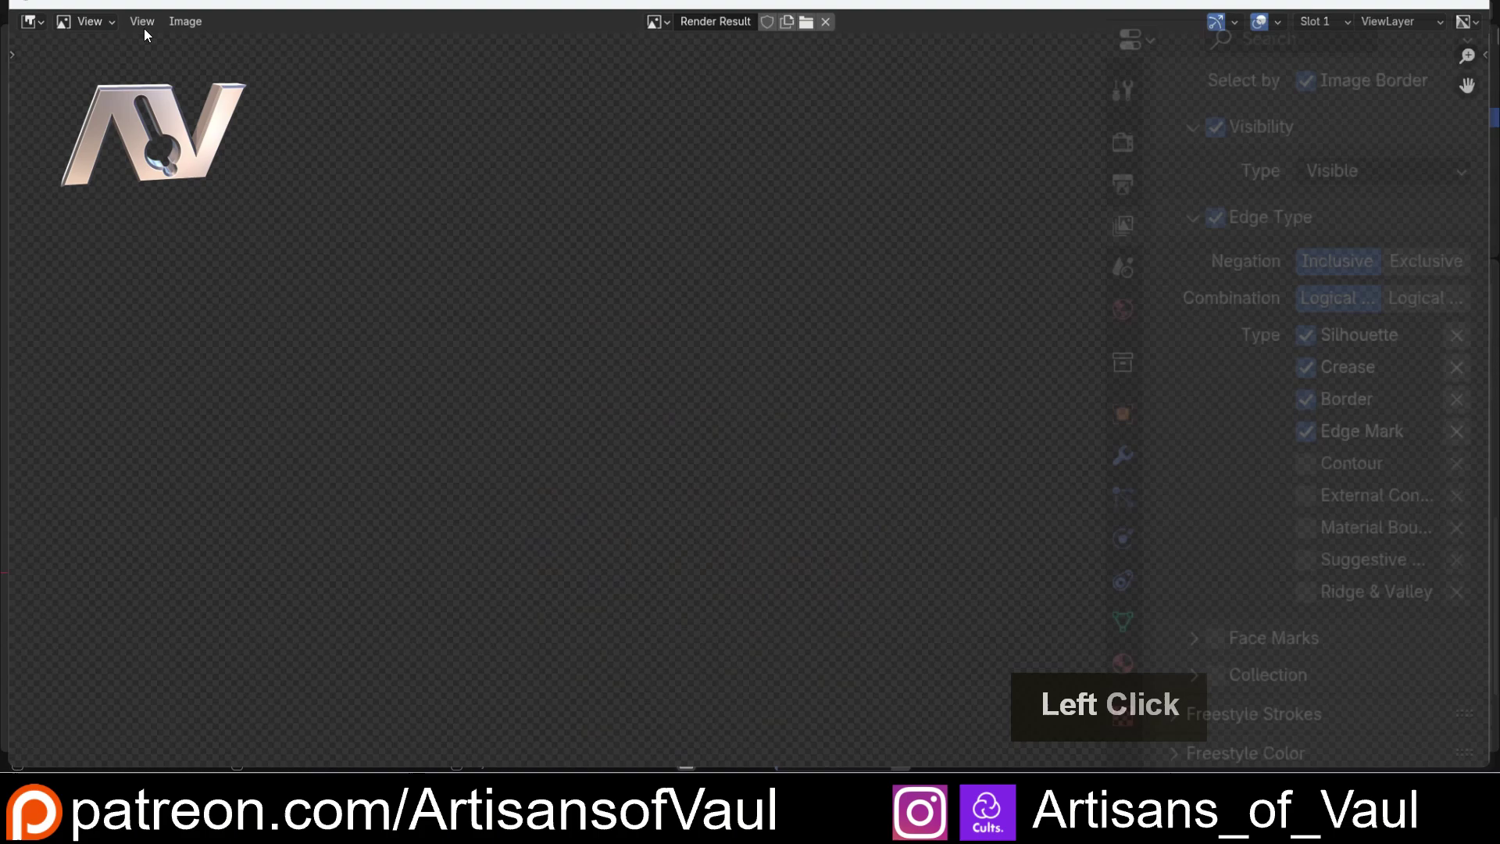
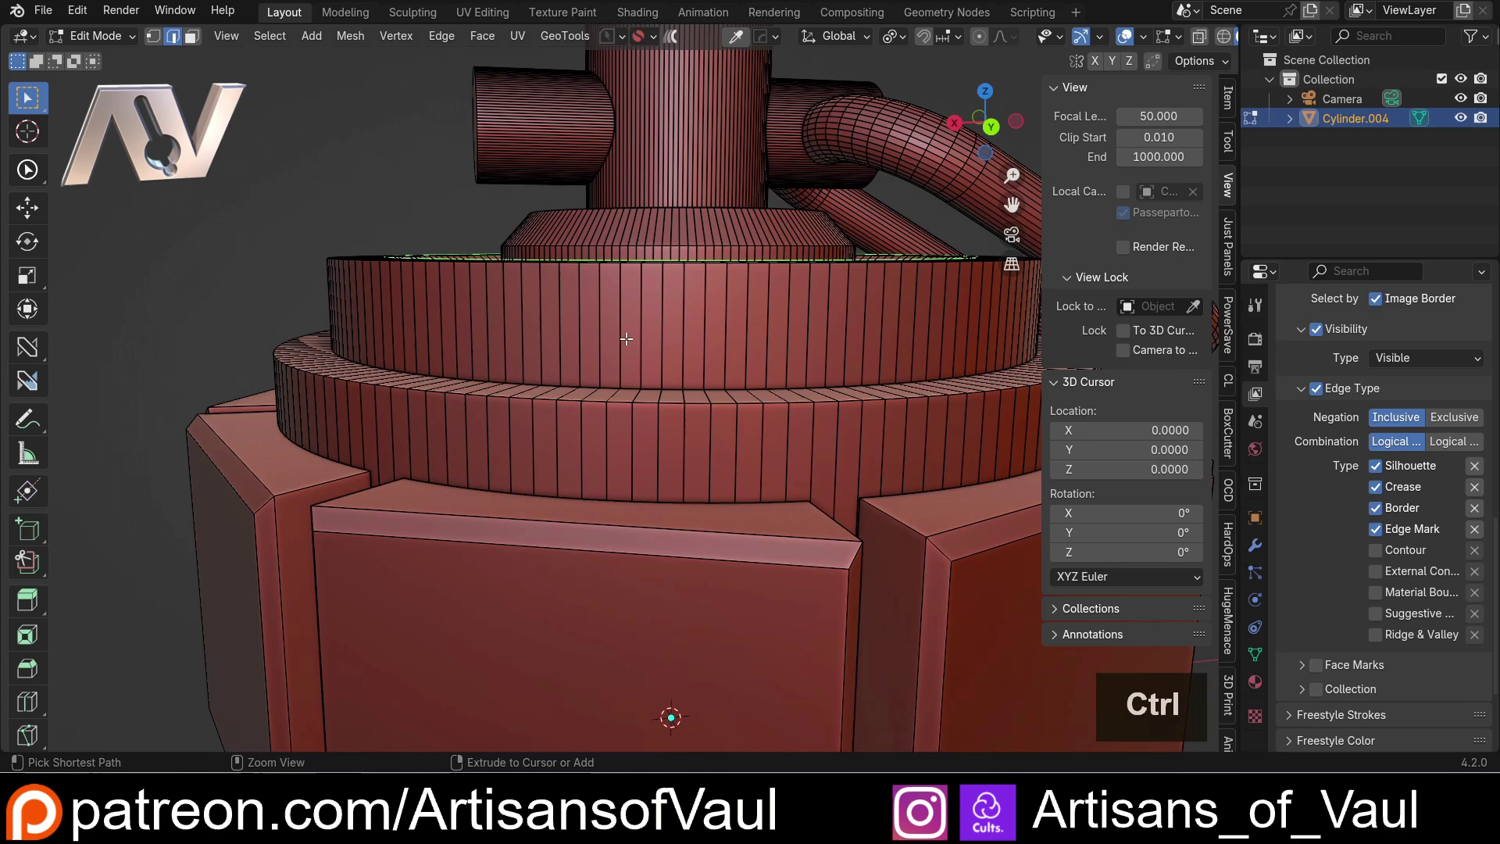
{"action": "key", "text": "ctrl+r"}
{"action": "key", "text": "Escape"}
{"action": "scroll", "scroll_direction": "down", "scroll_amount": 3}
{"action": "middle_click", "coordinate": [651, 288]}
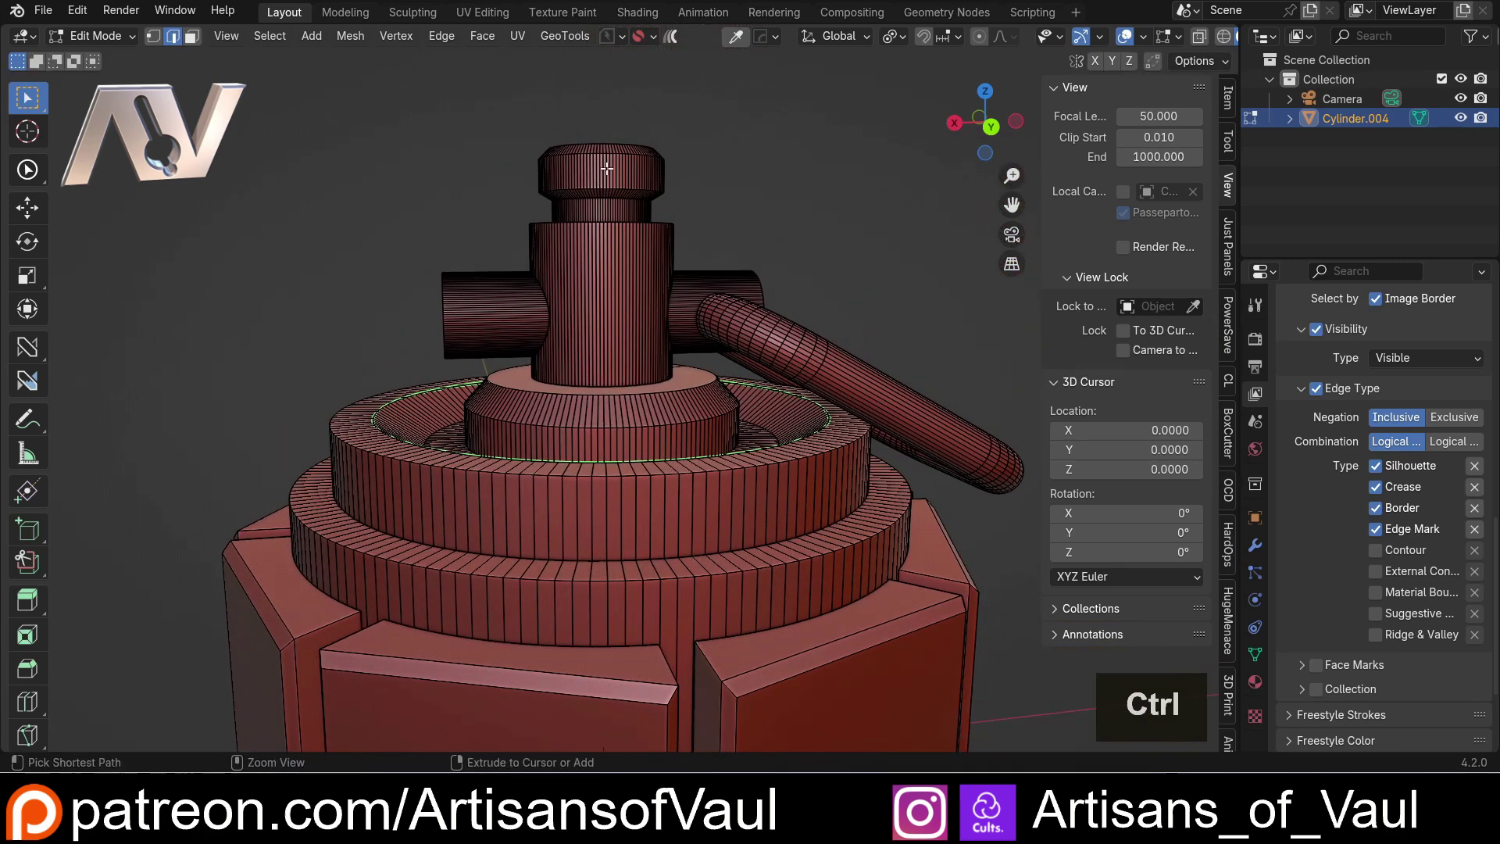
{"action": "key", "text": "ctrl+r"}
{"action": "left_click", "coordinate": [609, 163]}
Step: Bevel the cap loop into two rings, mark them as Freestyle edges and return to Object Mode
{"action": "key", "text": "Escape"}
{"action": "key", "text": "ctrl+b"}
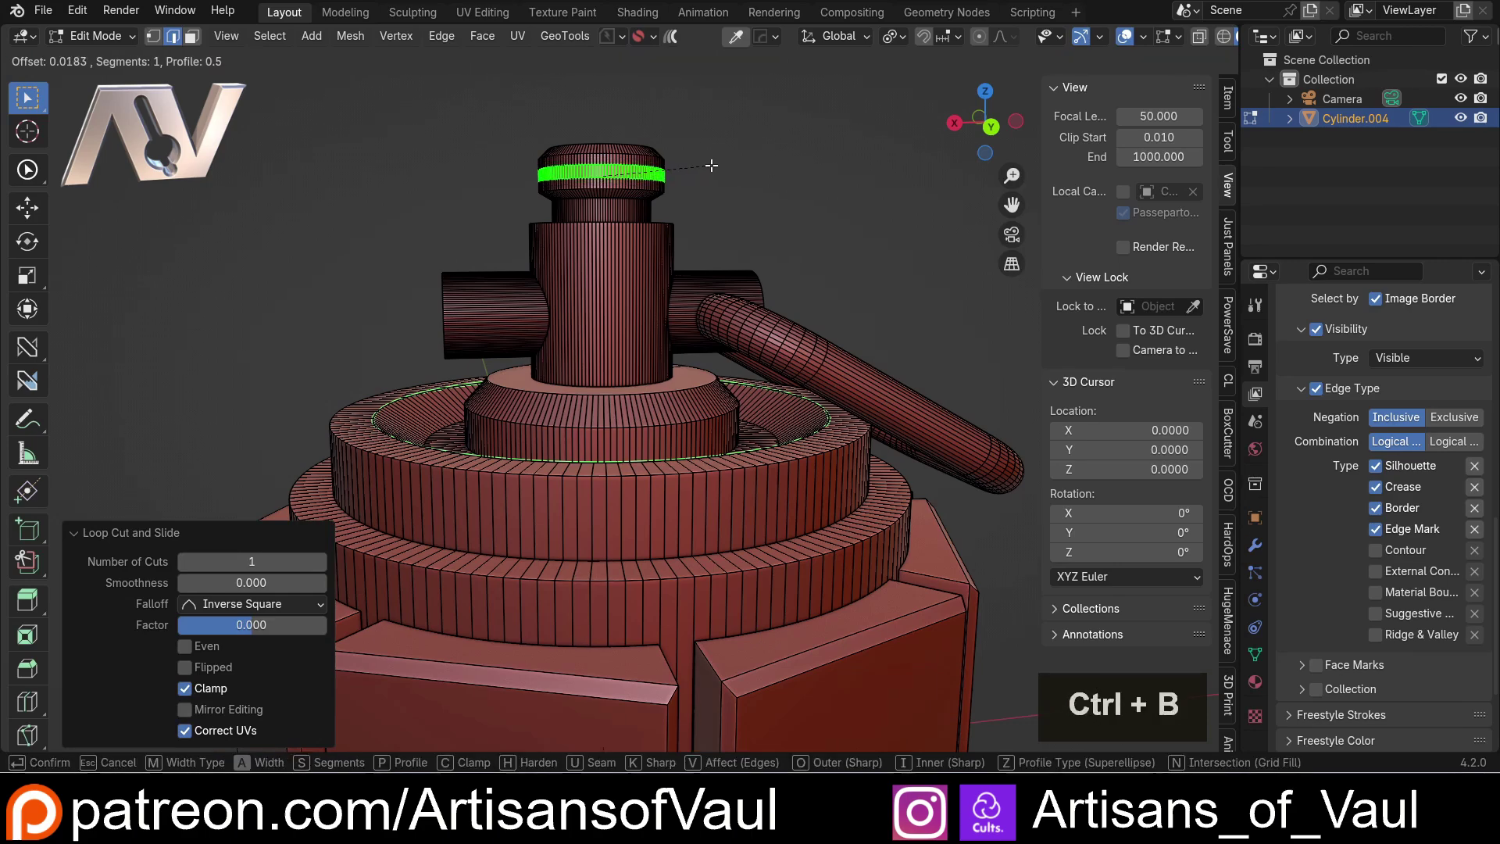
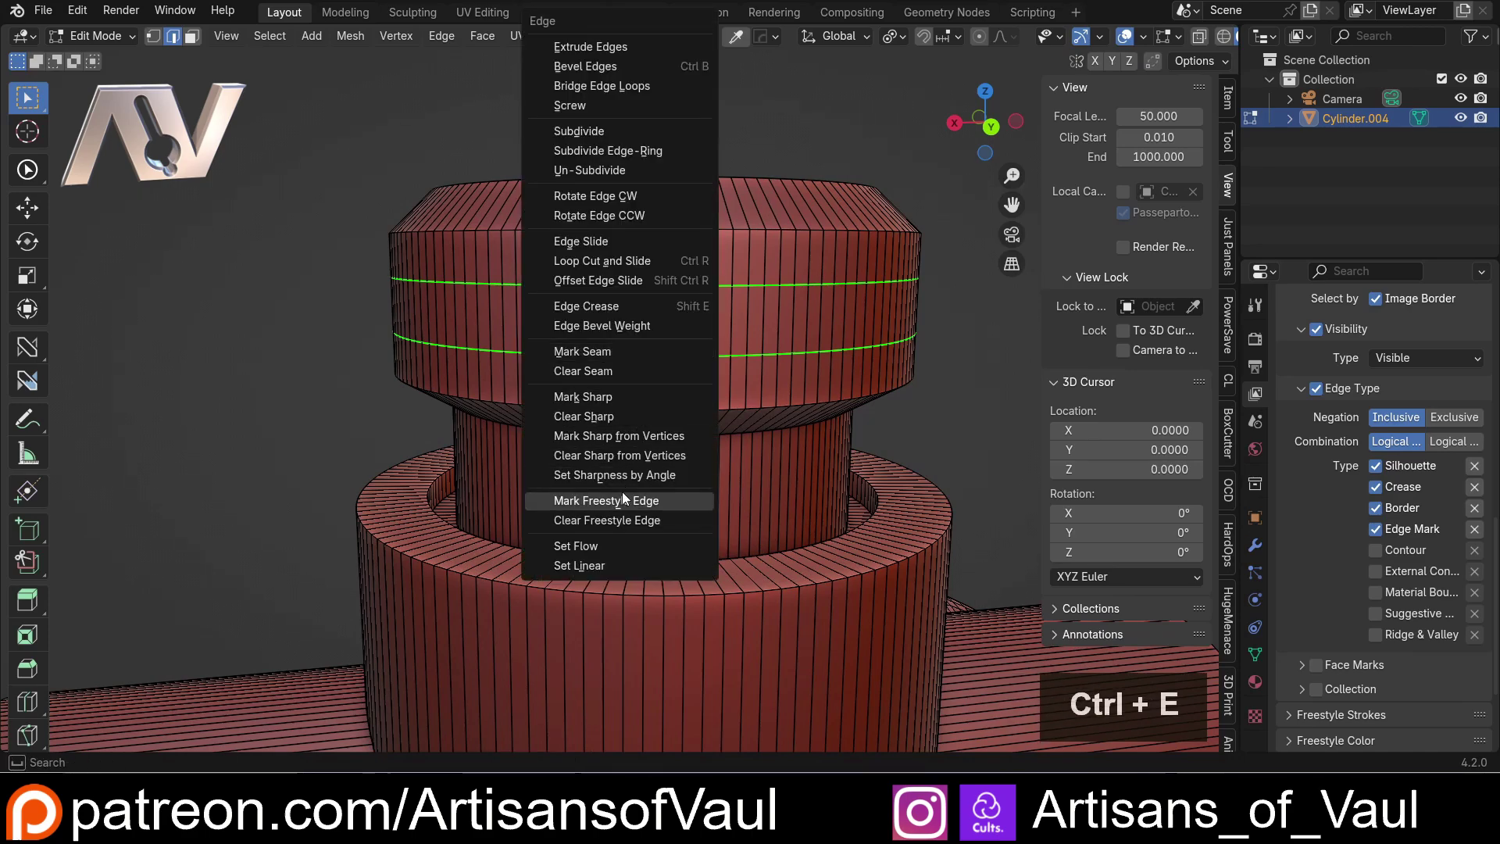
{"action": "left_click", "coordinate": [627, 499]}
{"action": "scroll", "scroll_direction": "down", "scroll_amount": 3}
{"action": "key", "text": "Tab"}
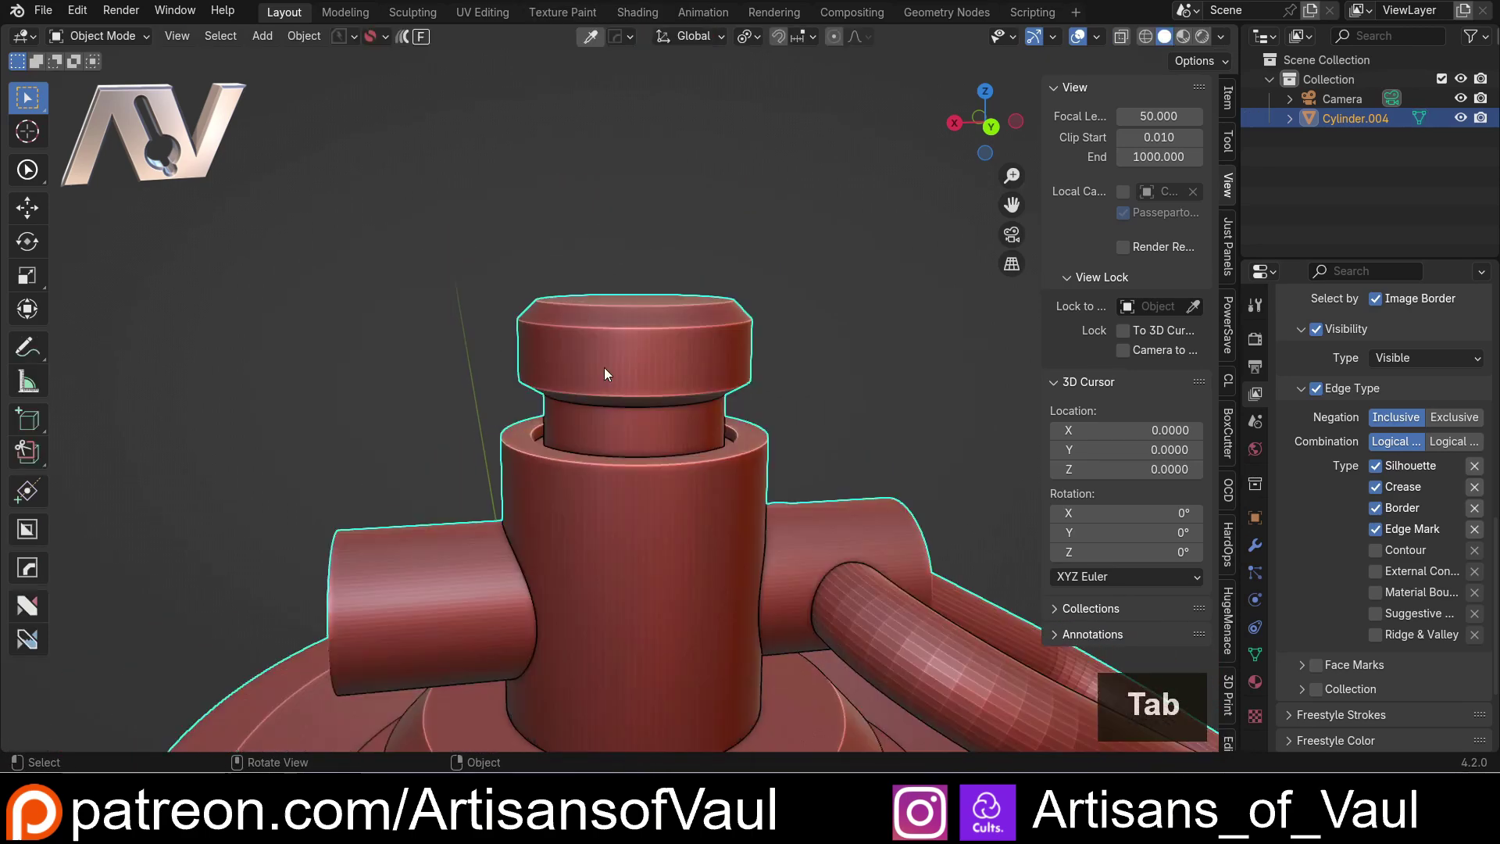
Step: Render the updated line art, close the result and go back into editing the grenade mesh
{"action": "scroll", "scroll_direction": "down", "scroll_amount": 3}
{"action": "middle_click", "coordinate": [650, 356]}
{"action": "scroll", "scroll_direction": "down", "scroll_amount": 3}
{"action": "middle_click", "coordinate": [620, 435]}
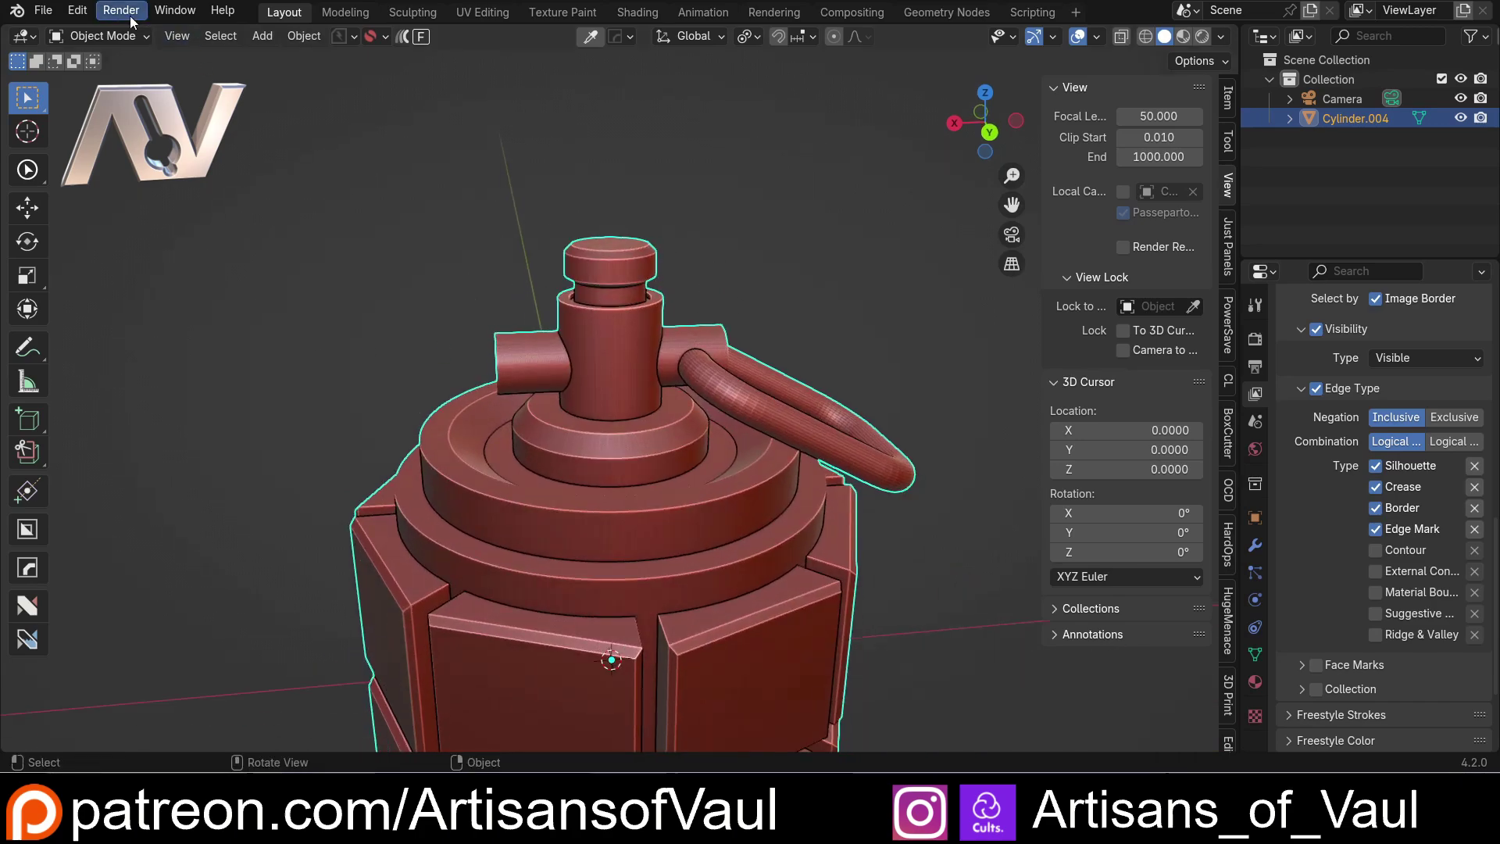
{"action": "left_click", "coordinate": [121, 9]}
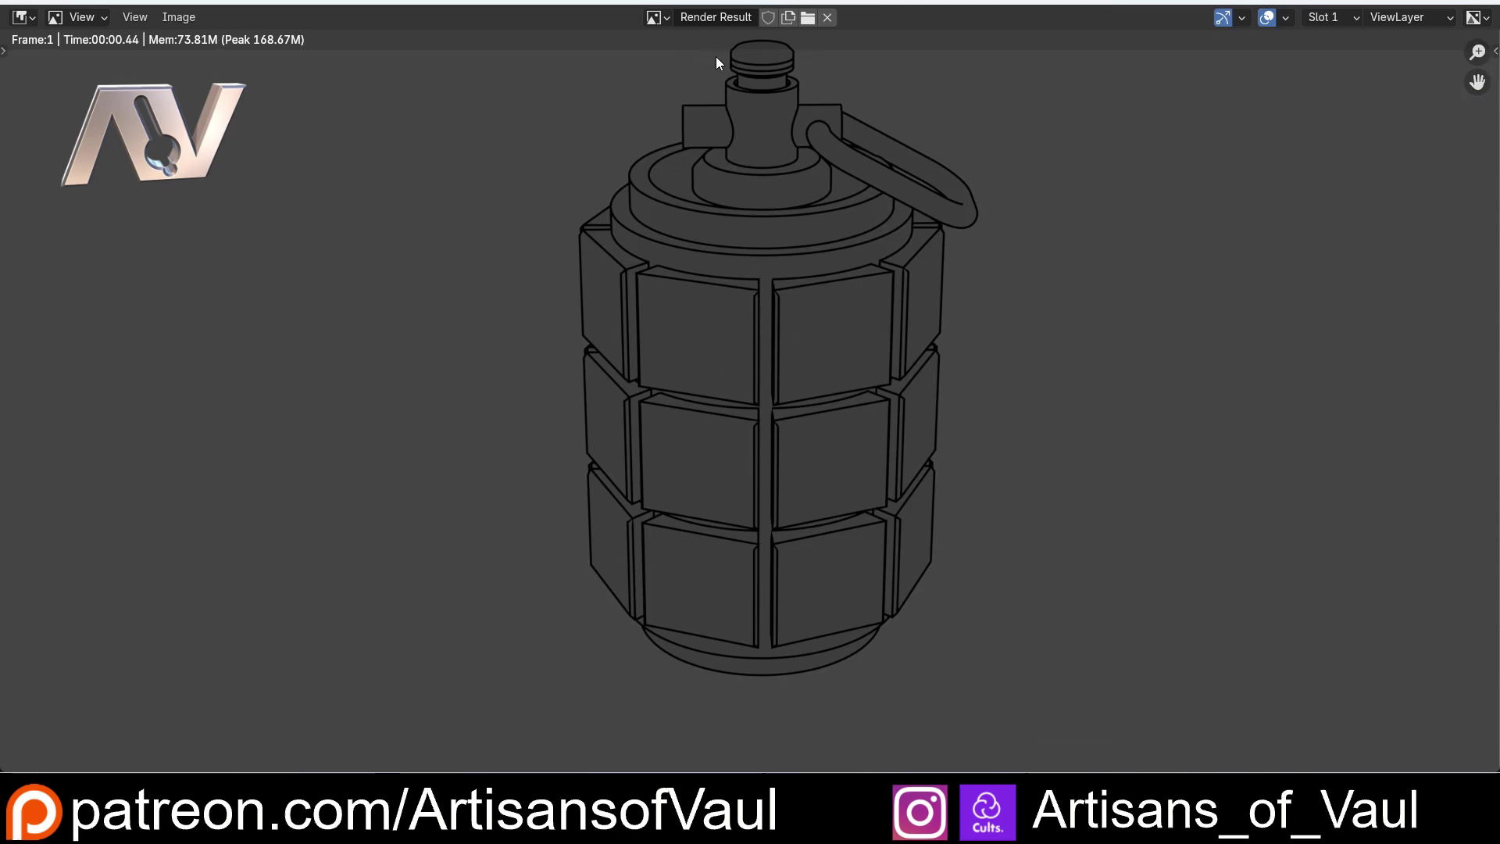
{"action": "key", "text": "ctrl+z"}
{"action": "left_click", "coordinate": [1341, 47]}
{"action": "key", "text": "ctrl+z"}
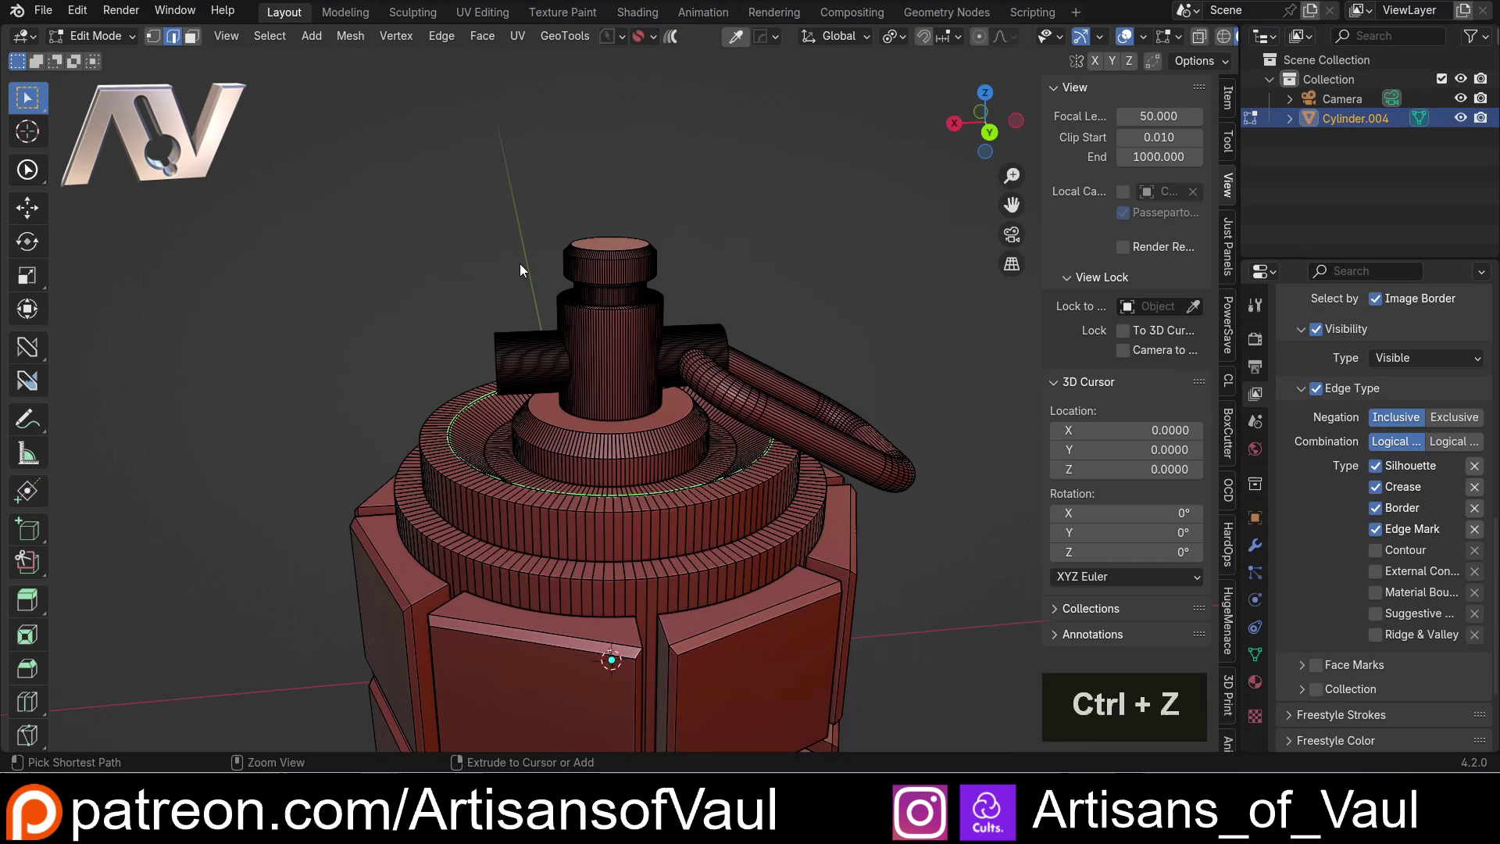
Step: Select edge loops along the grenade body's vertical panel seams
{"action": "scroll", "scroll_direction": "down", "scroll_amount": 3}
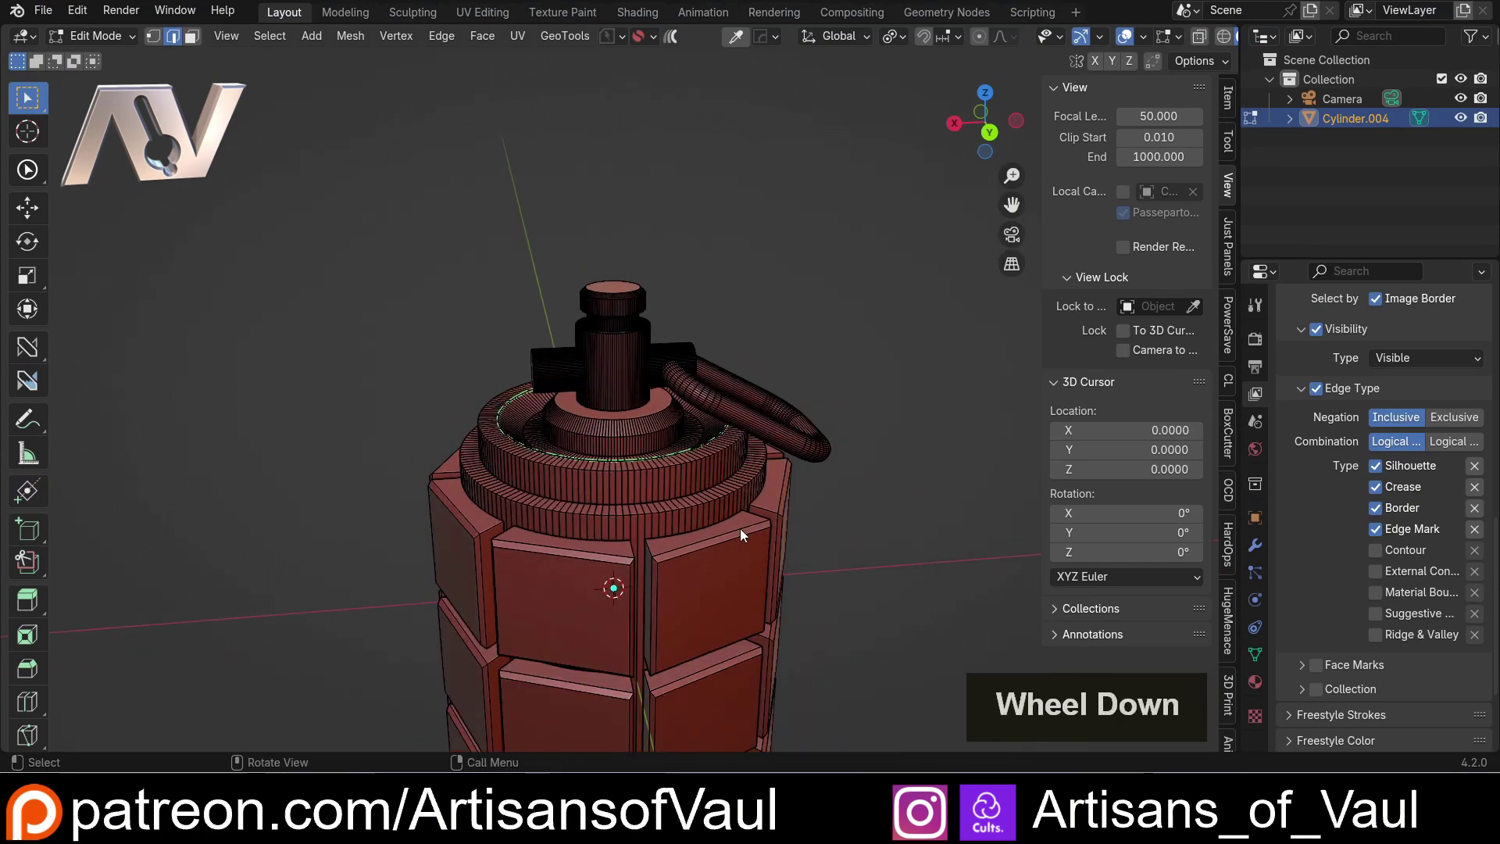
{"action": "middle_click", "coordinate": [737, 513]}
{"action": "middle_click", "coordinate": [729, 492]}
{"action": "middle_click", "coordinate": [718, 453]}
{"action": "middle_click", "coordinate": [681, 377]}
{"action": "scroll", "scroll_direction": "down", "scroll_amount": 3}
{"action": "scroll", "scroll_direction": "up", "scroll_amount": 3}
{"action": "middle_click", "coordinate": [694, 406]}
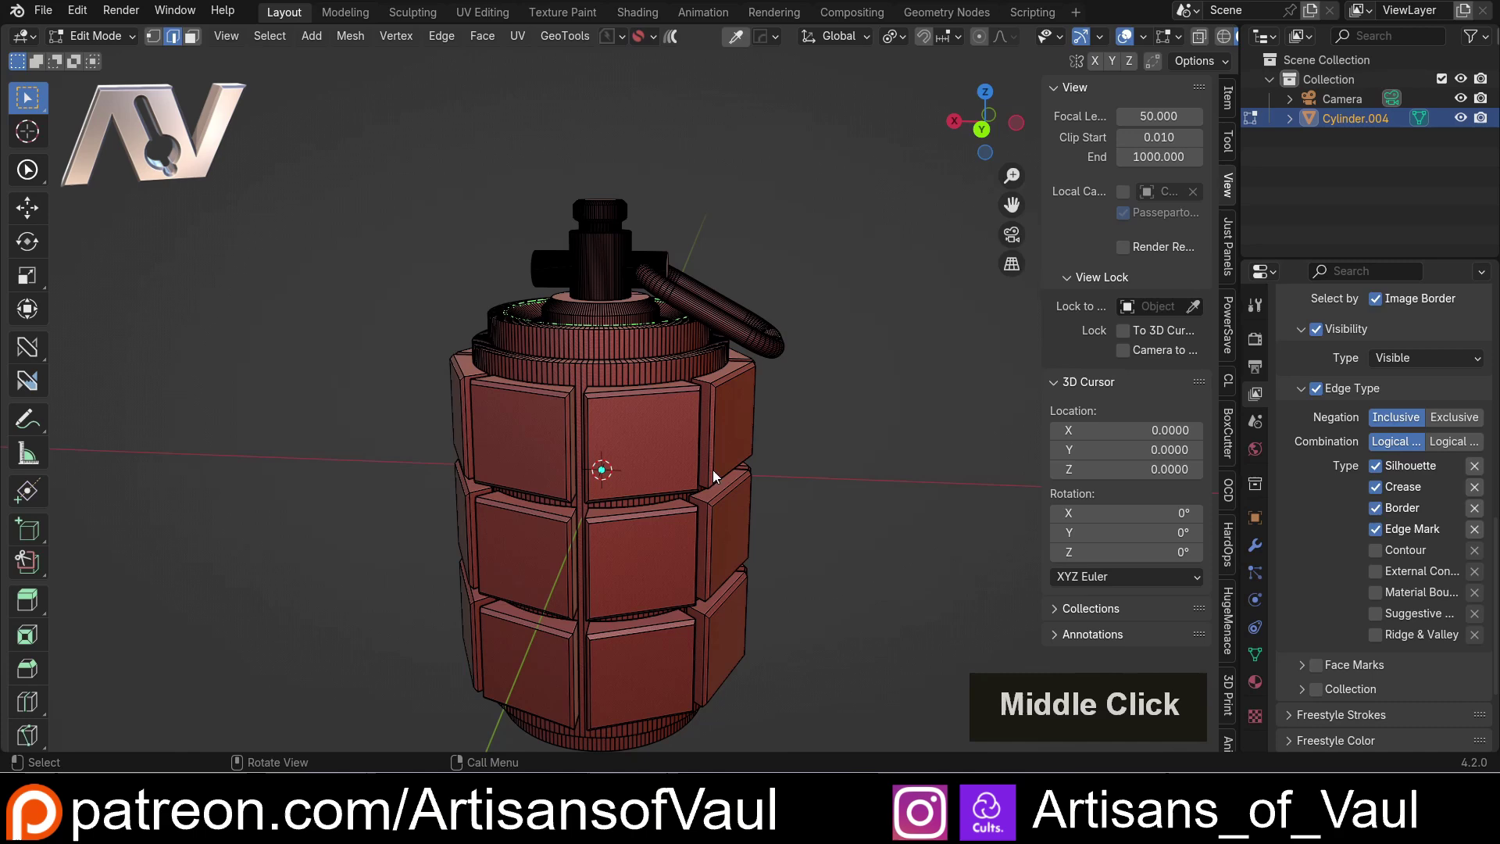
{"action": "double_click", "coordinate": [688, 341]}
{"action": "left_click", "coordinate": [678, 371]}
{"action": "left_click", "coordinate": [736, 405]}
Step: Orbit the view down to look at the grenade's ridged base ring
{"action": "scroll", "scroll_direction": "down", "scroll_amount": 3}
{"action": "middle_click", "coordinate": [720, 433]}
{"action": "scroll", "scroll_direction": "up", "scroll_amount": 3}
{"action": "middle_click", "coordinate": [667, 383]}
{"action": "scroll", "scroll_direction": "down", "scroll_amount": 3}
{"action": "middle_click", "coordinate": [688, 521]}
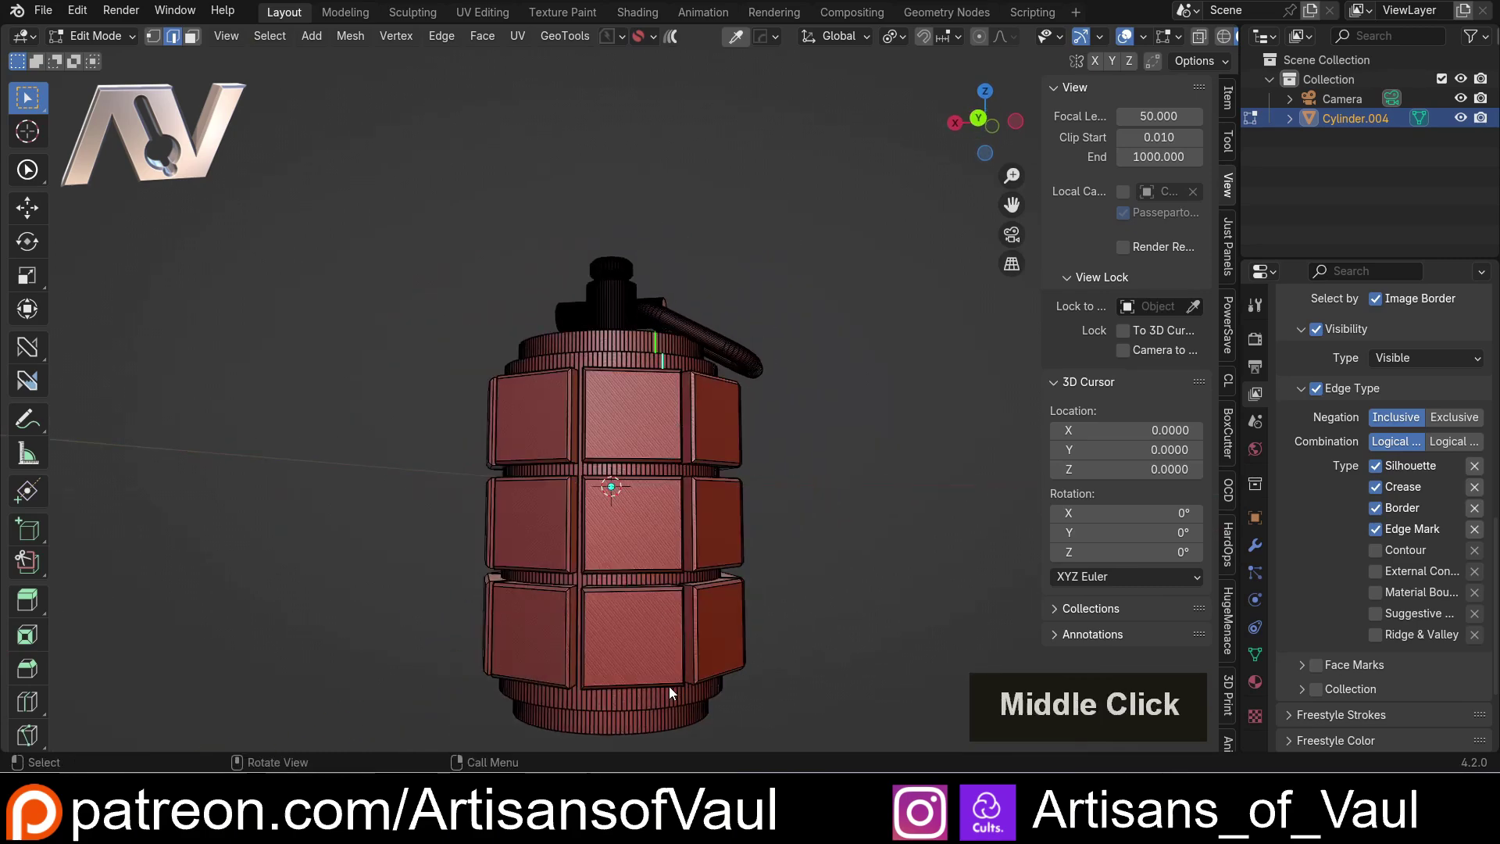
{"action": "scroll", "scroll_direction": "down", "scroll_amount": 3}
{"action": "middle_click", "coordinate": [662, 465]}
{"action": "scroll", "scroll_direction": "up", "scroll_amount": 3}
{"action": "middle_click", "coordinate": [662, 609]}
Step: Add the base ring's edge loops to the selection and mark all selected loops as Freestyle edges
{"action": "double_click", "coordinate": [656, 487]}
{"action": "left_click", "coordinate": [653, 488]}
{"action": "left_click", "coordinate": [648, 491]}
{"action": "left_click", "coordinate": [642, 494]}
{"action": "left_click", "coordinate": [637, 496]}
{"action": "left_click", "coordinate": [629, 498]}
{"action": "left_click", "coordinate": [628, 493]}
{"action": "left_click", "coordinate": [617, 493]}
{"action": "left_click", "coordinate": [603, 496]}
{"action": "double_click", "coordinate": [586, 492]}
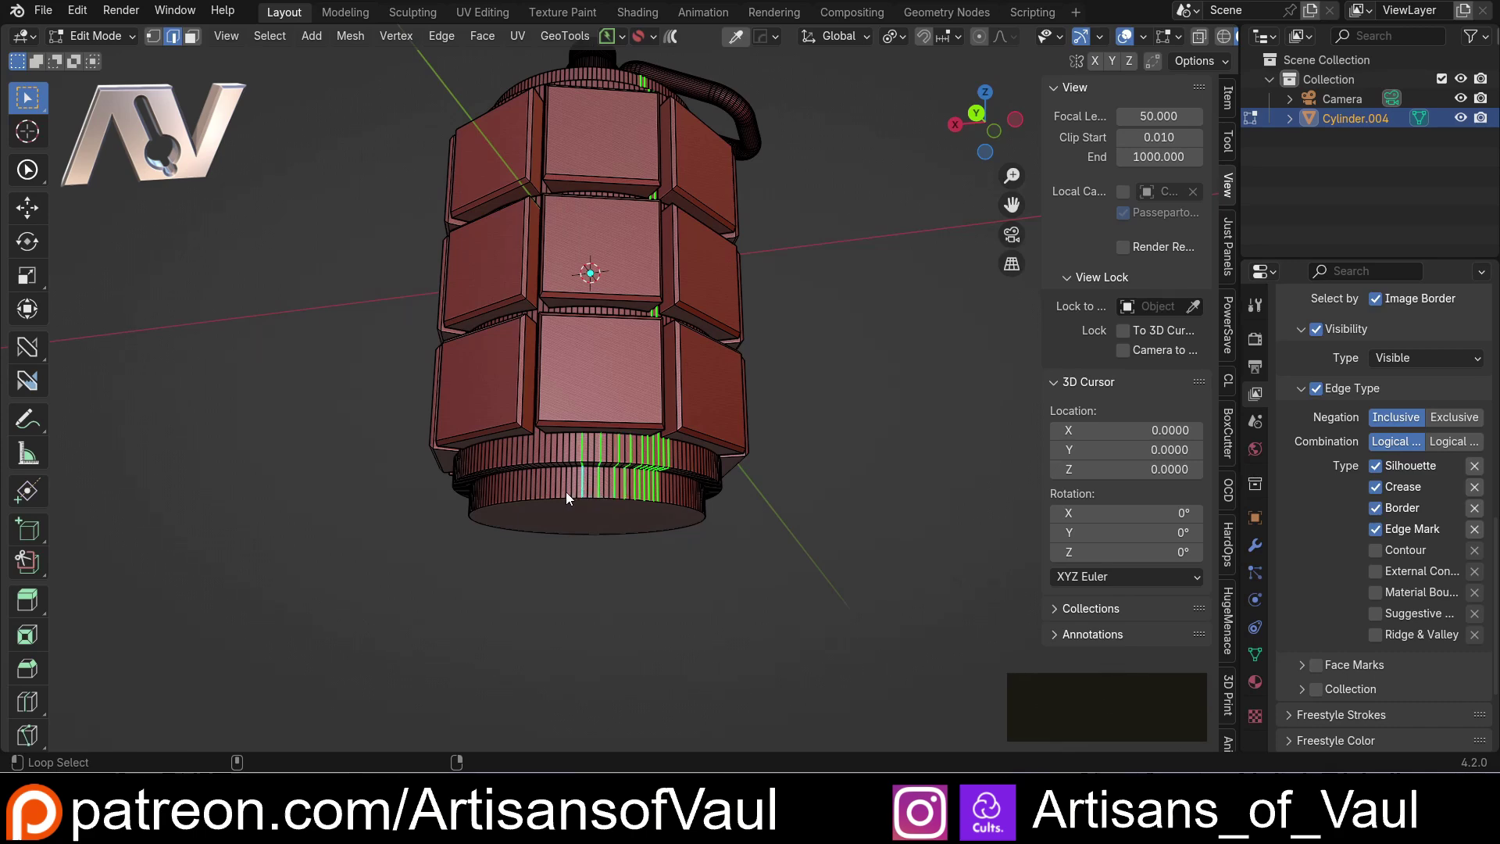
{"action": "left_click", "coordinate": [570, 495]}
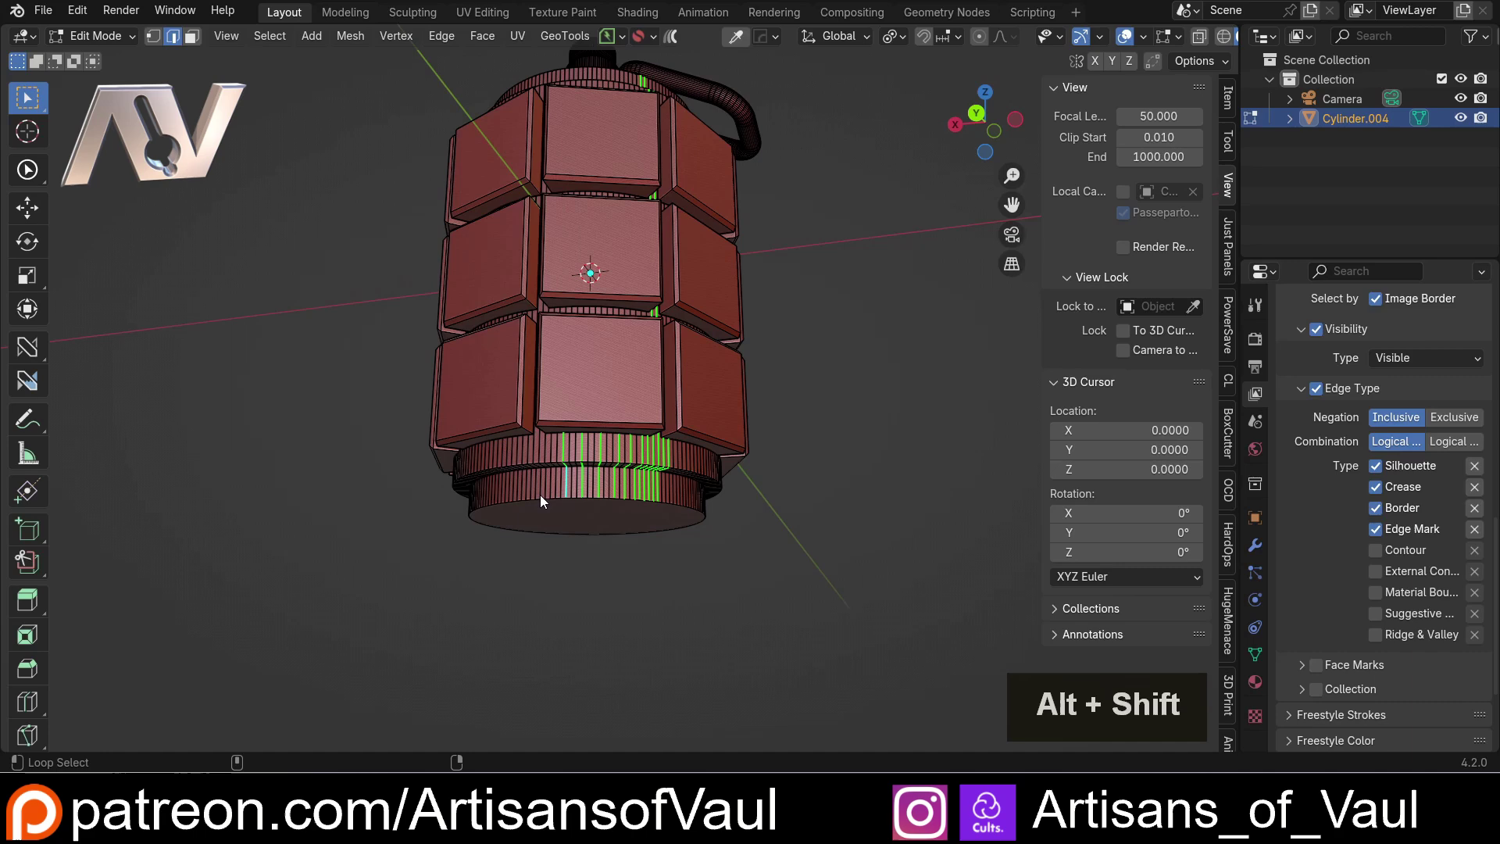
{"action": "left_click", "coordinate": [545, 497]}
{"action": "middle_click", "coordinate": [569, 416]}
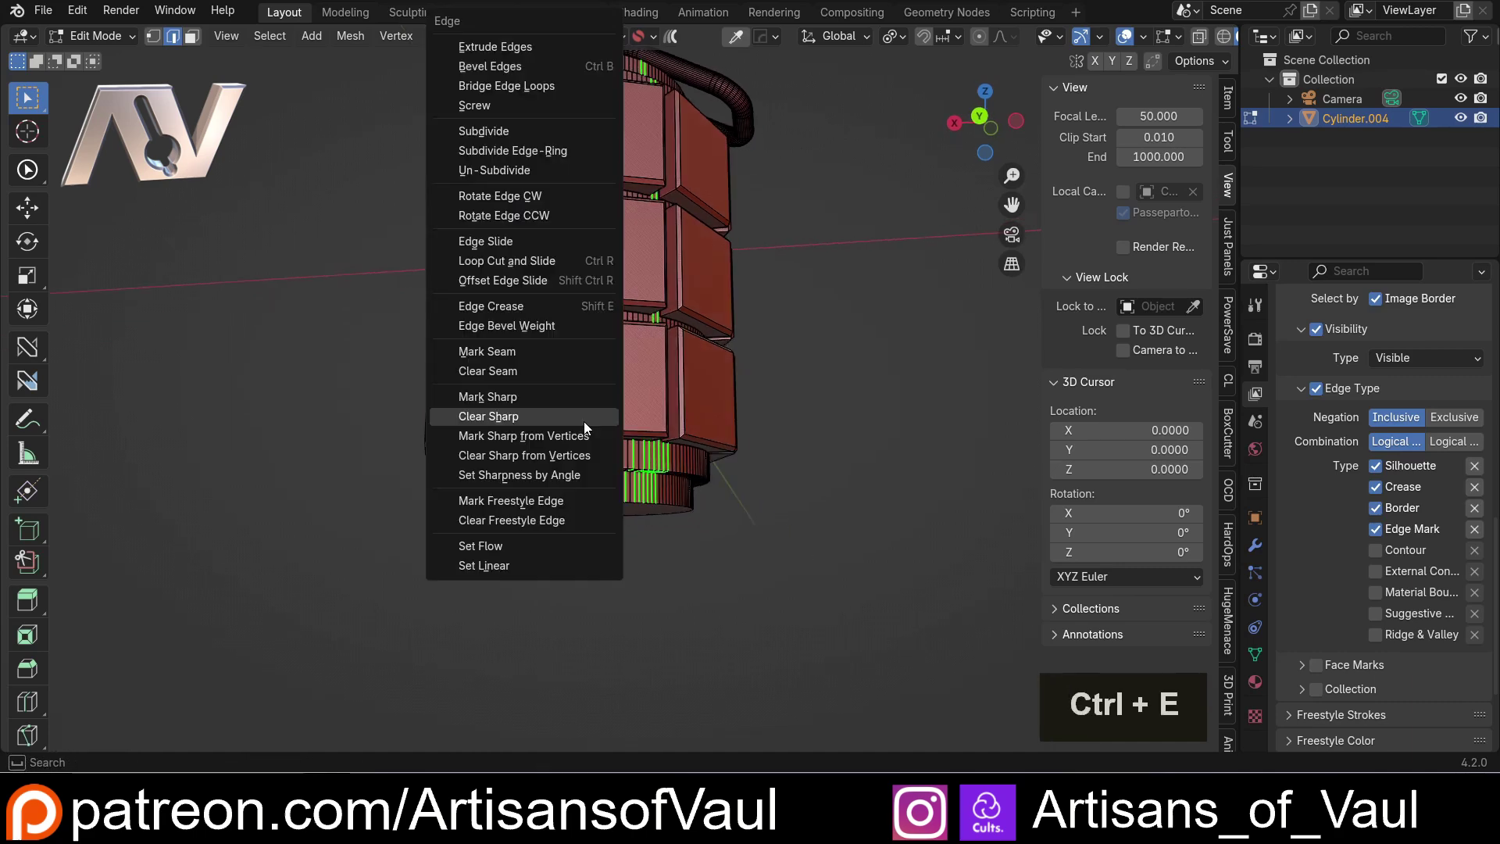
{"action": "left_click", "coordinate": [550, 504]}
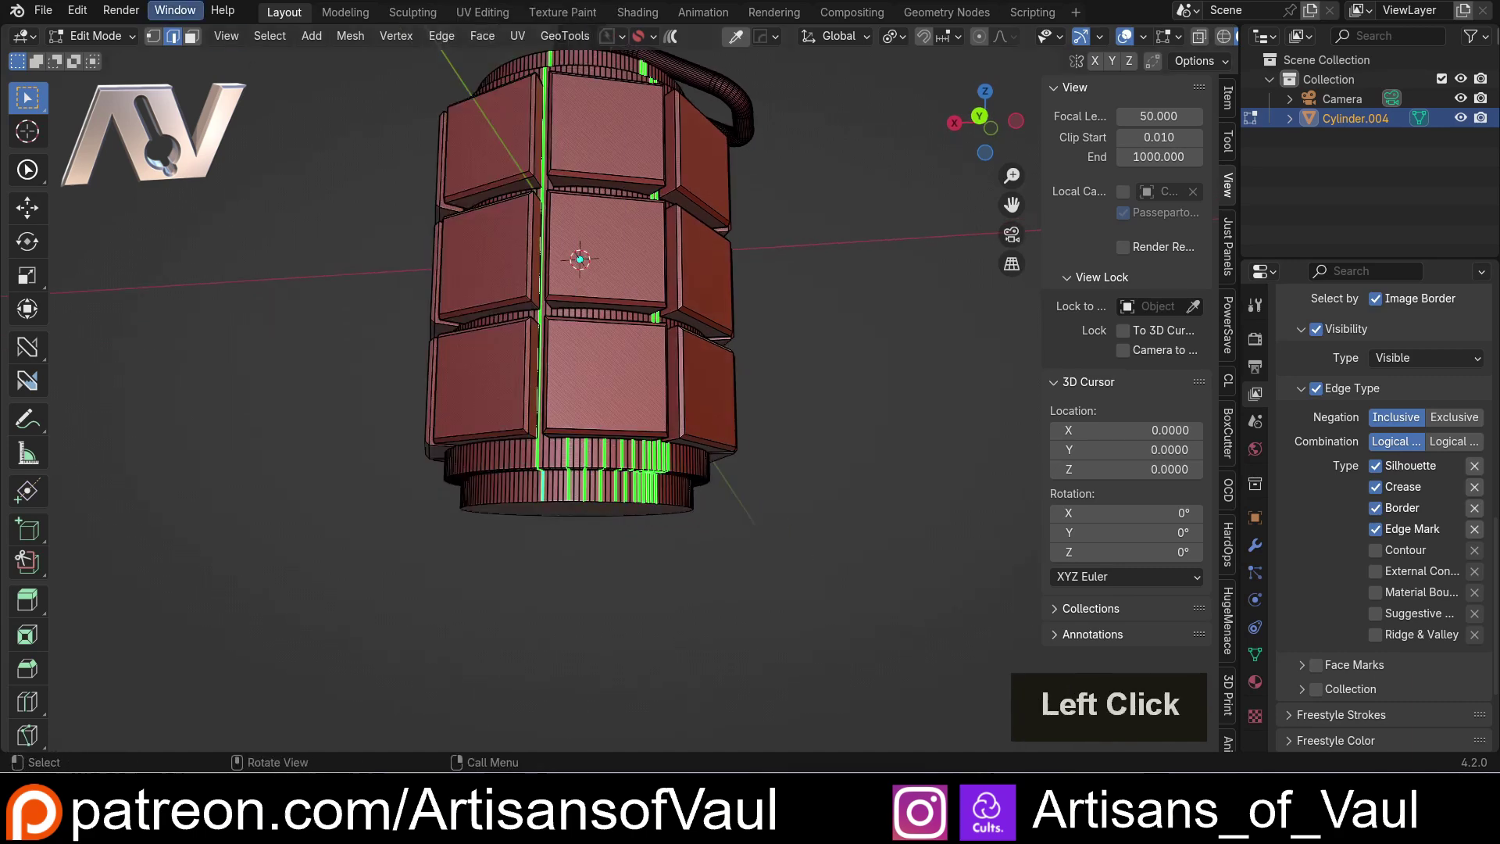
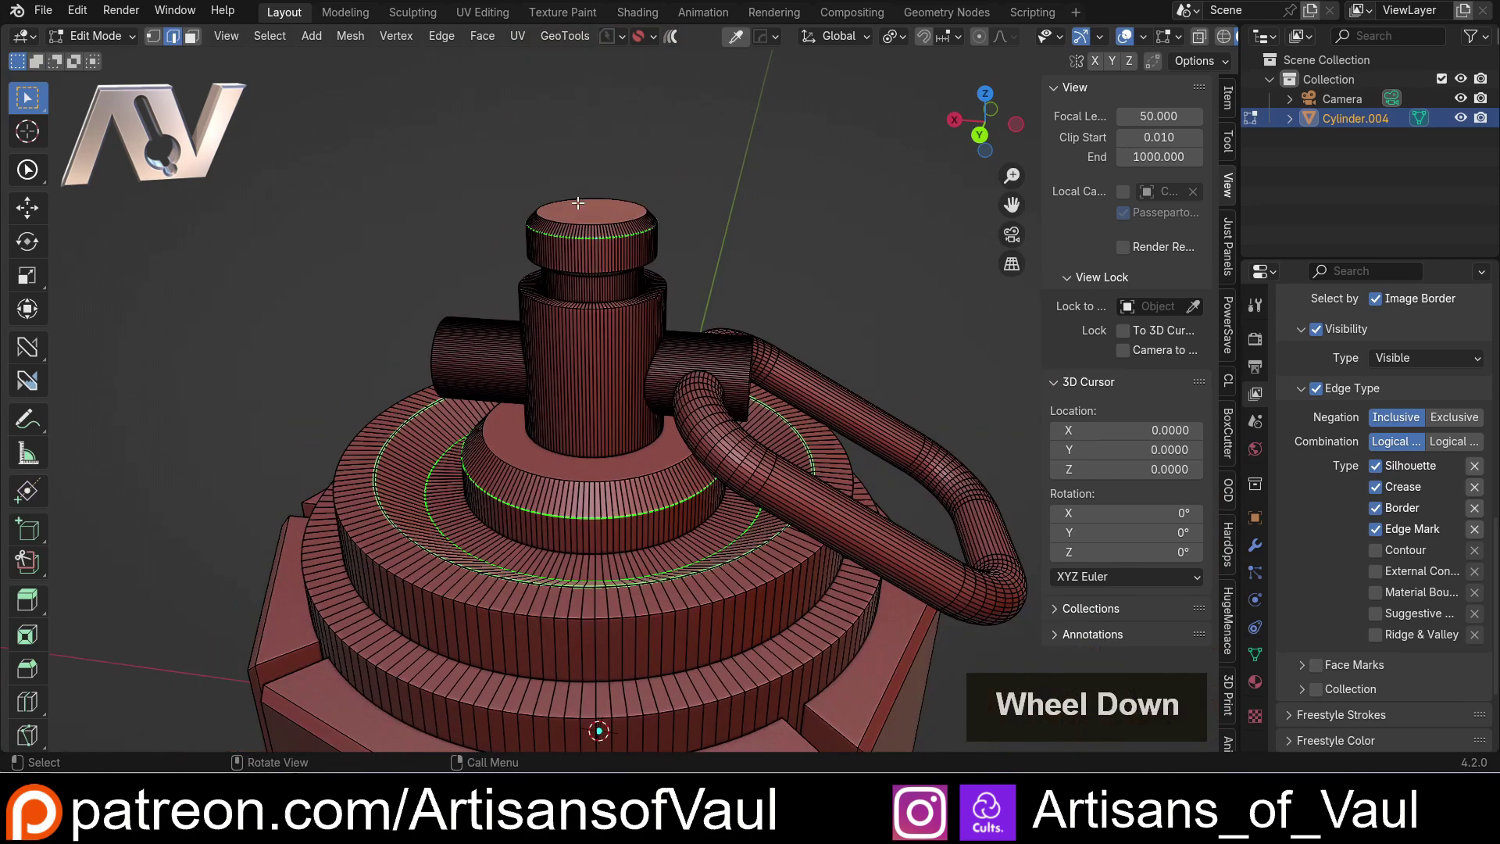
Step: Adjust the viewport to review the Freestyle-marked loops on the collar rings and pin cap
{"action": "left_click", "coordinate": [377, 322]}
{"action": "scroll", "scroll_direction": "down", "scroll_amount": 3}
{"action": "middle_click", "coordinate": [353, 350]}
{"action": "scroll", "scroll_direction": "up", "scroll_amount": 3}
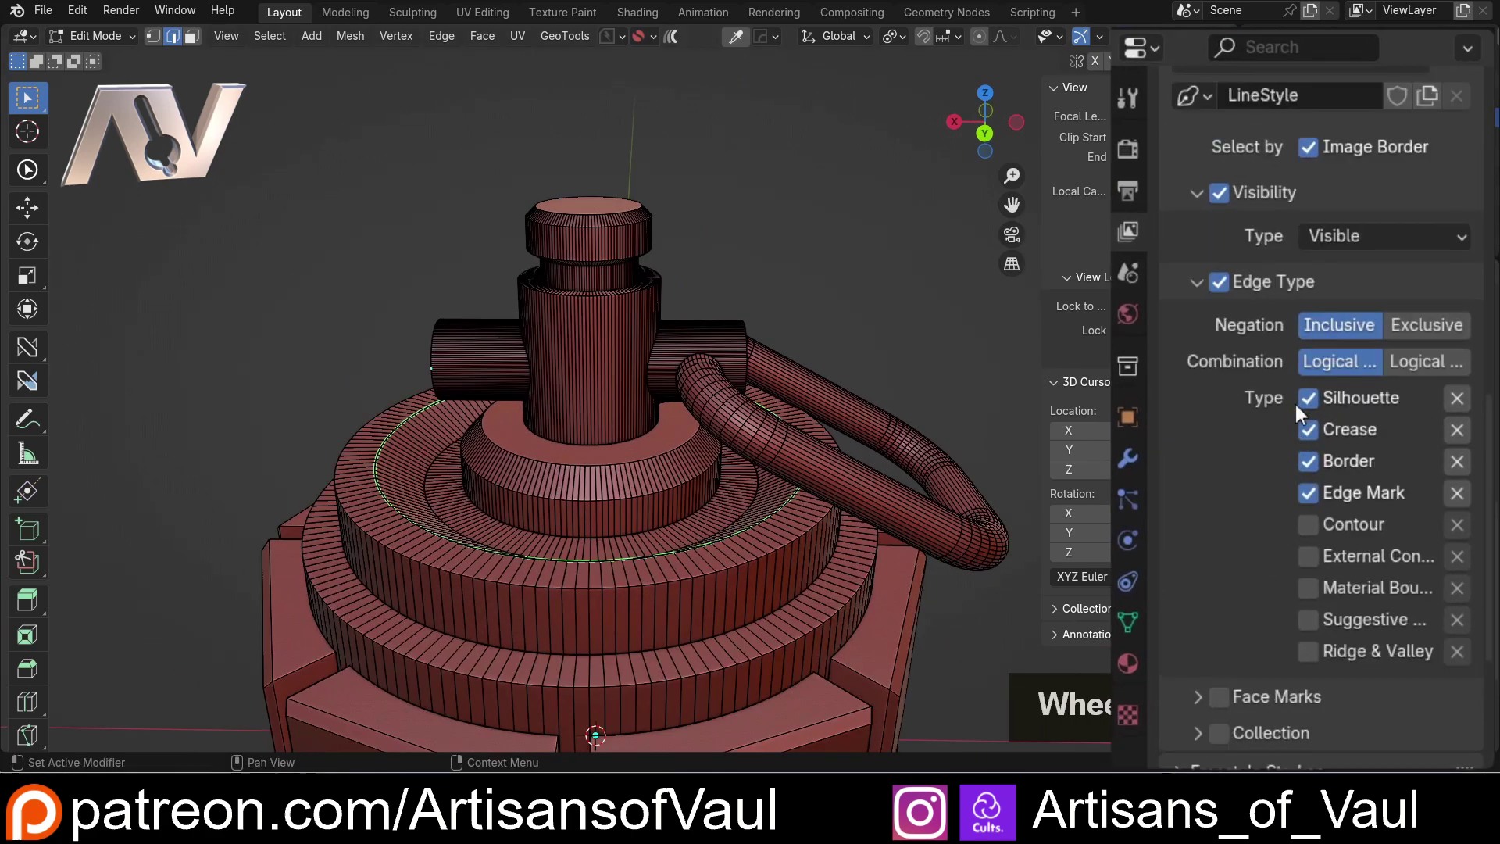
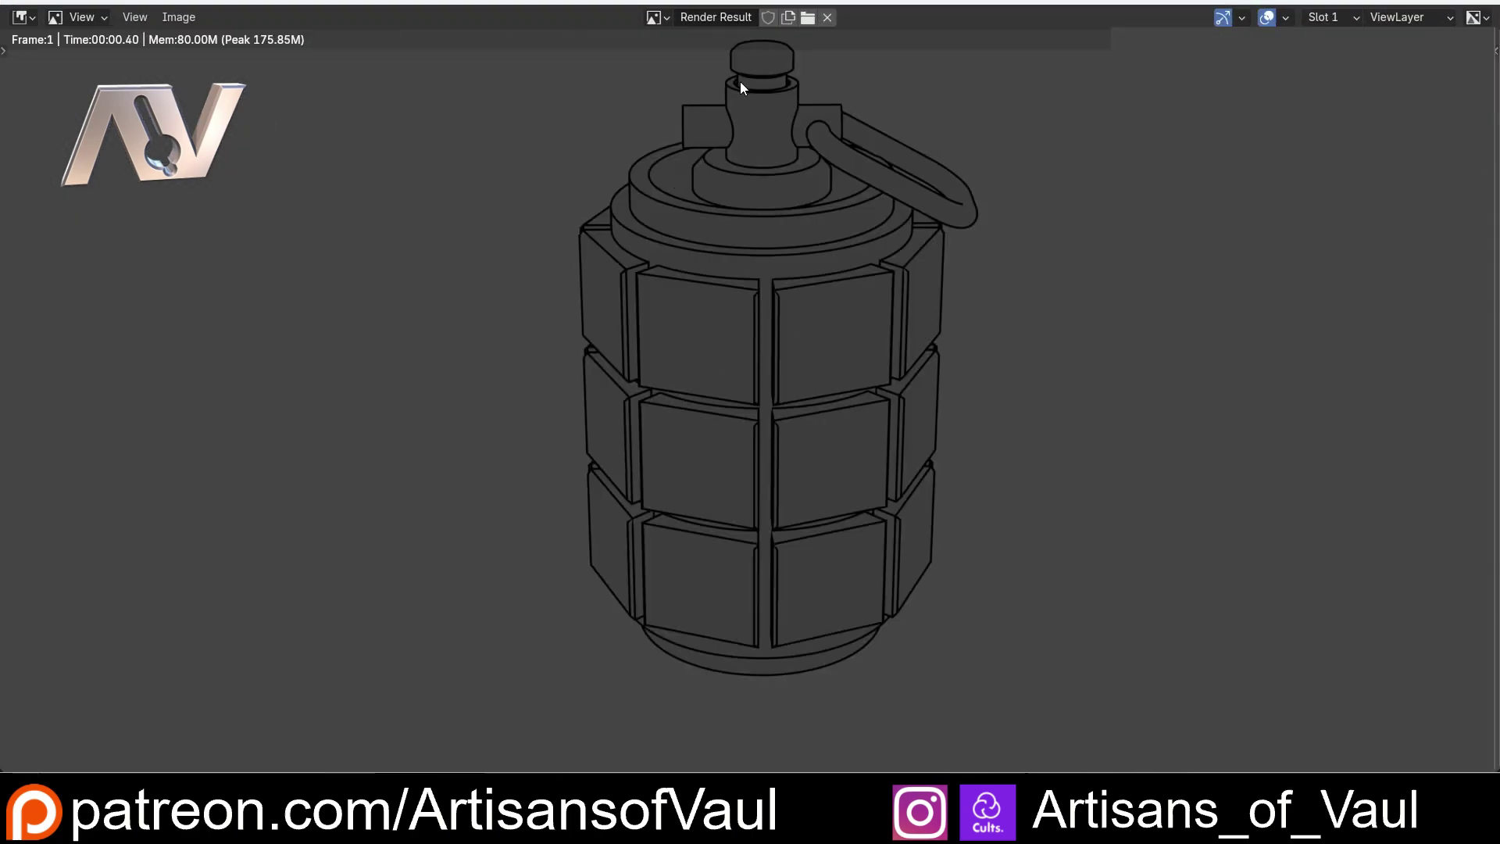
Step: Set the Freestyle crease angle to 150° and render the grenade line art again
{"action": "left_click", "coordinate": [905, 87]}
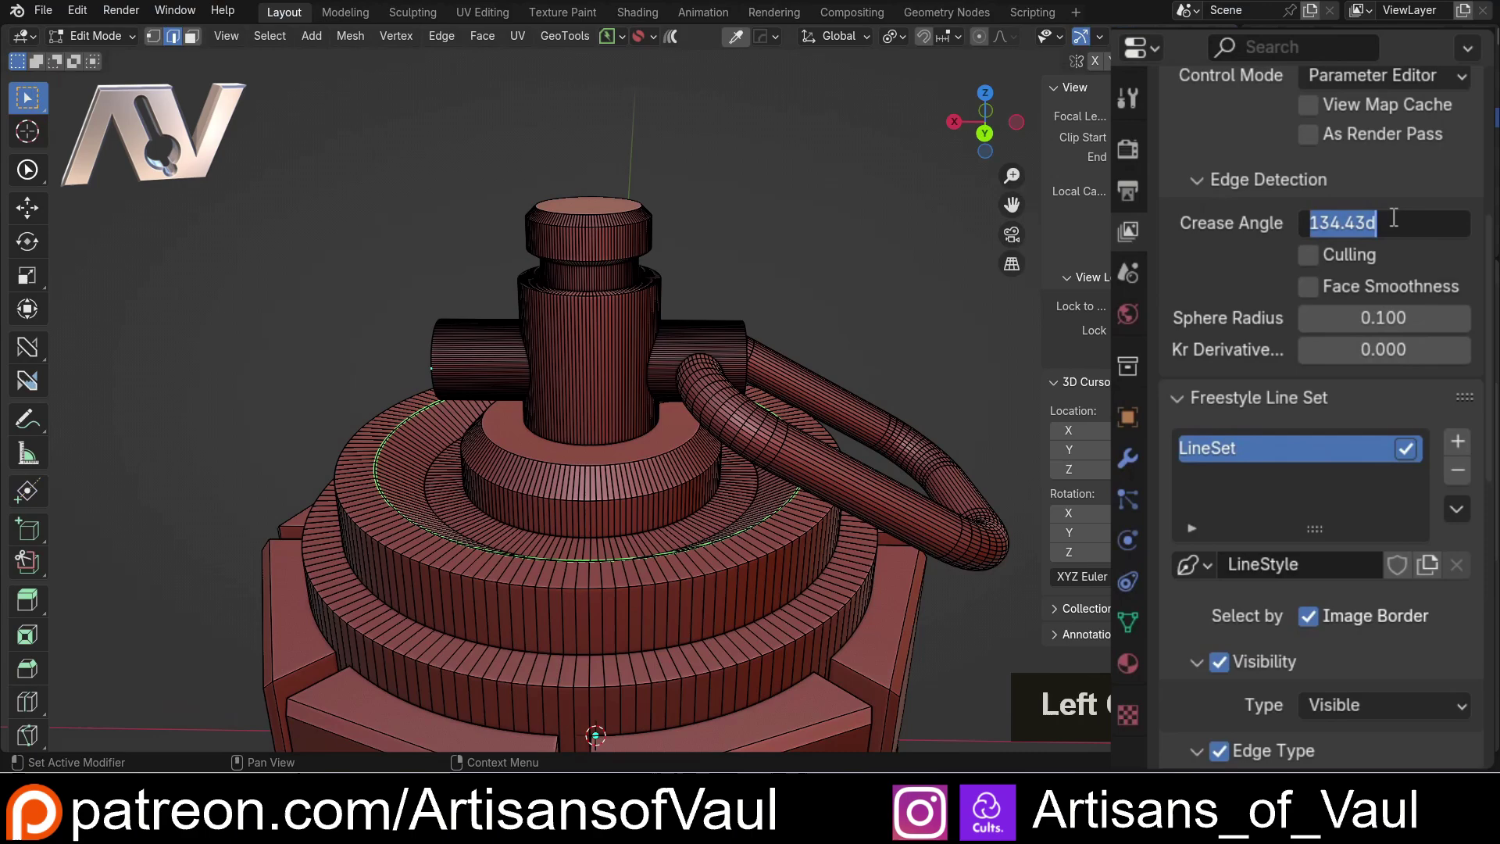
{"action": "key", "text": "Num_Lock"}
{"action": "key", "text": "Return"}
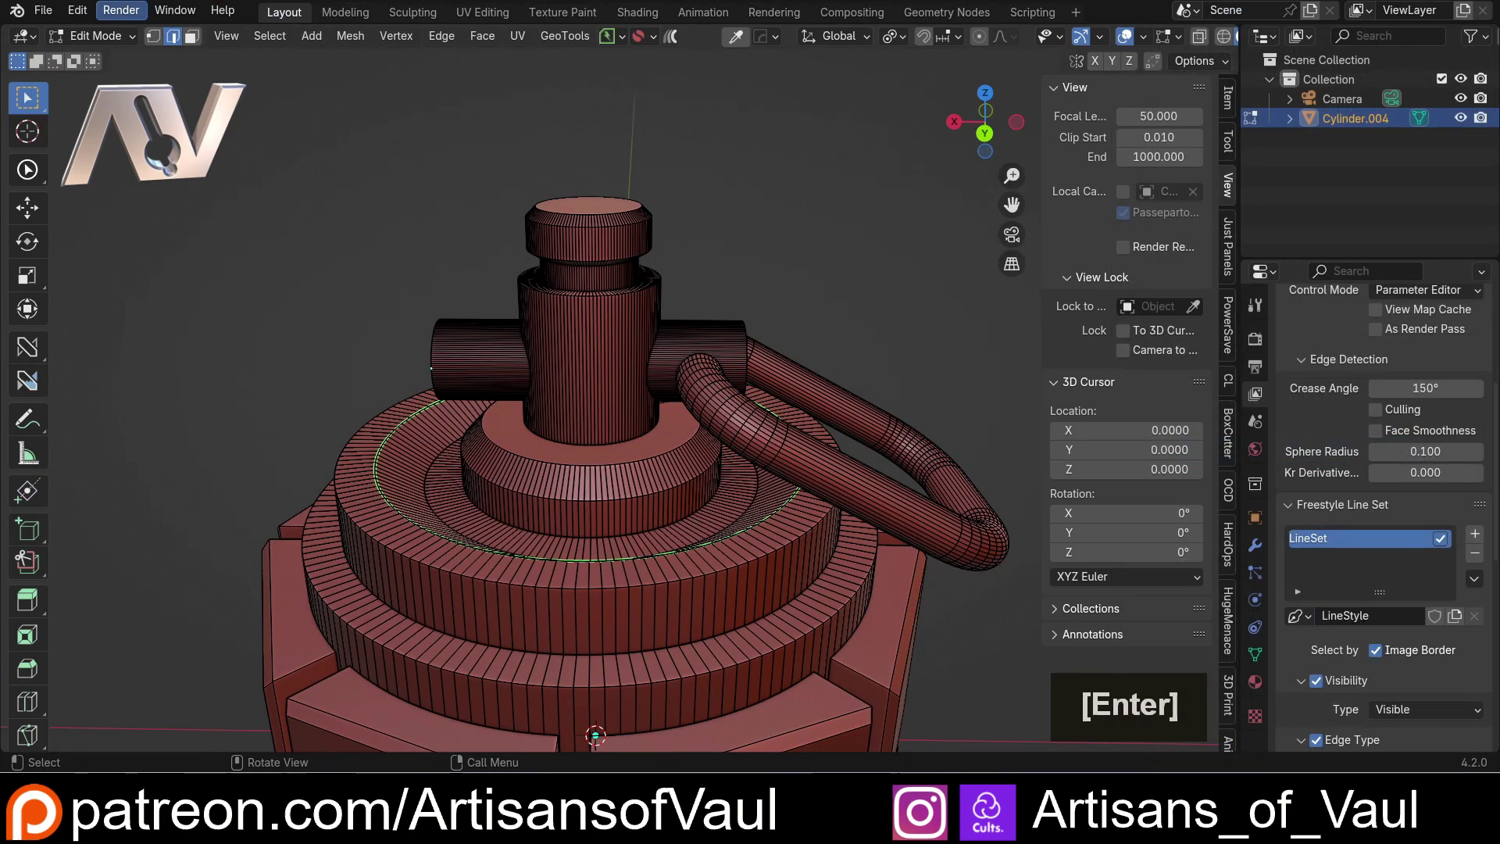
{"action": "left_click", "coordinate": [126, 18]}
{"action": "double_click", "coordinate": [138, 35]}
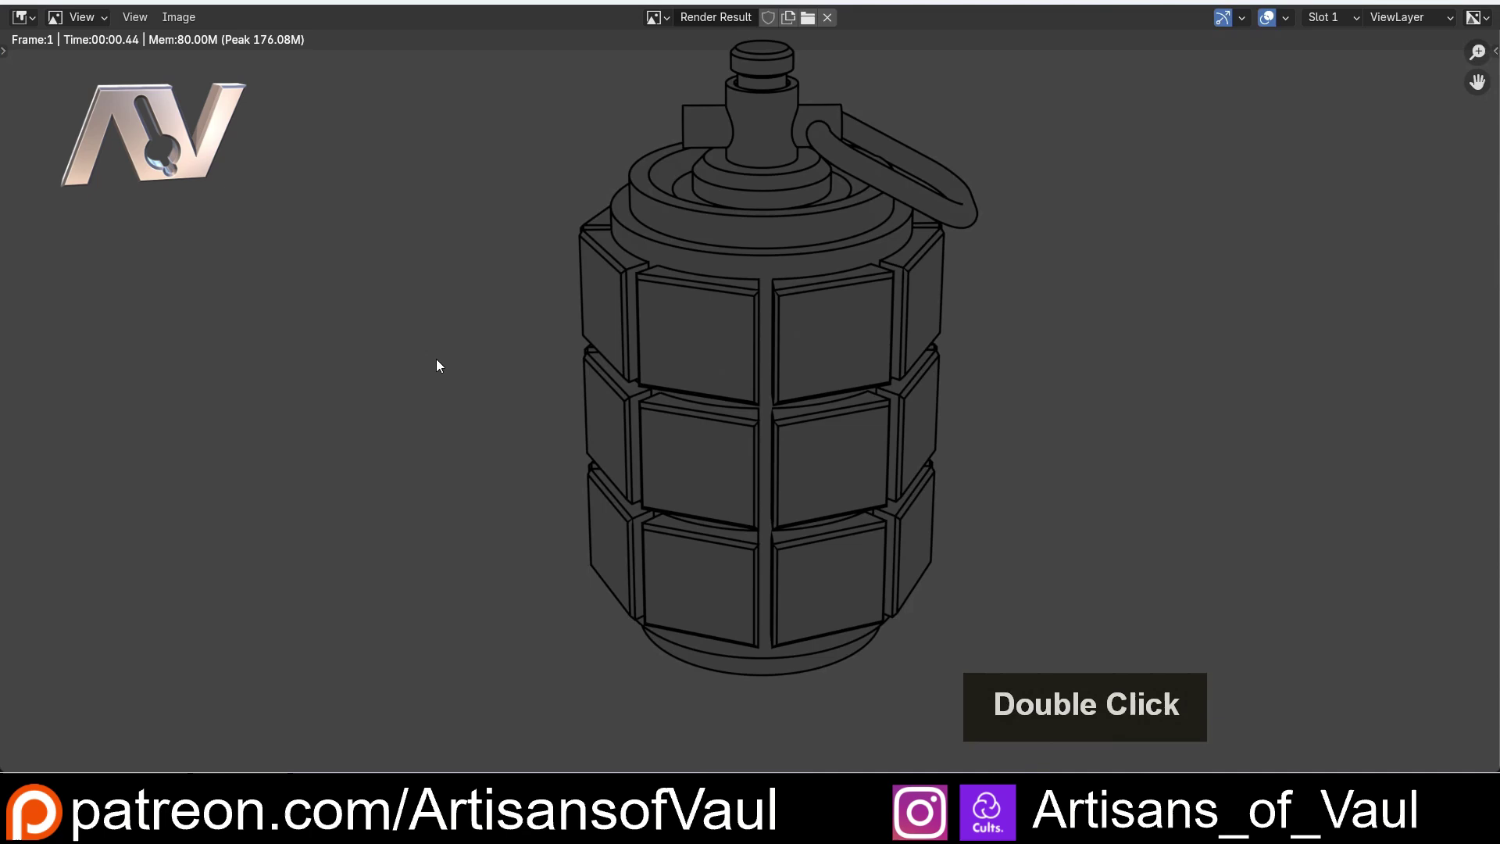
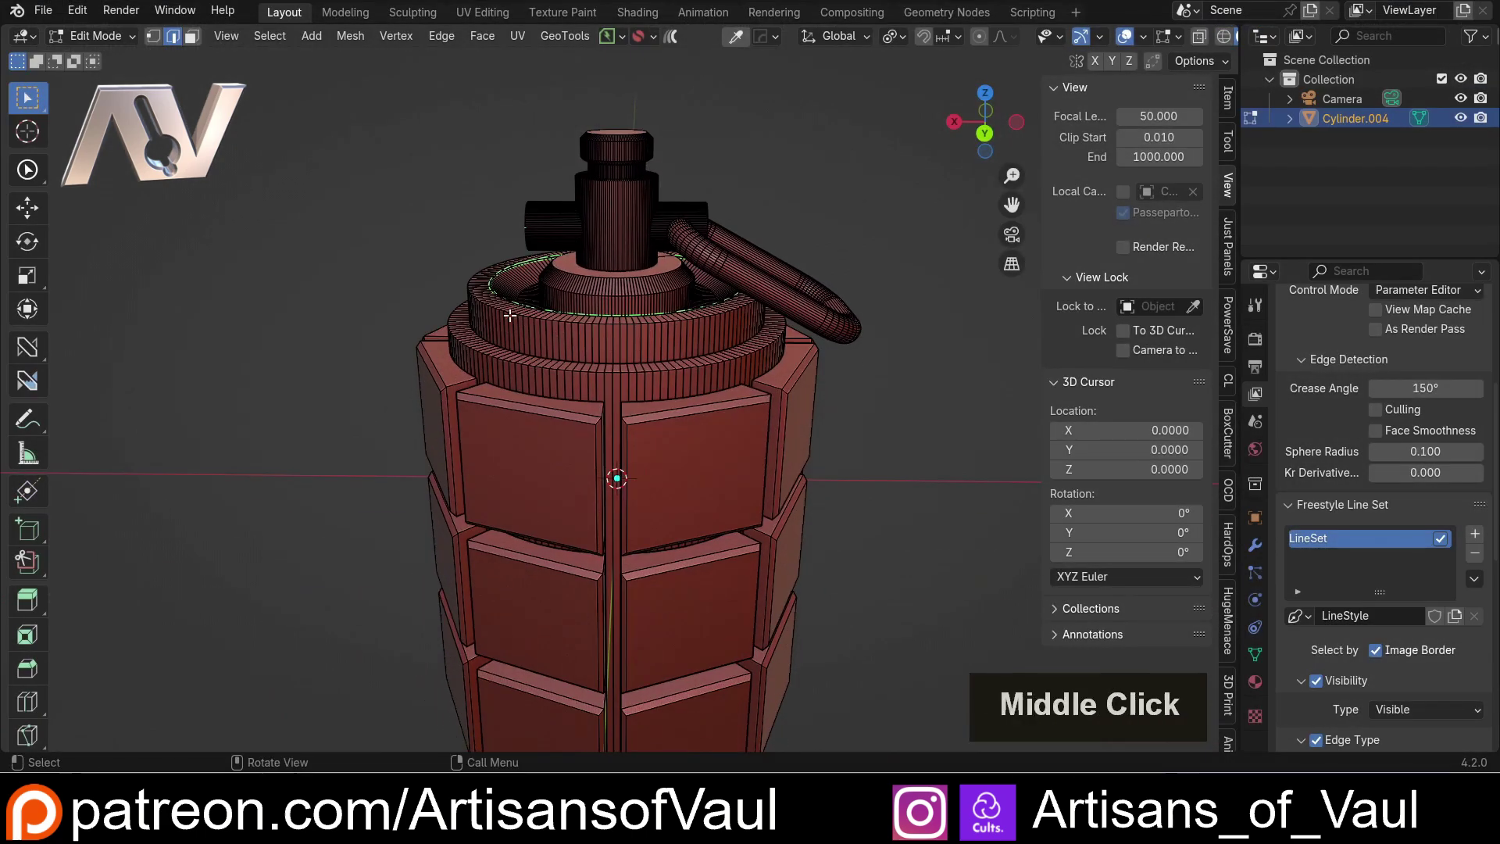
Step: Back in Object Mode, enable Fill Contours for Freestyle SVG export and return to the View Layer settings
{"action": "scroll", "scroll_direction": "down", "scroll_amount": 3}
{"action": "key", "text": "Tab"}
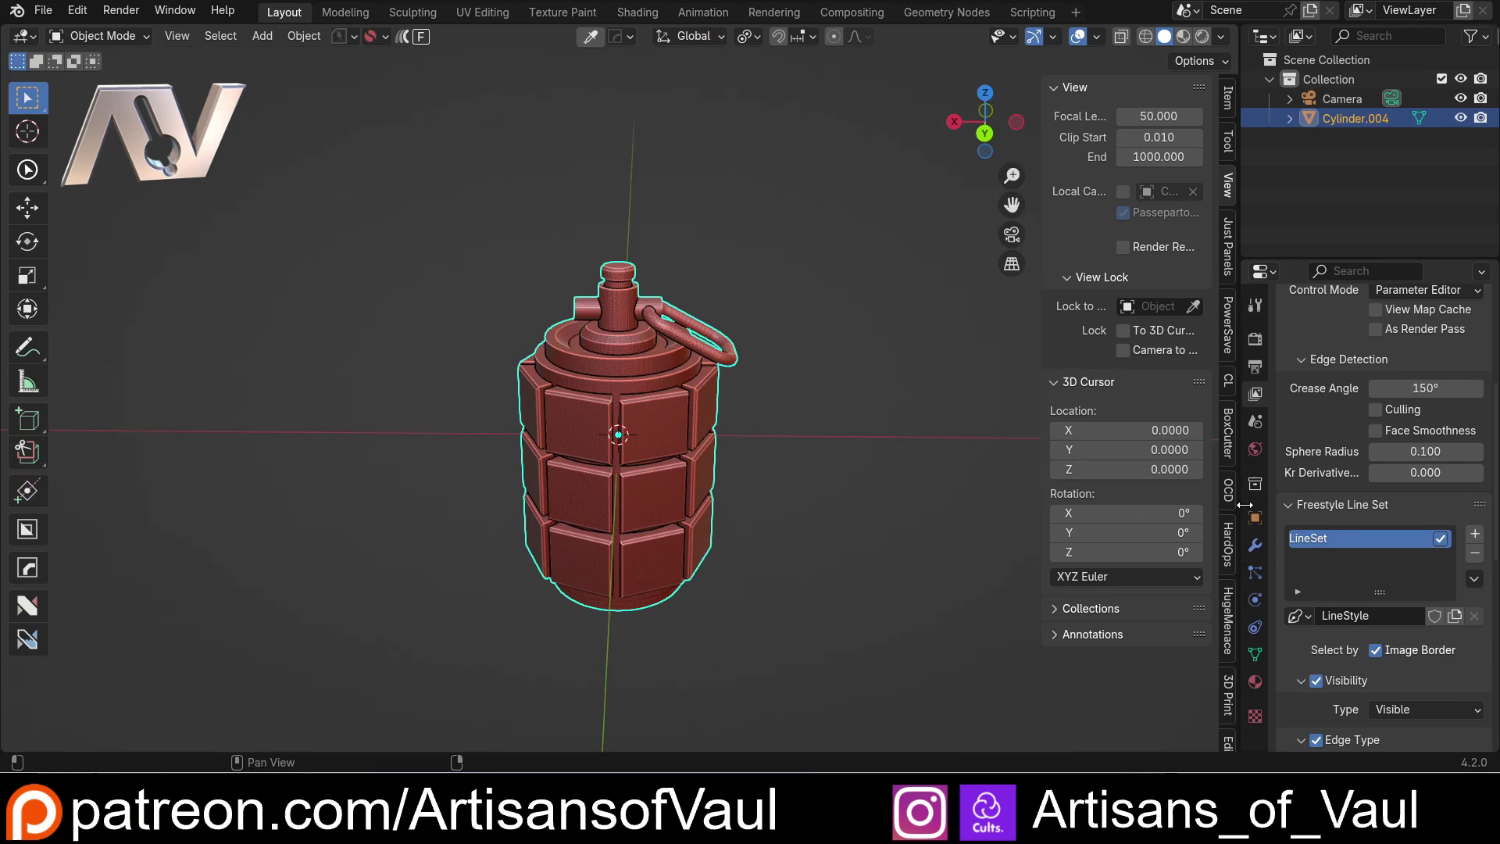
{"action": "left_click", "coordinate": [1256, 342]}
{"action": "scroll", "scroll_direction": "down", "scroll_amount": 3}
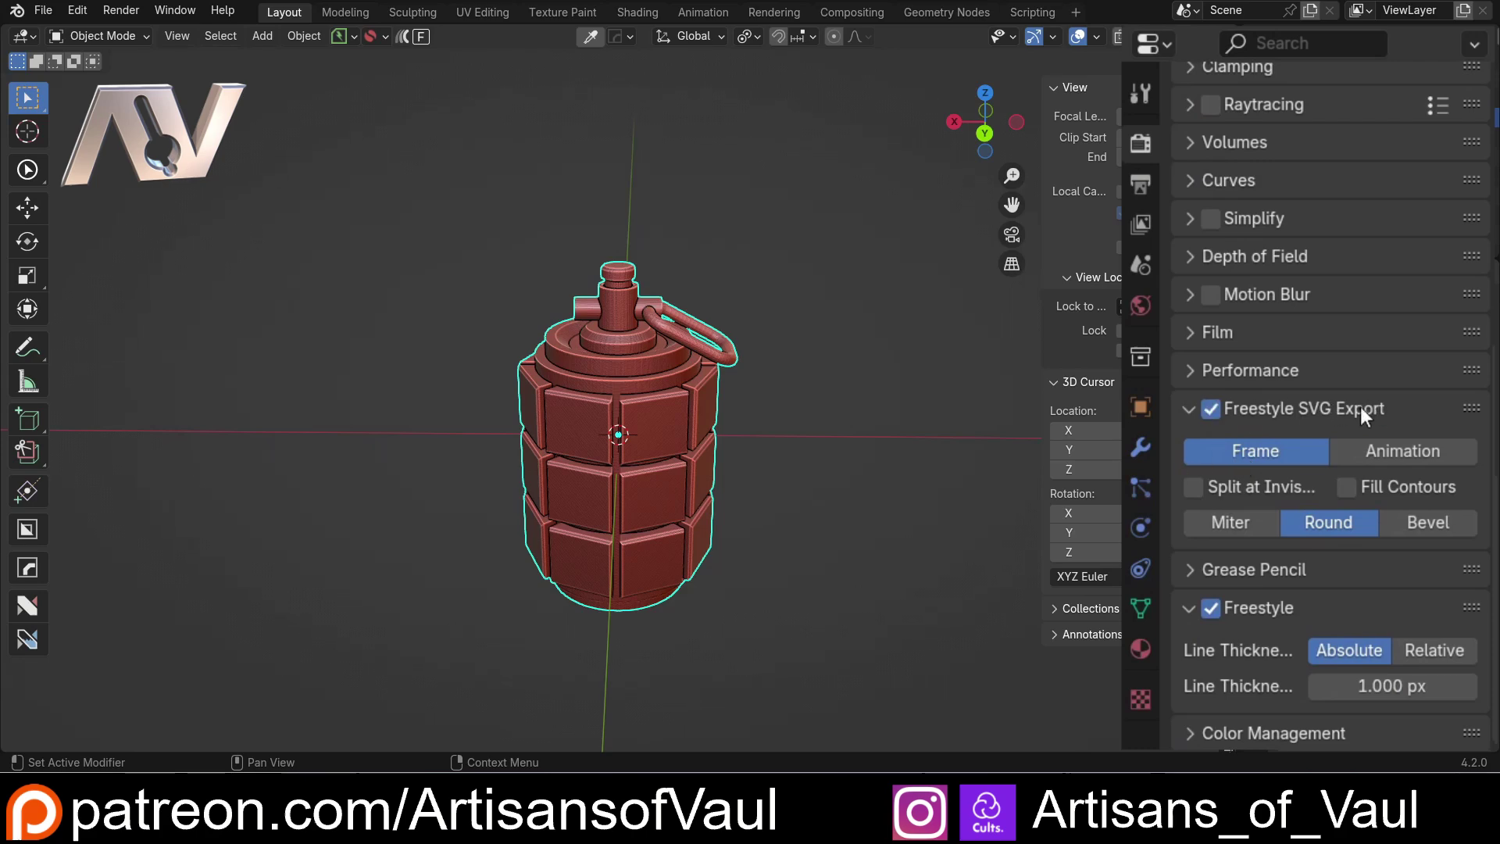
{"action": "left_click", "coordinate": [1228, 563]}
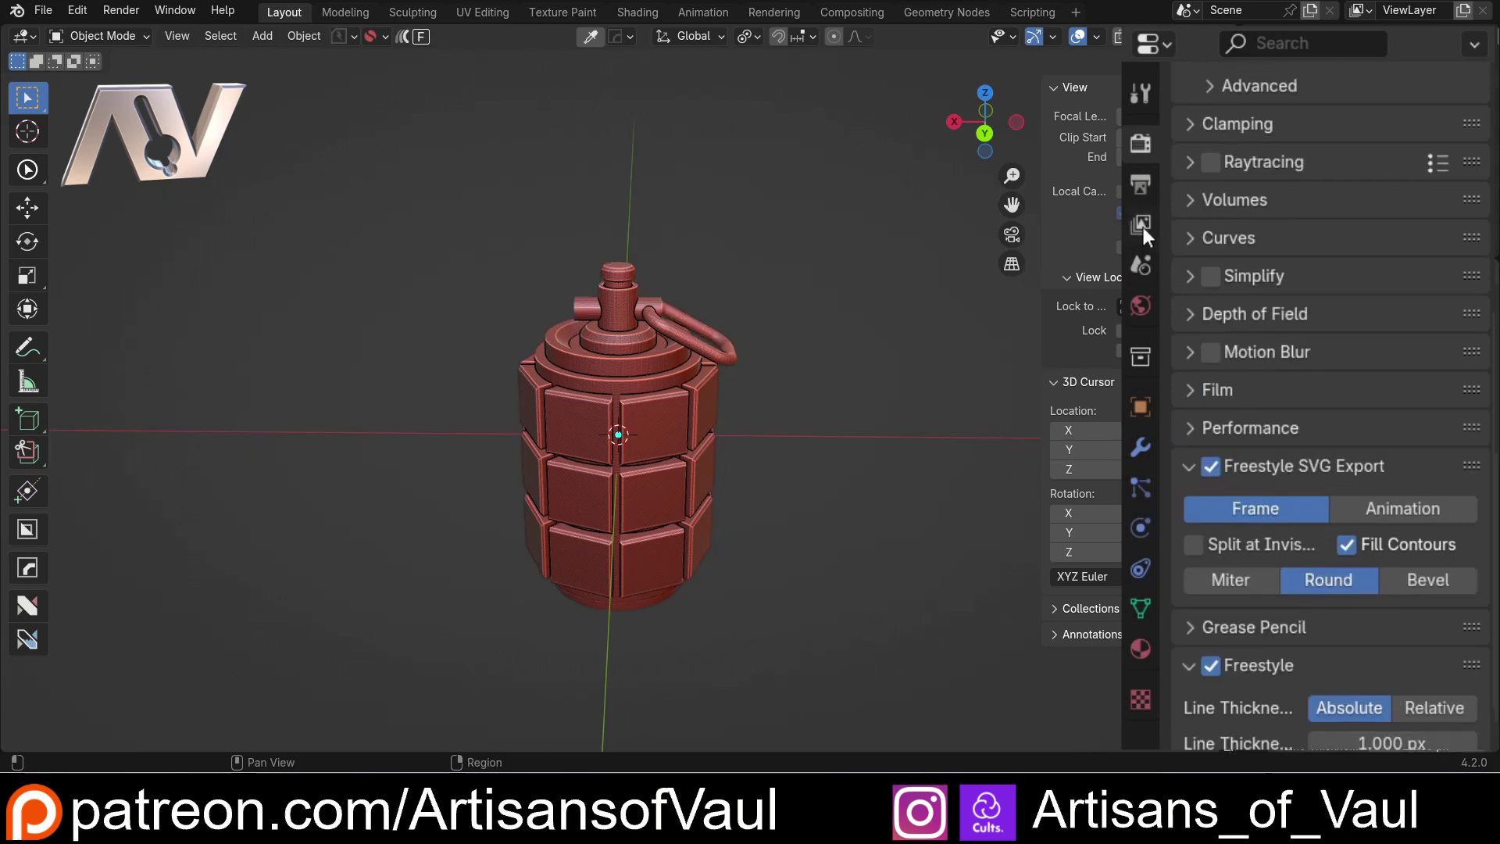
{"action": "left_click", "coordinate": [1154, 236]}
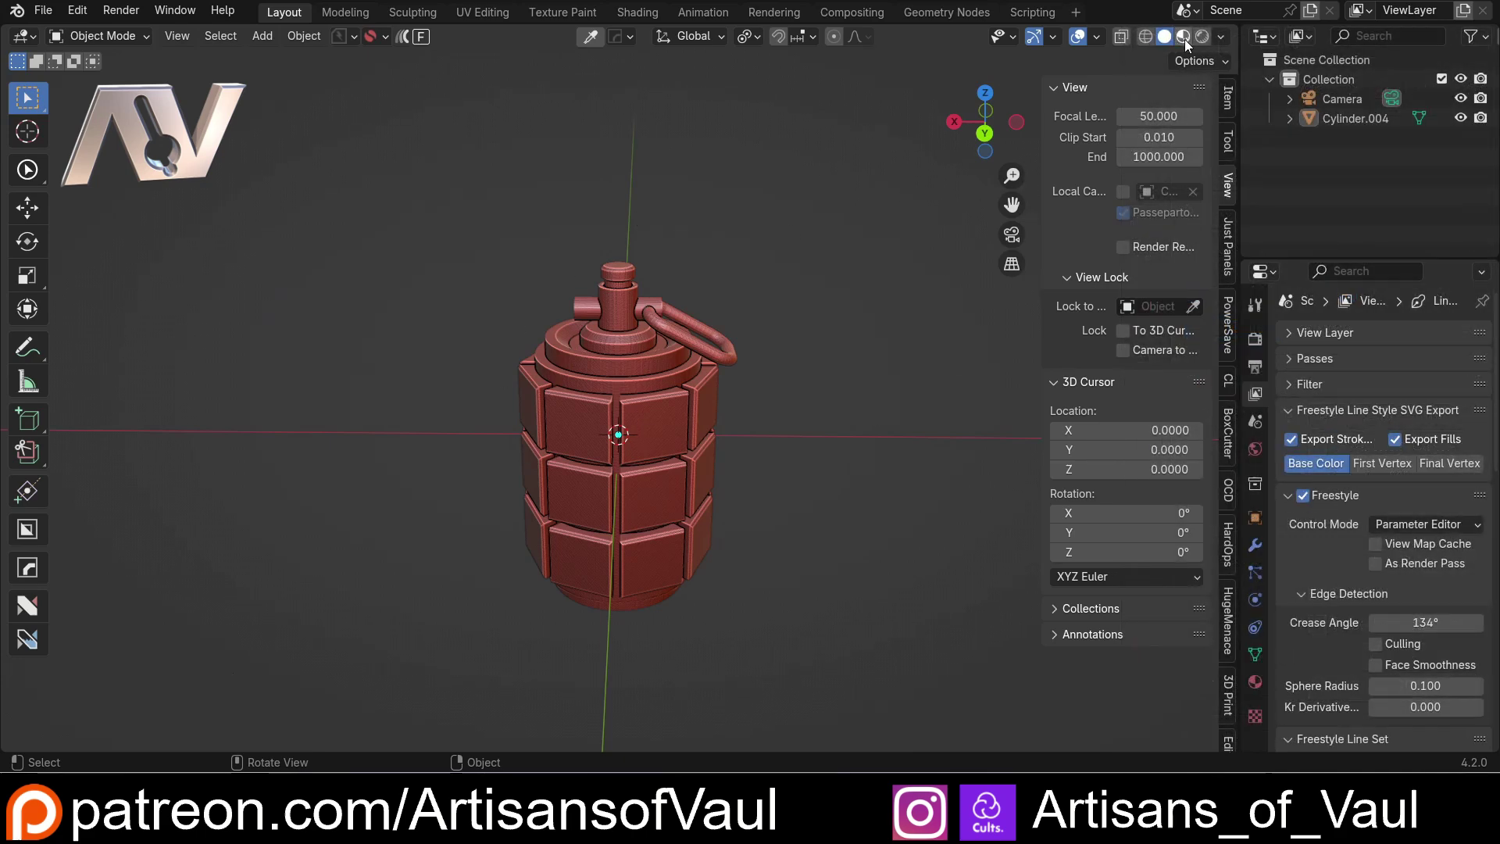
Step: With solid shading on, create a new material for the grenade with a bright green base colour
{"action": "left_click", "coordinate": [1190, 42]}
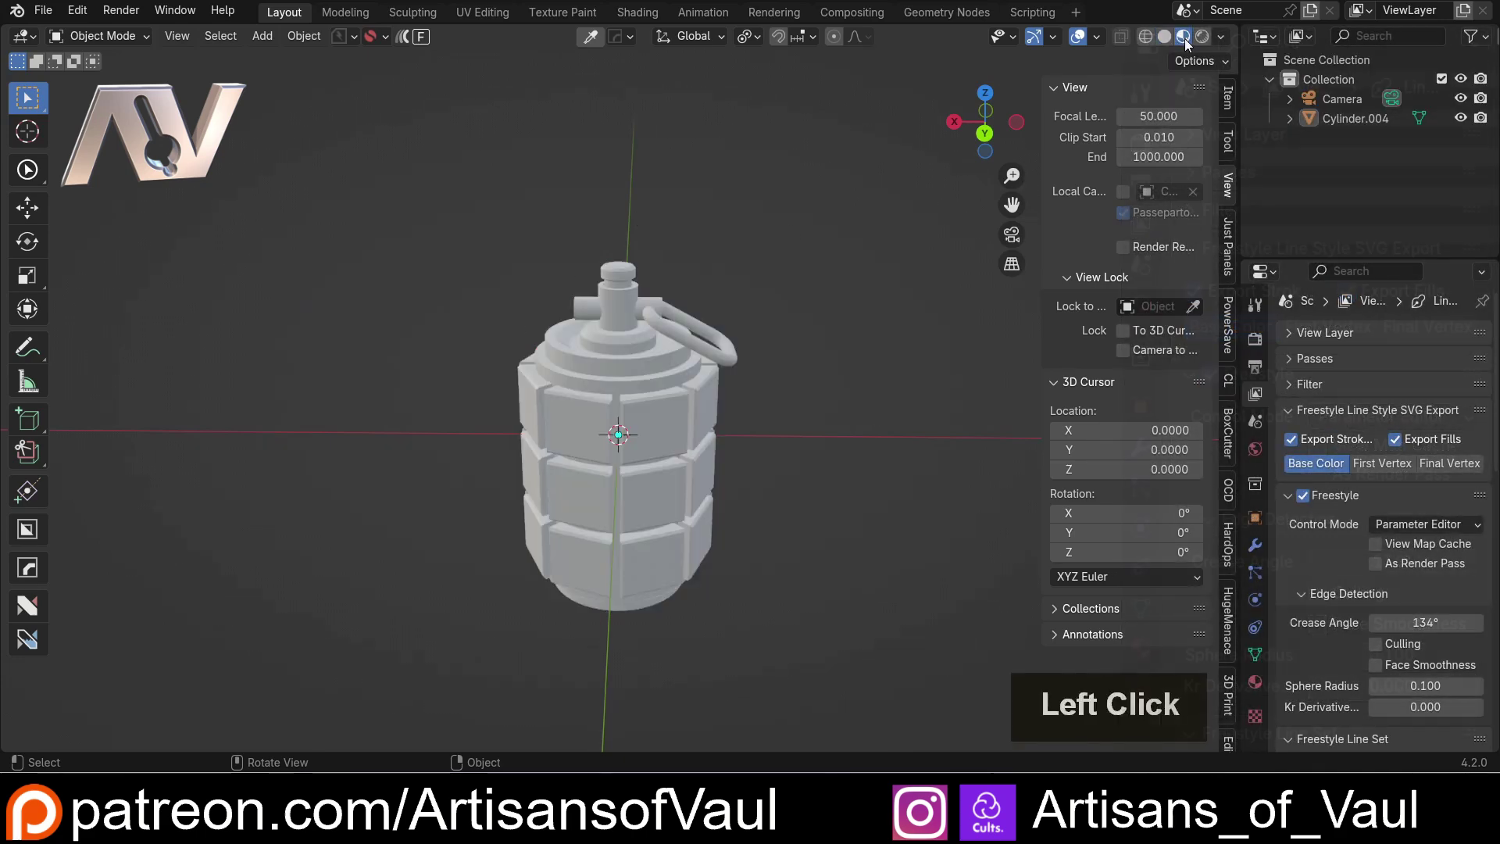
{"action": "left_click", "coordinate": [1150, 658]}
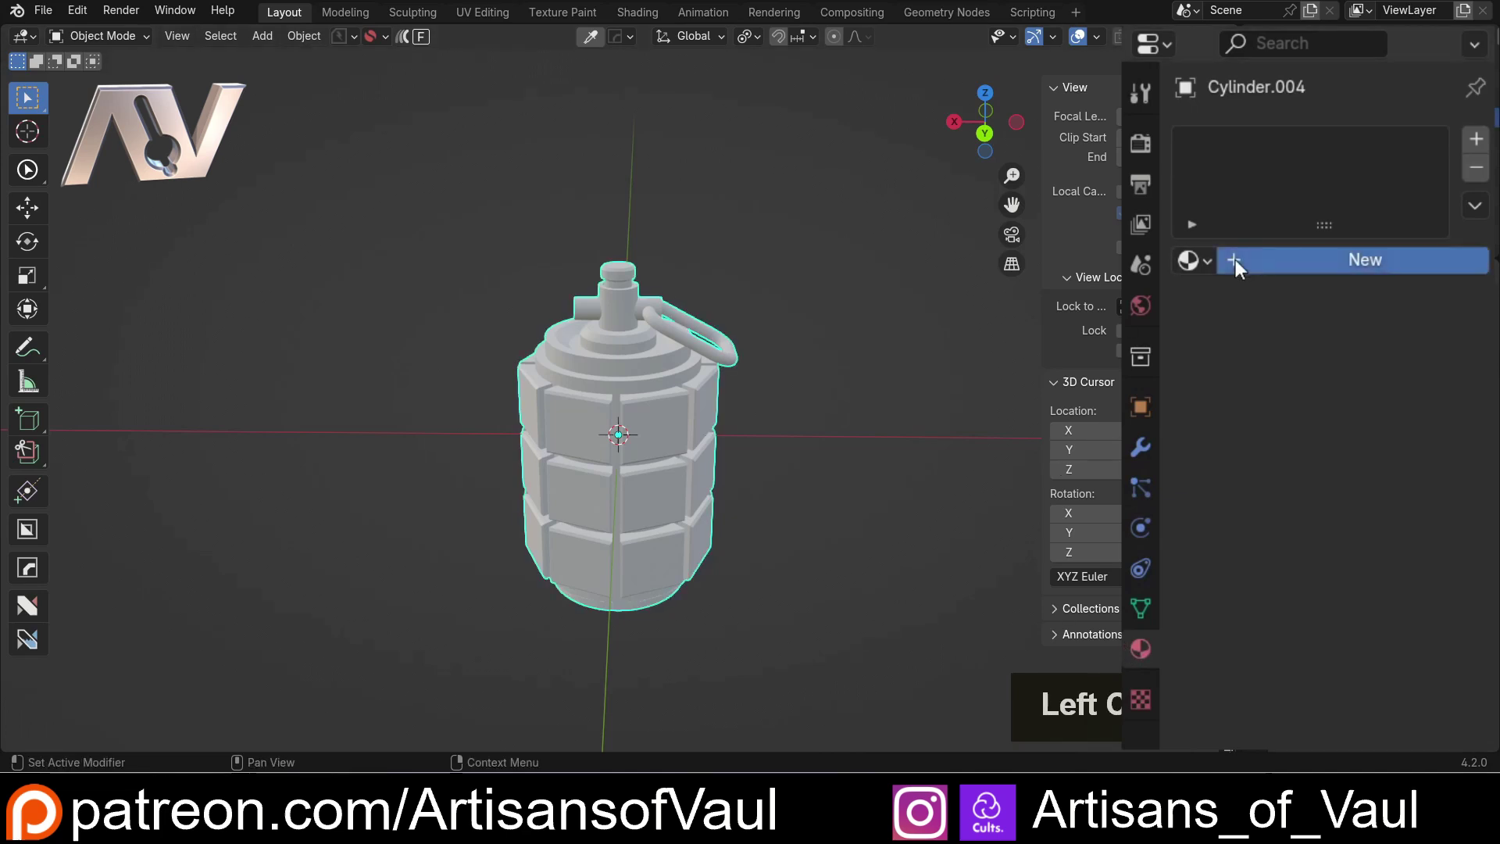
{"action": "left_click", "coordinate": [1200, 358]}
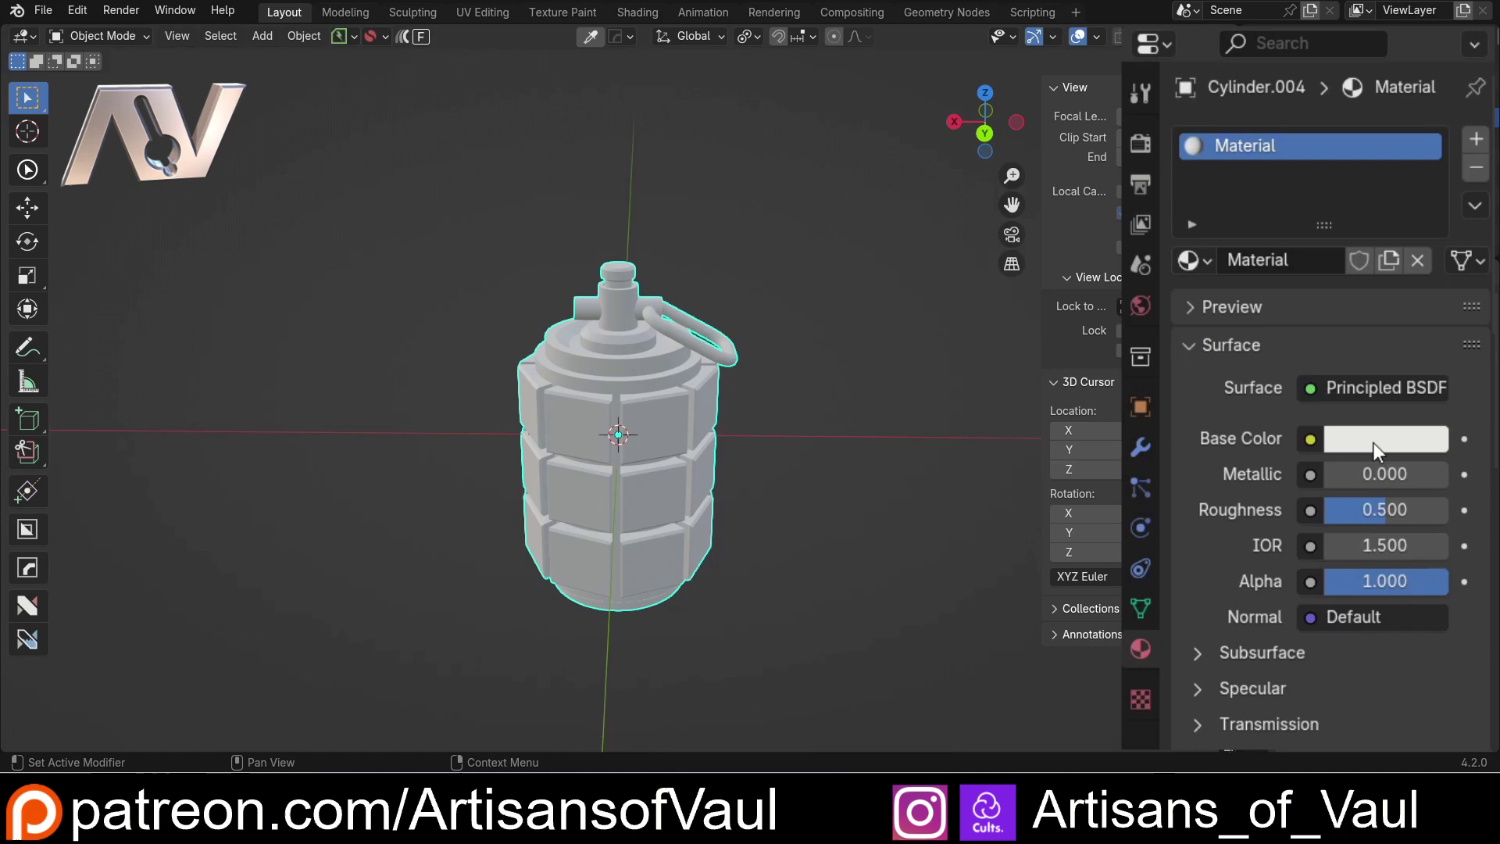
{"action": "left_click", "coordinate": [1375, 446]}
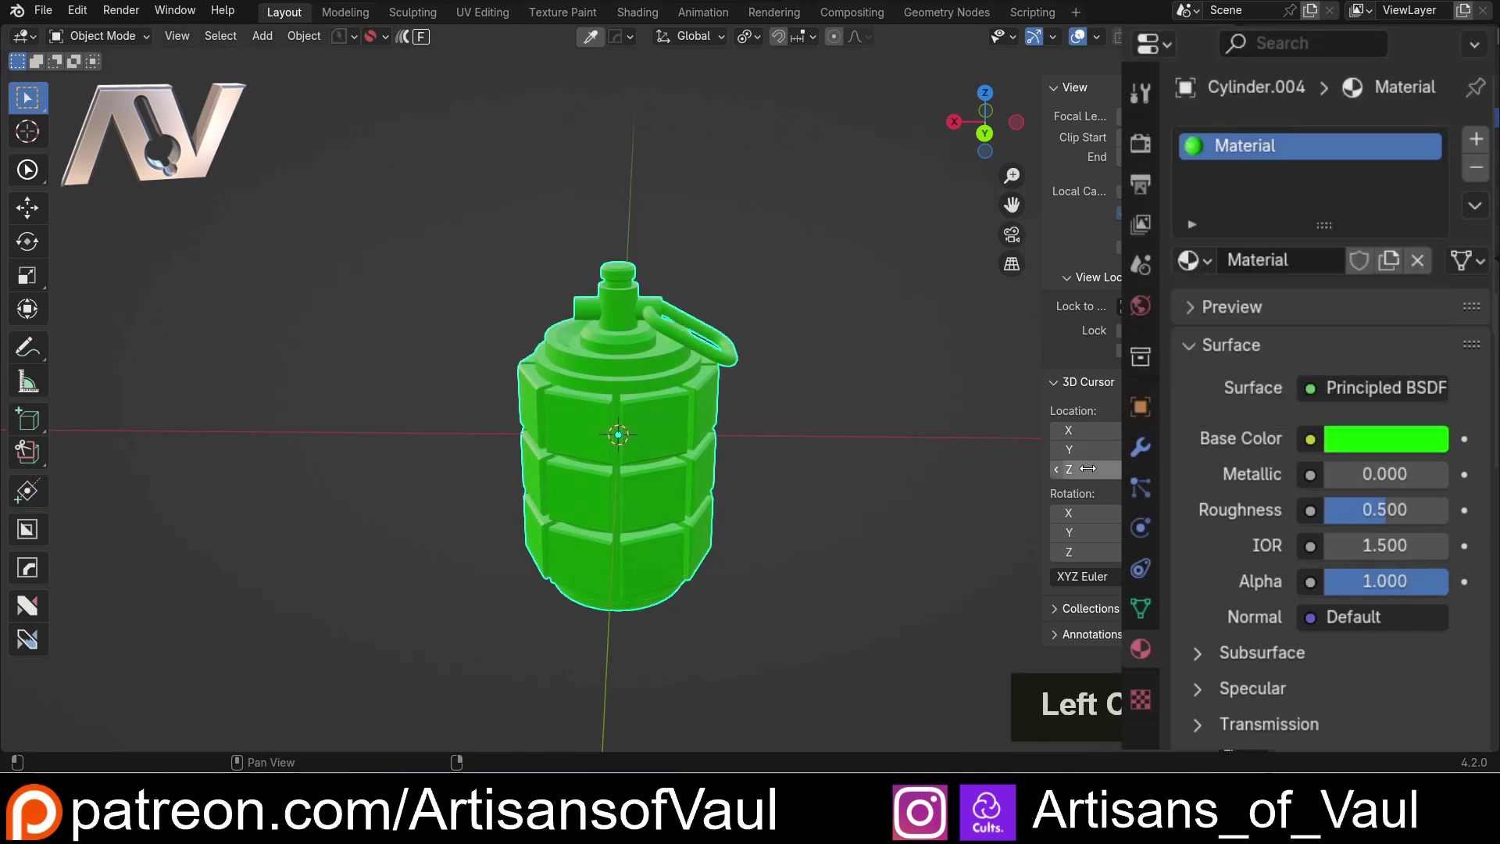
Step: Render the grenade to see the green fill with black Freestyle outlines
{"action": "left_click", "coordinate": [136, 12]}
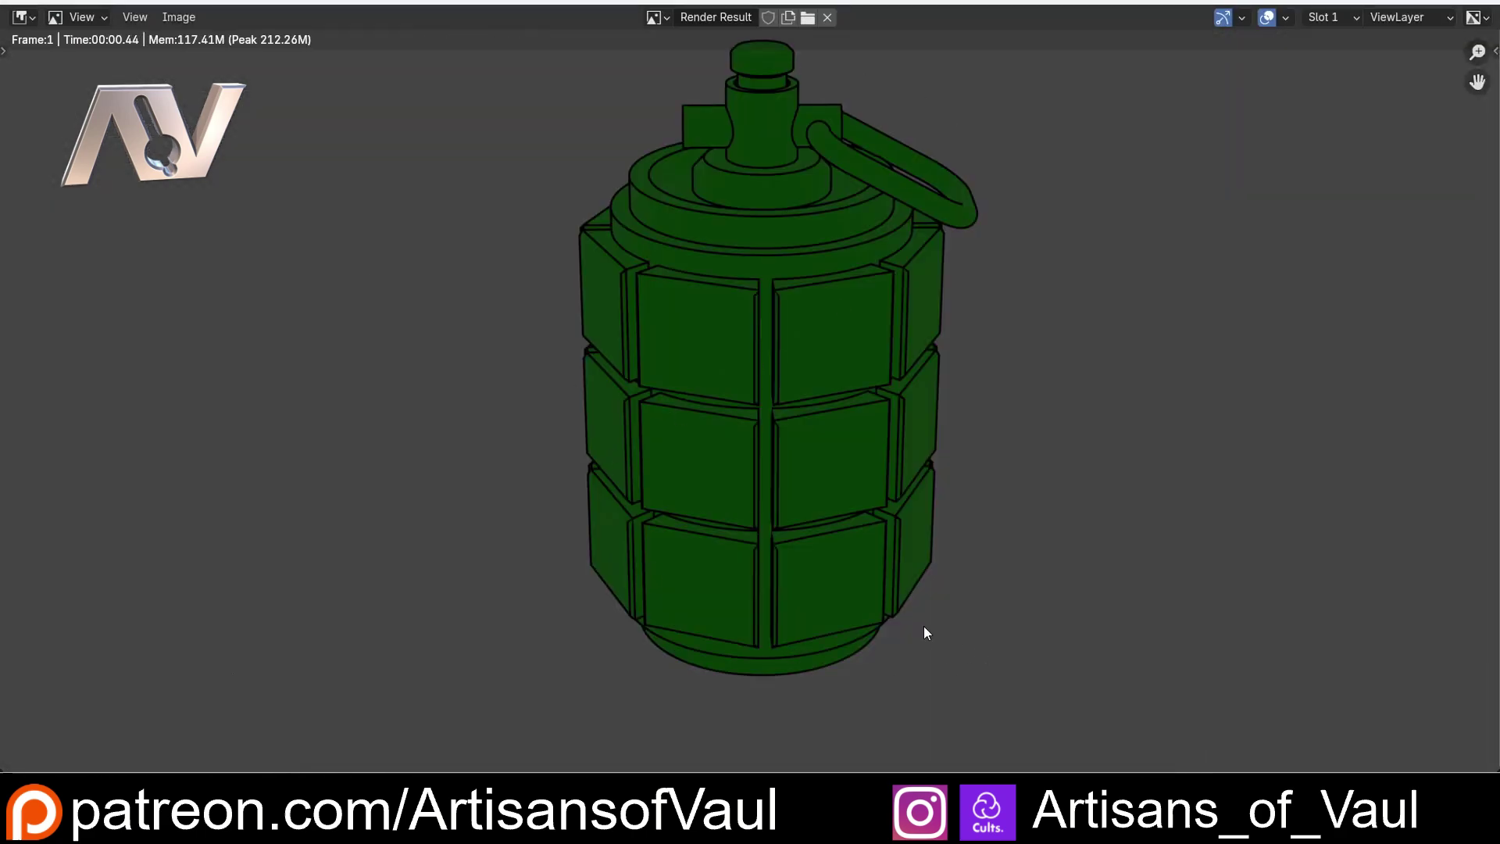
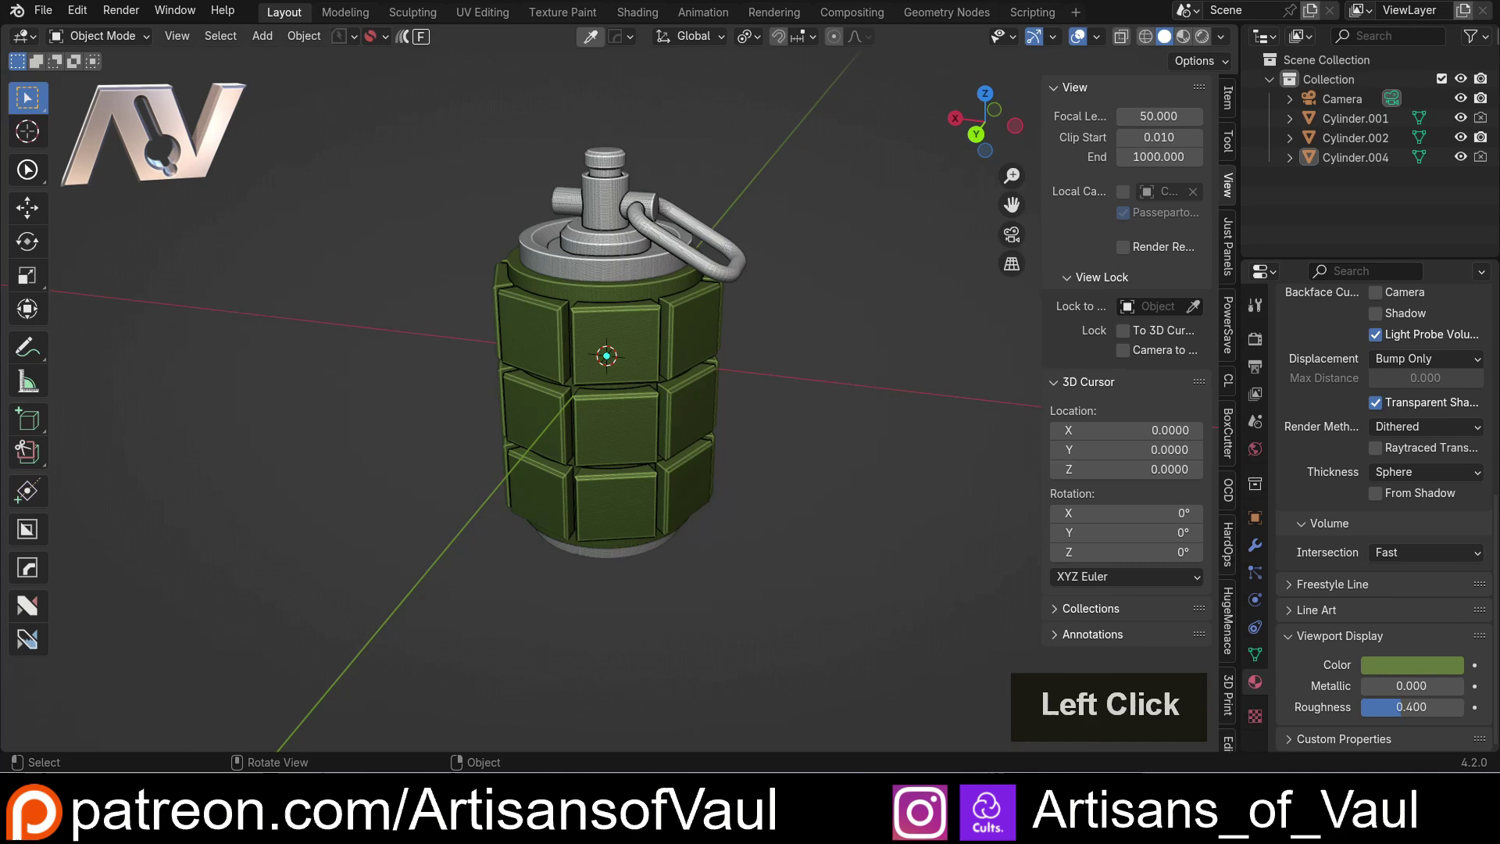
Step: Rename the exported base render file to 'Base', then render the top part separately
{"action": "double_click", "coordinate": [150, 41]}
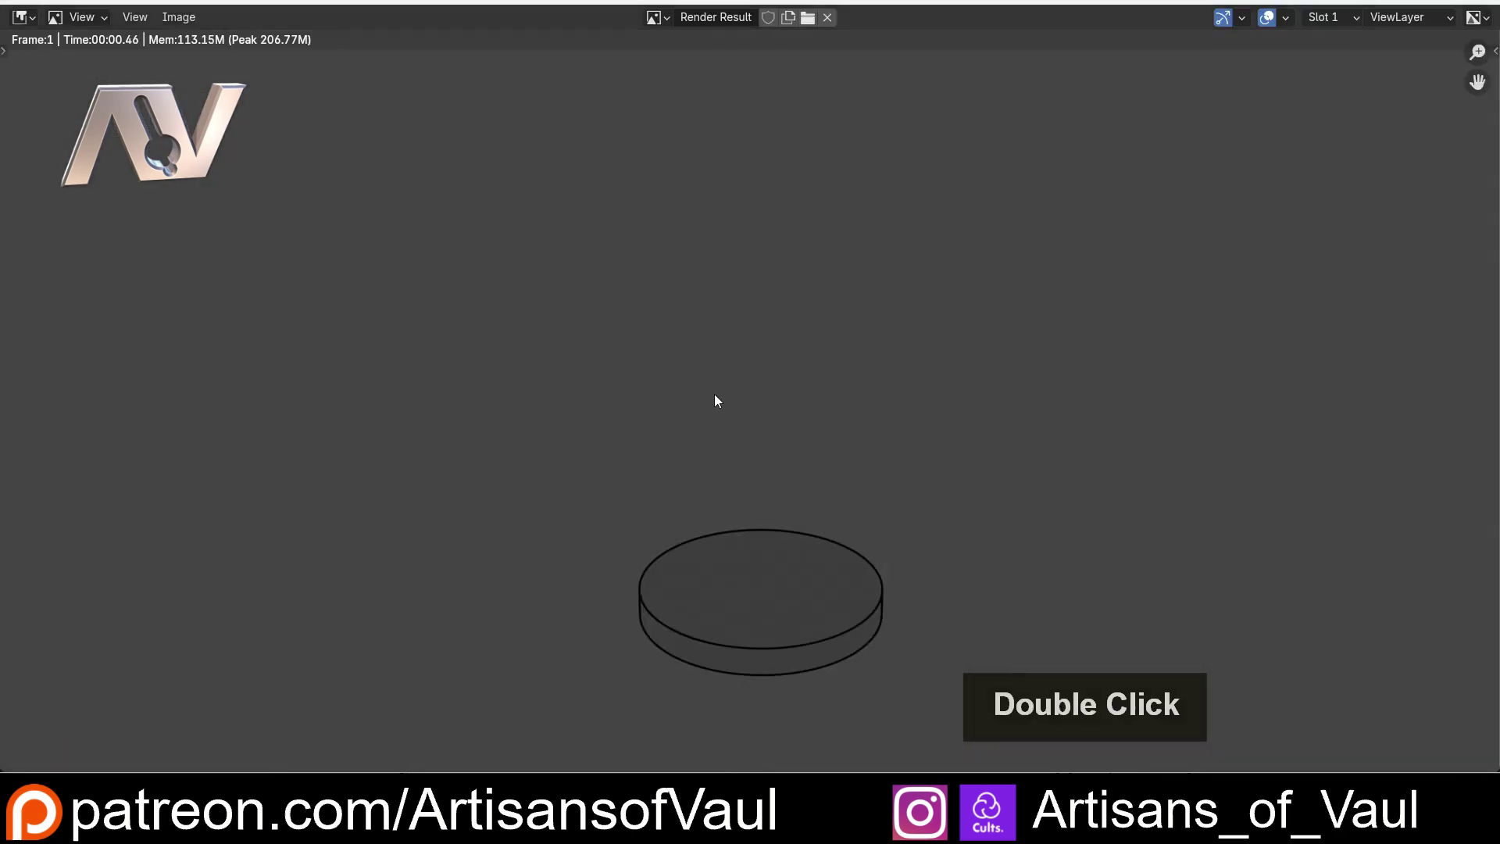
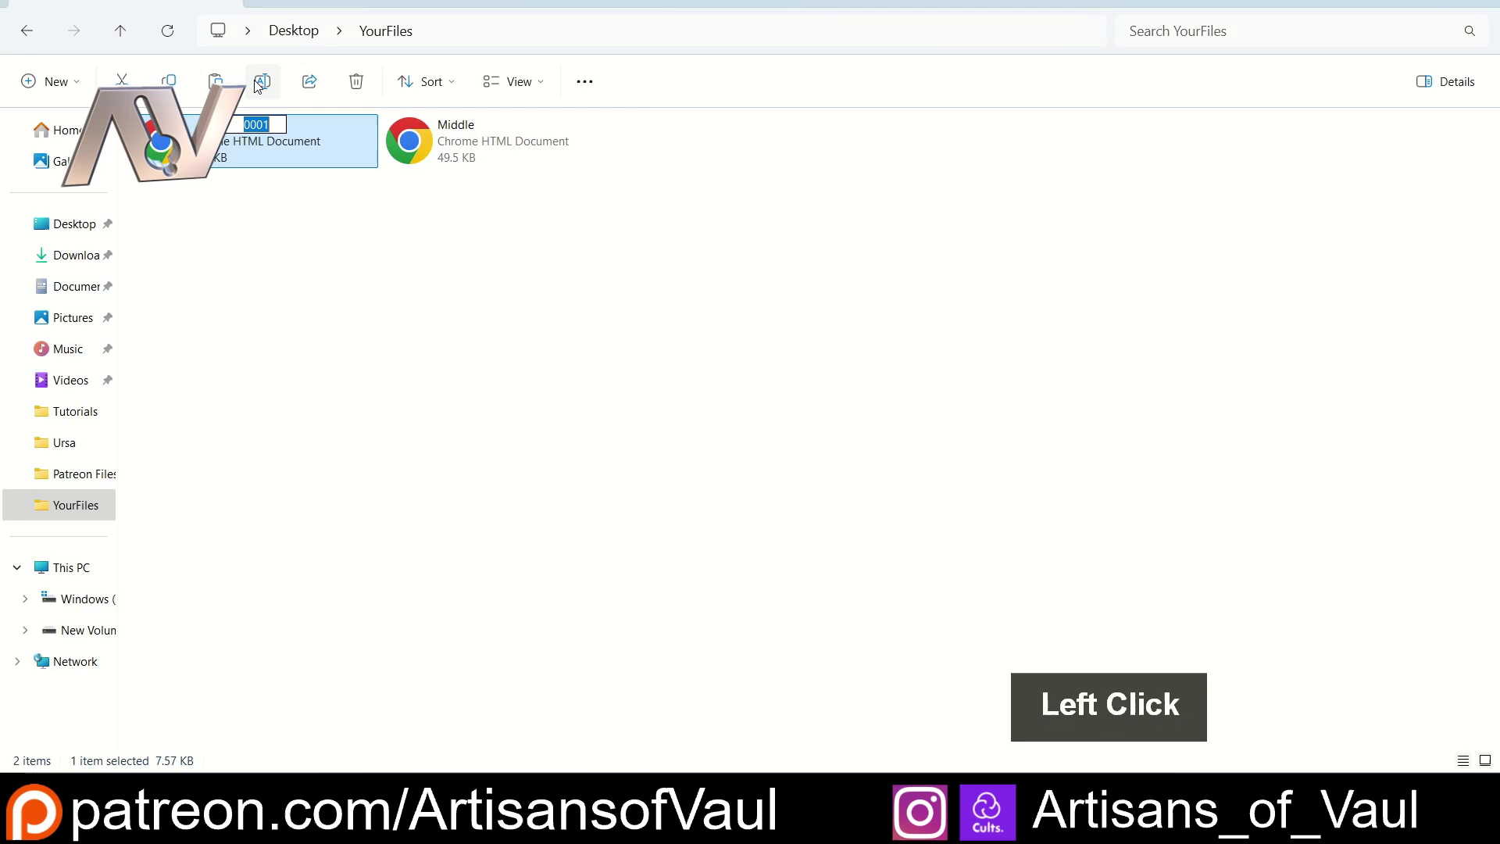
{"action": "key", "text": "shift+b"}
{"action": "key", "text": "a"}
{"action": "key", "text": "s"}
{"action": "key", "text": "e"}
{"action": "key", "text": "Return"}
{"action": "left_click", "coordinate": [258, 84]}
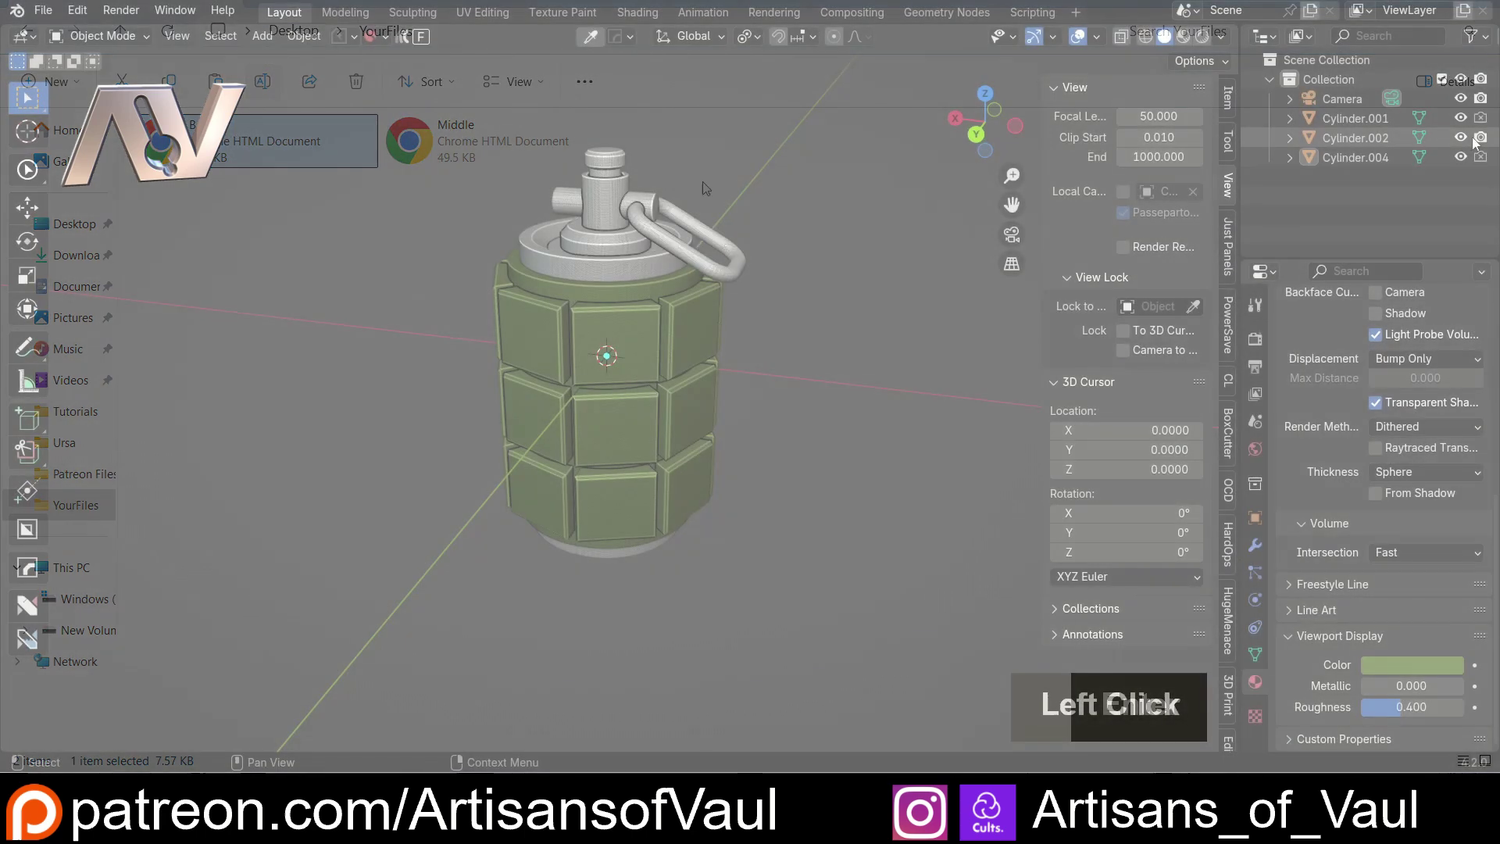
{"action": "double_click", "coordinate": [1482, 122]}
{"action": "left_click", "coordinate": [133, 17]}
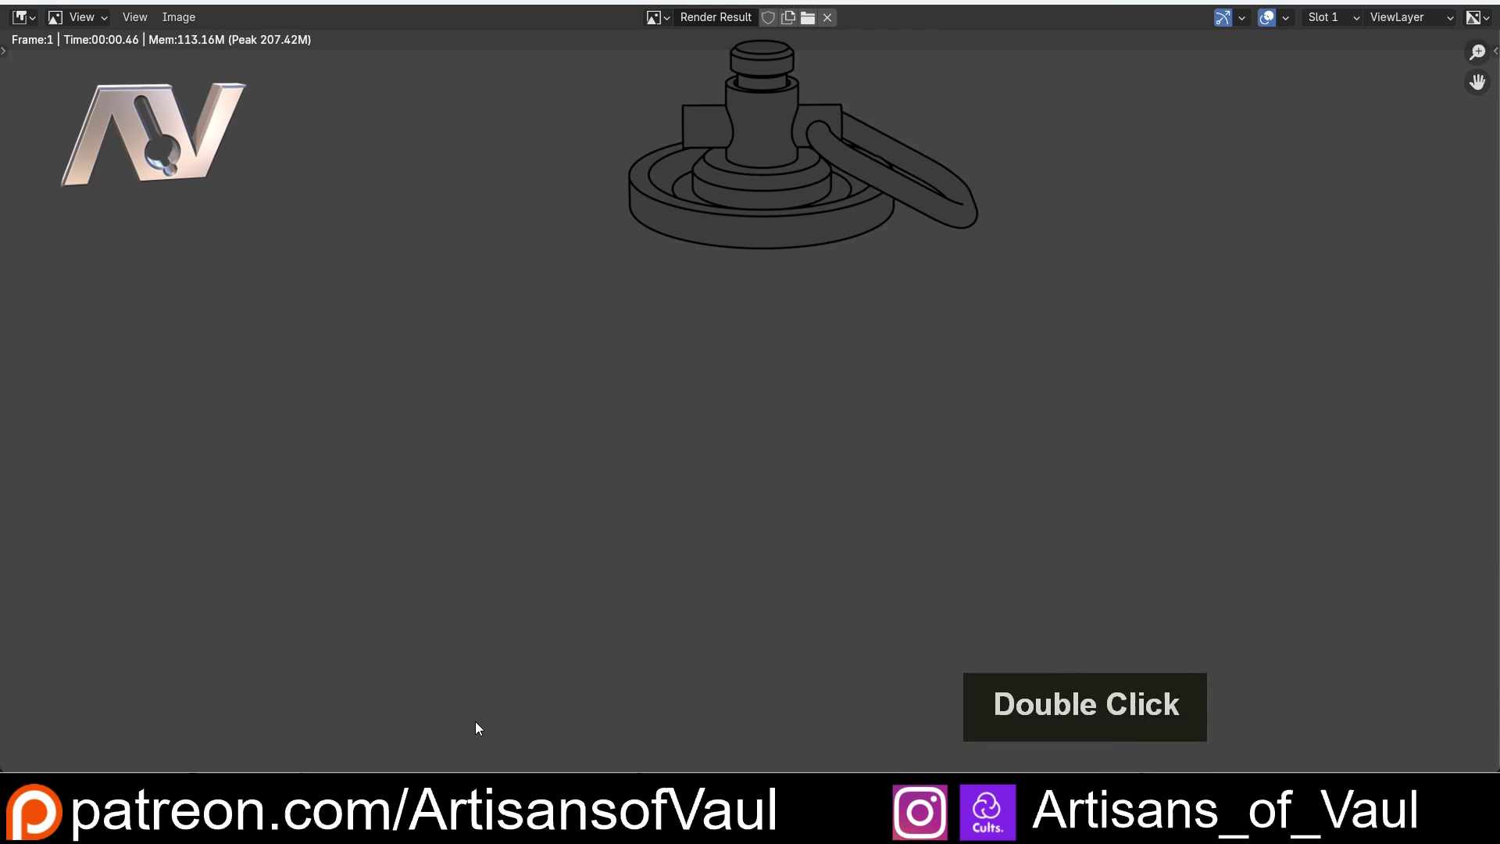
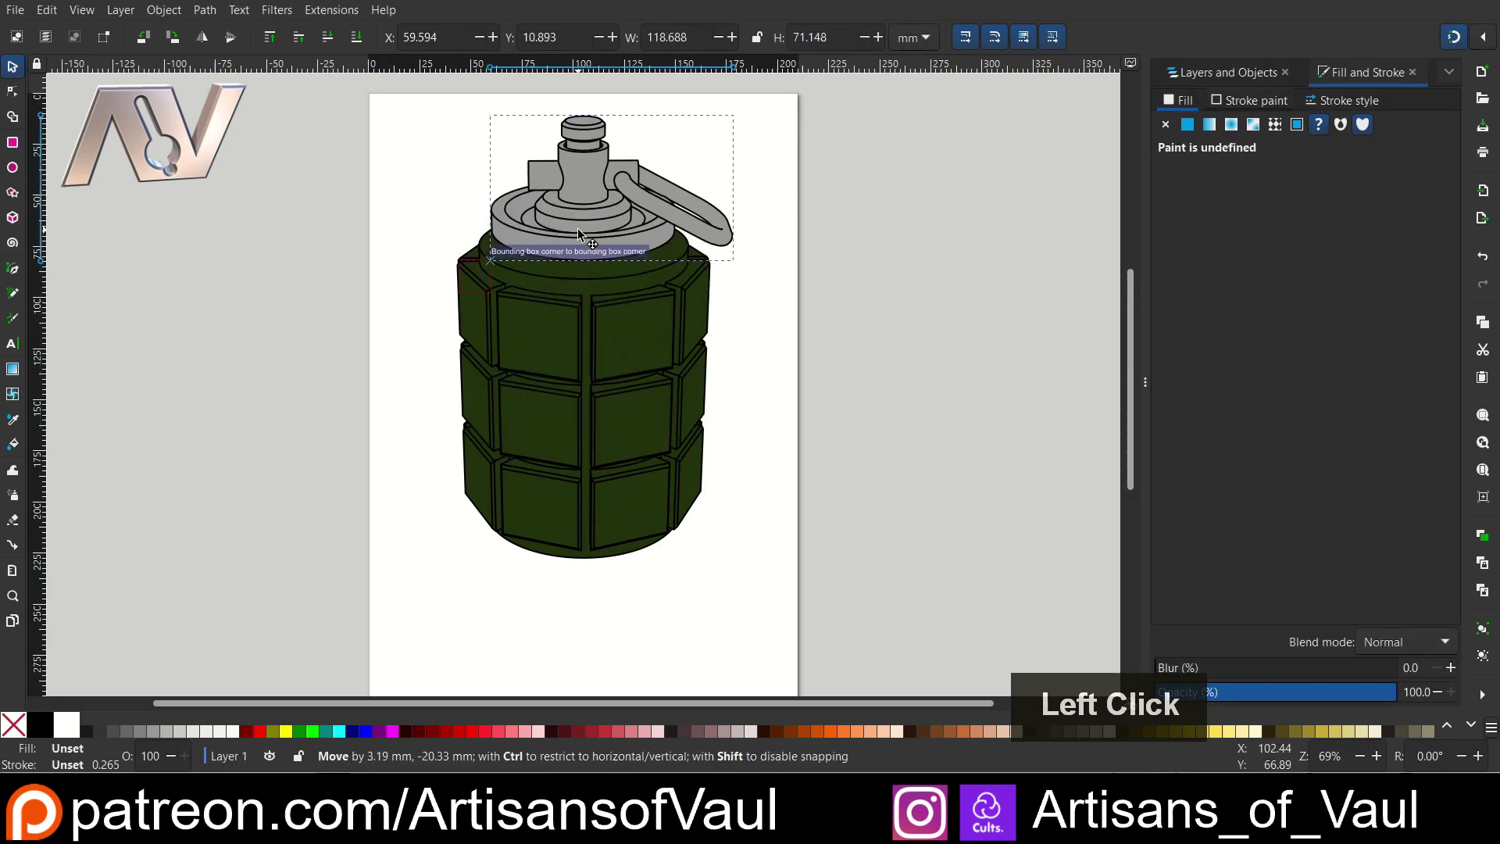
Step: Nudge the imported top cap group into place on the green grenade body
{"action": "key", "text": "Down"}
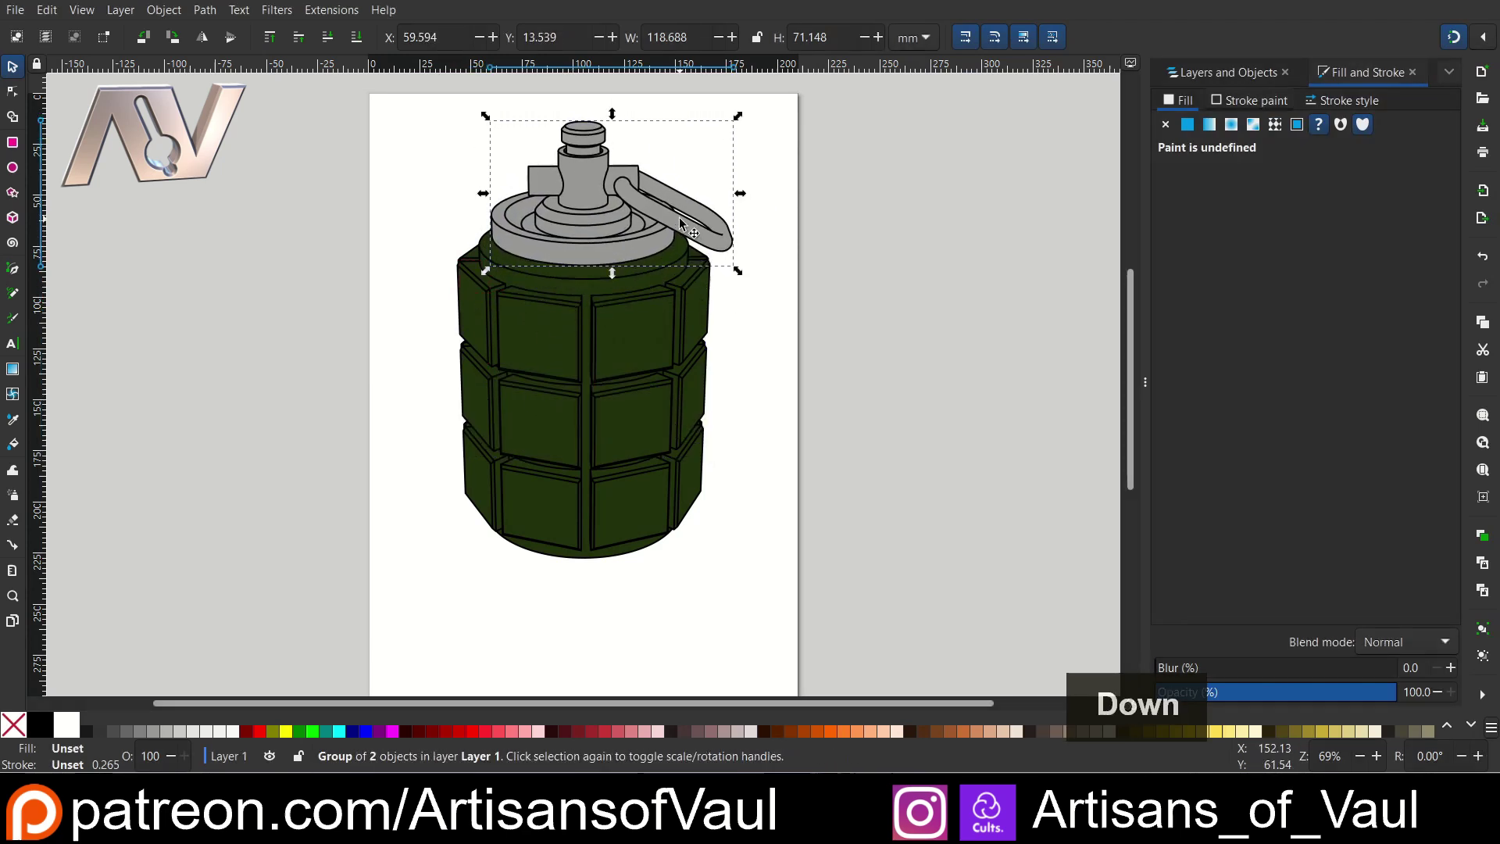